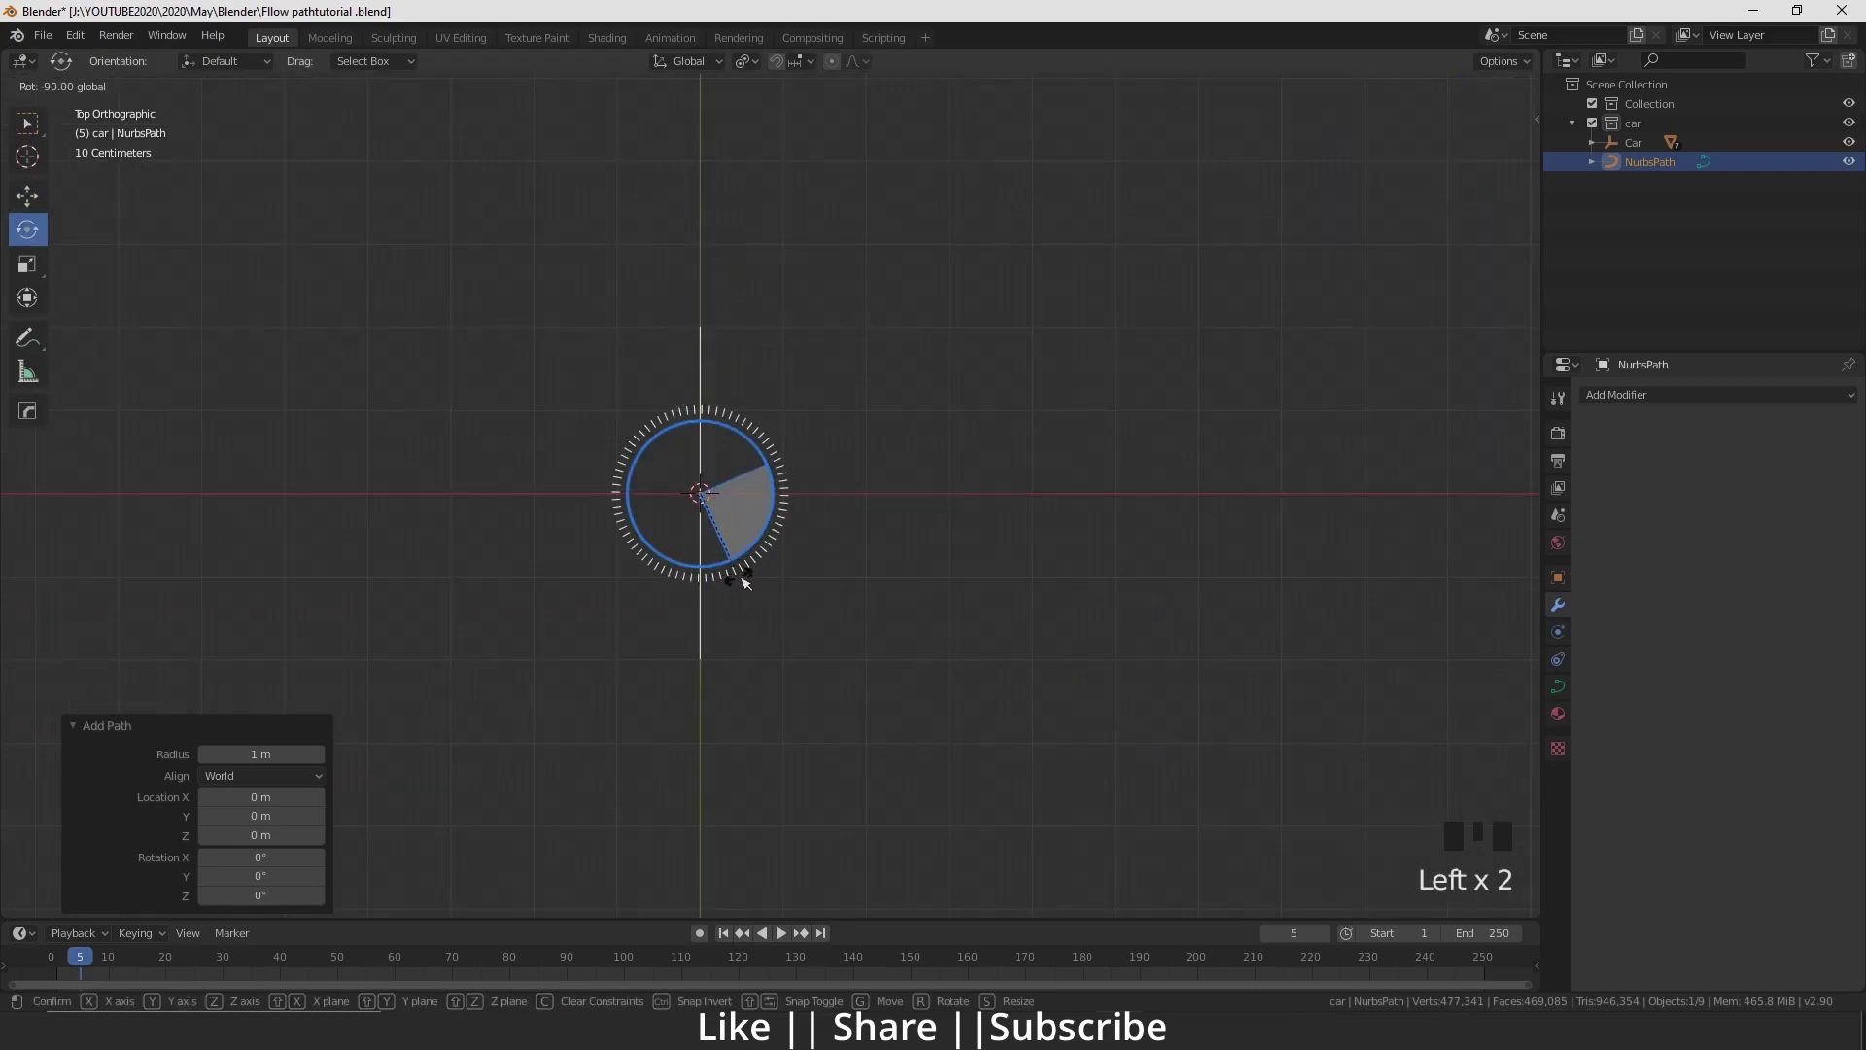
Rotate the NURBS path -90° on Z so it runs vertically and scale it up about 2.7 times
scroll("up", 3)
left_click_drag(753, 571, 777, 596)
key("s")
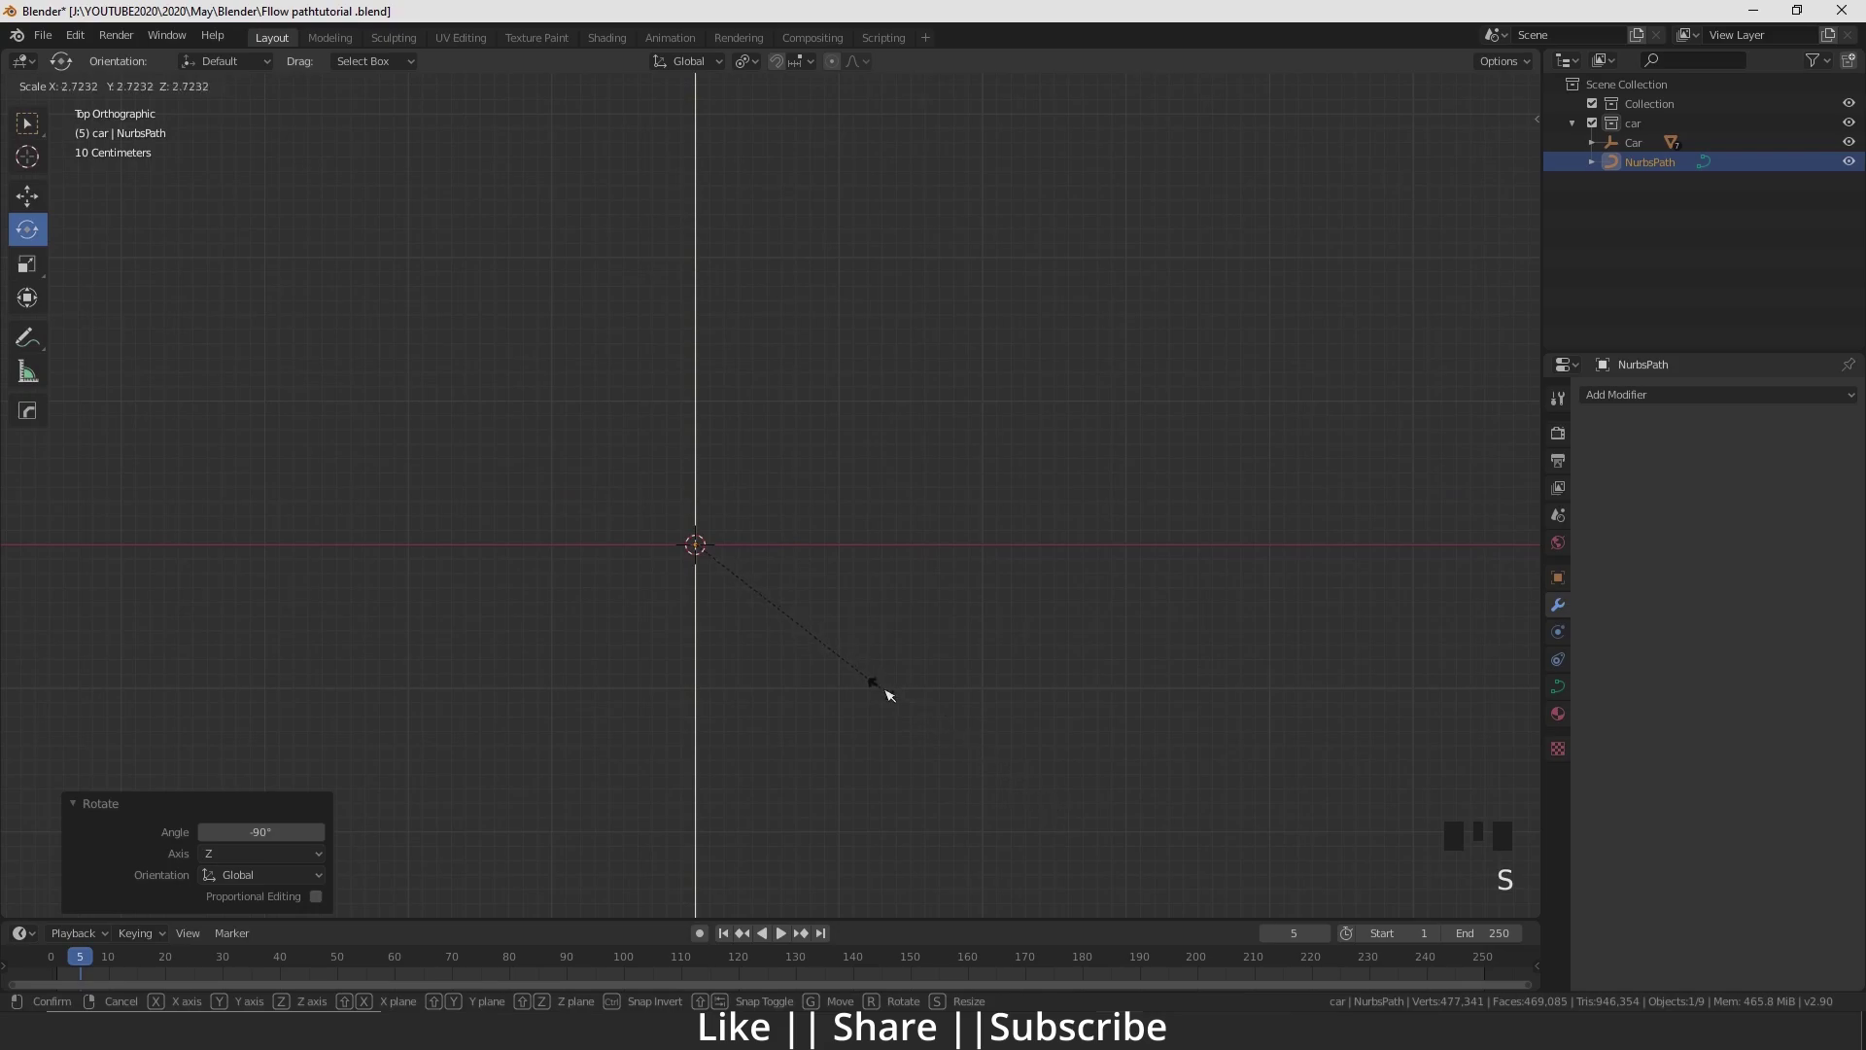
scroll("down", 3)
left_click_drag(815, 536, 837, 573)
Enter Edit Mode and pull the path's end points out along Y into a long straight line
key("Tab")
scroll("down", 3)
left_click_drag(809, 512, 783, 482)
scroll("up", 3)
left_click_drag(795, 492, 785, 442)
left_click(784, 443)
scroll("down", 3)
left_click(783, 410)
Spread the control points along the vertical axis and start pulling alternate points sideways
left_click_drag(771, 702, 772, 603)
left_click(773, 602)
left_click(772, 522)
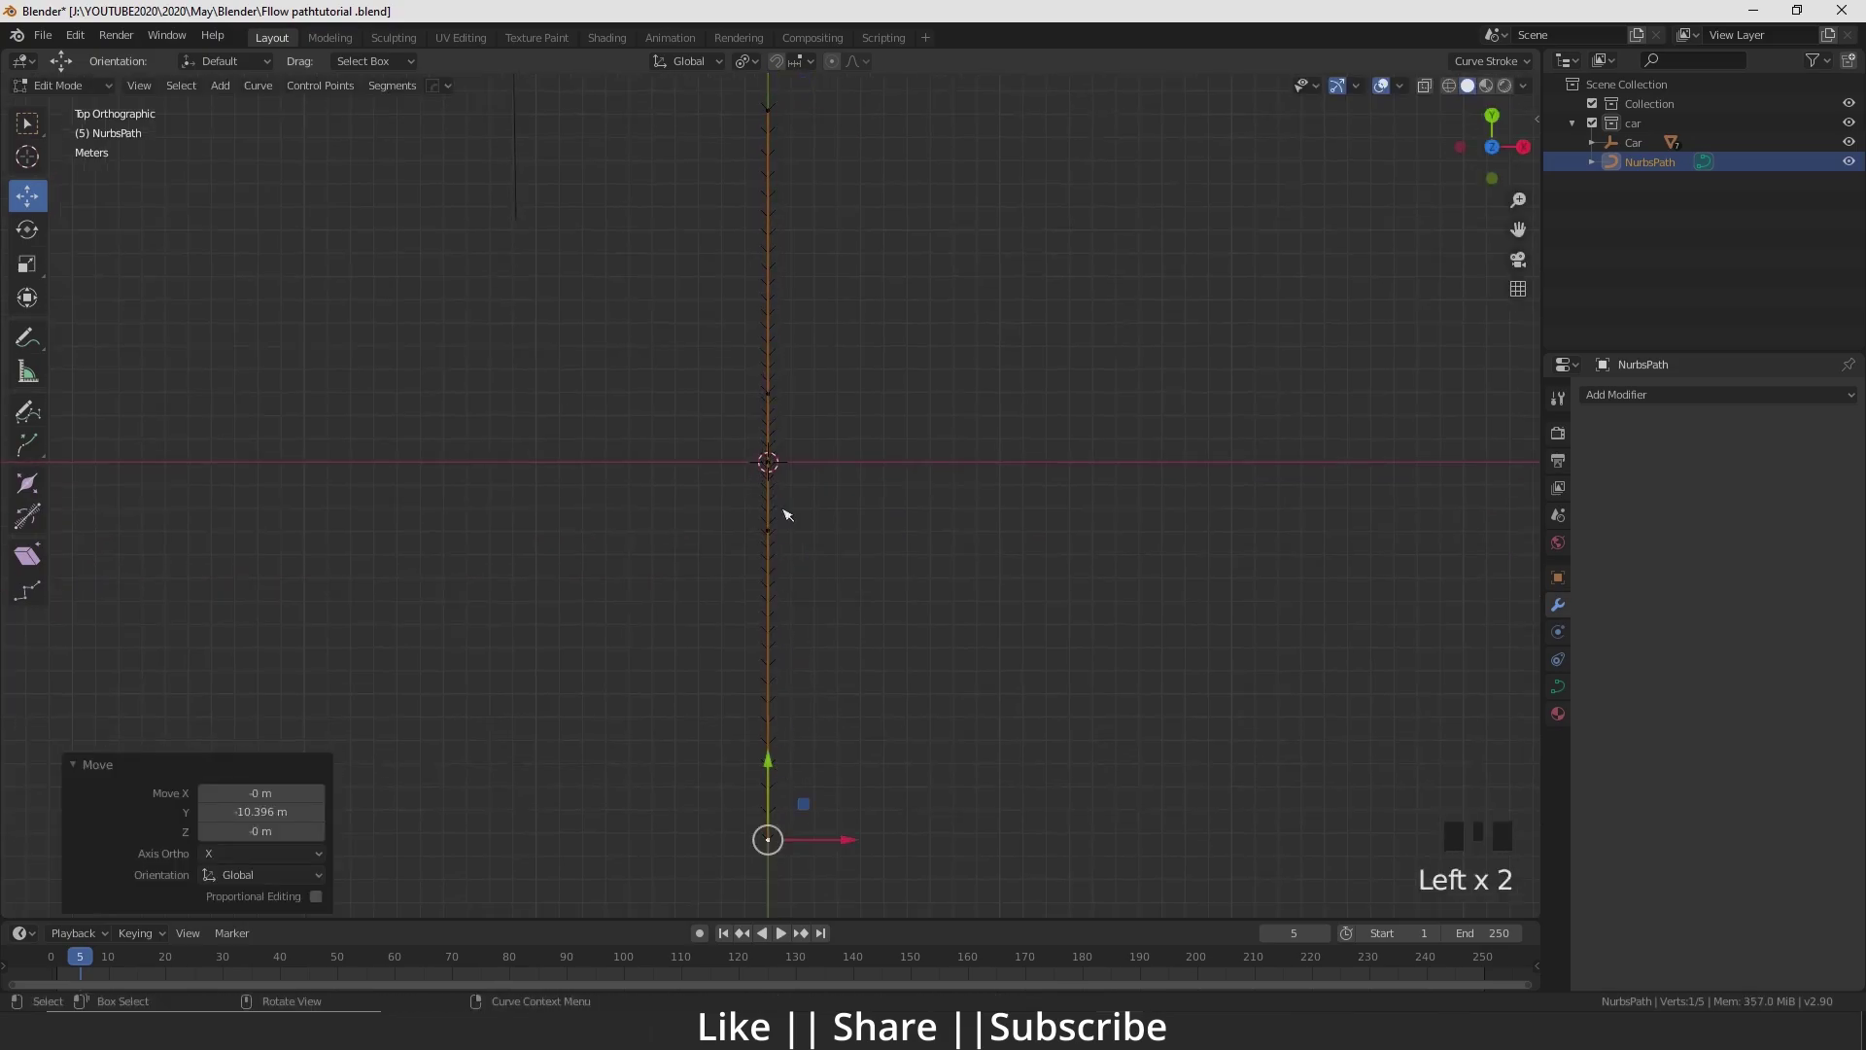
left_click_drag(819, 384, 765, 559)
left_click(765, 559)
left_click(766, 502)
left_click_drag(777, 622, 765, 558)
left_click(765, 558)
left_click(762, 475)
left_click_drag(775, 338, 775, 427)
left_click(775, 427)
left_click(815, 437)
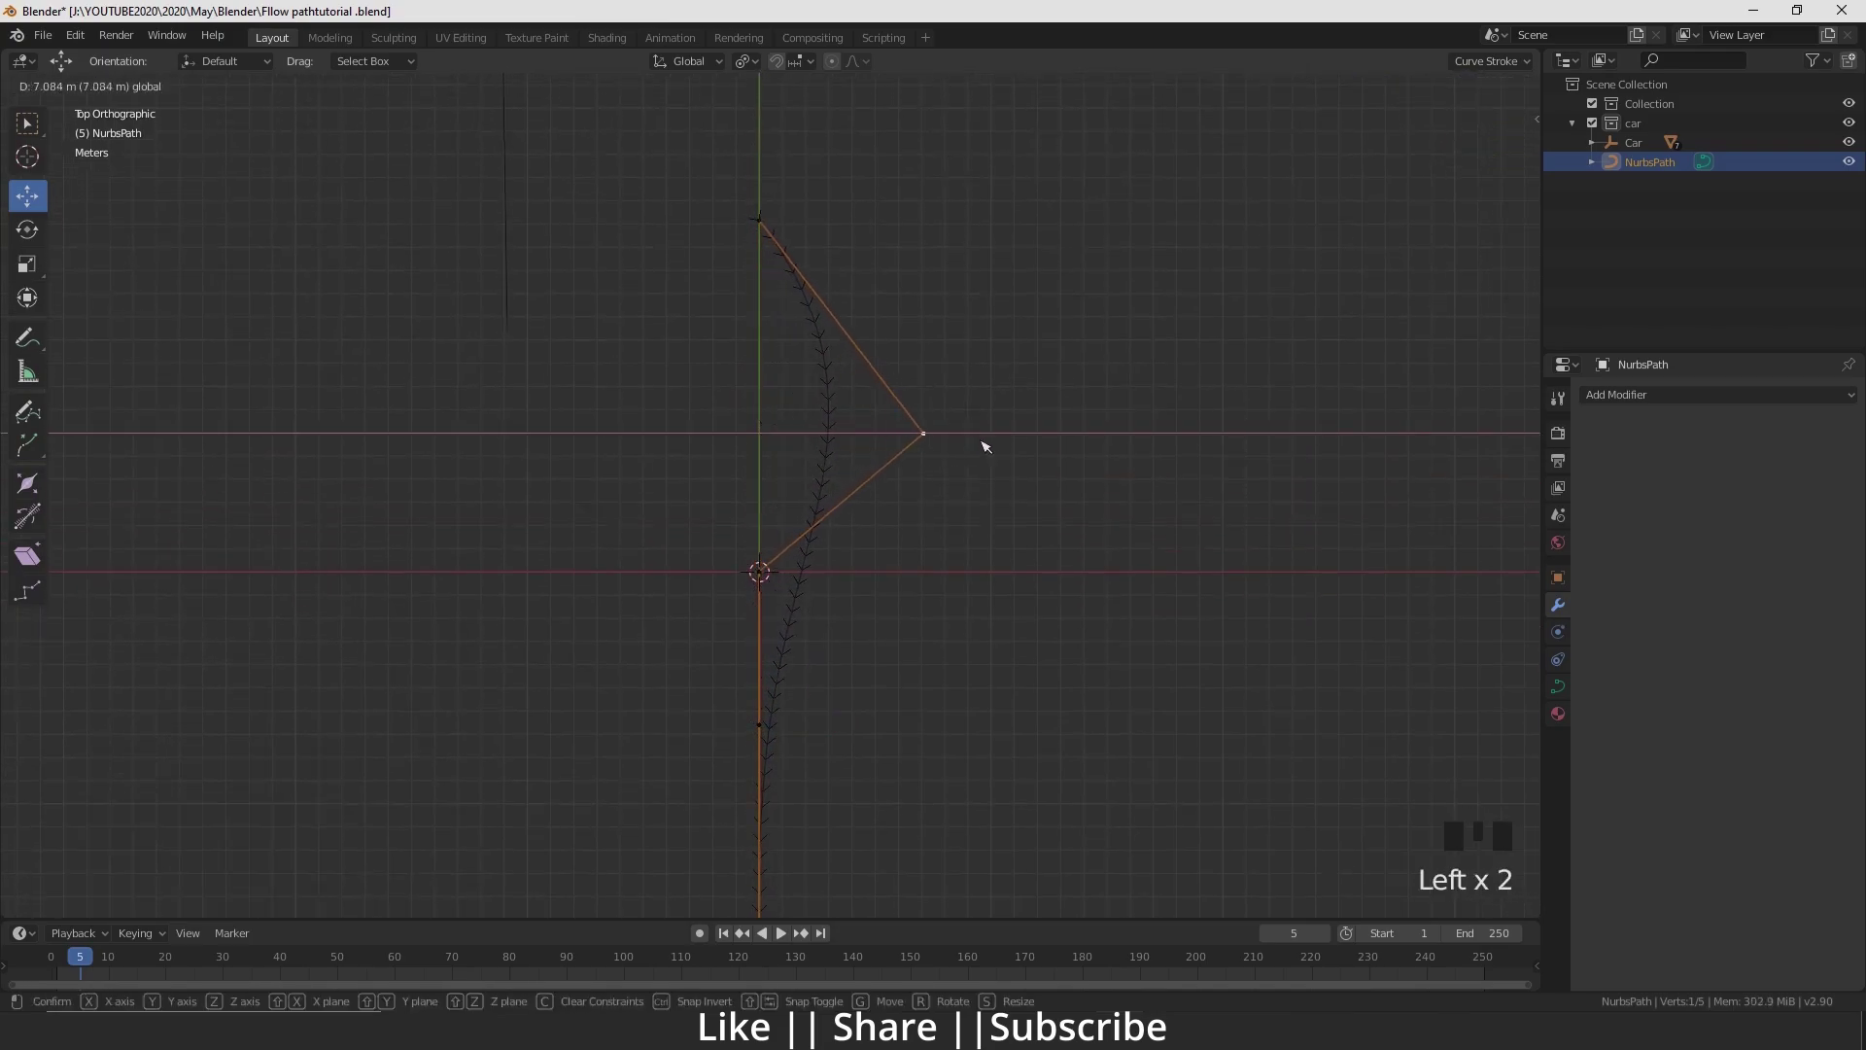
Push the lower and upper points left and right so the path bends into an S-shaped zigzag
middle_click(908, 606)
left_click(767, 545)
left_click(836, 541)
left_click_drag(810, 656, 757, 661)
left_click(756, 661)
left_click(756, 593)
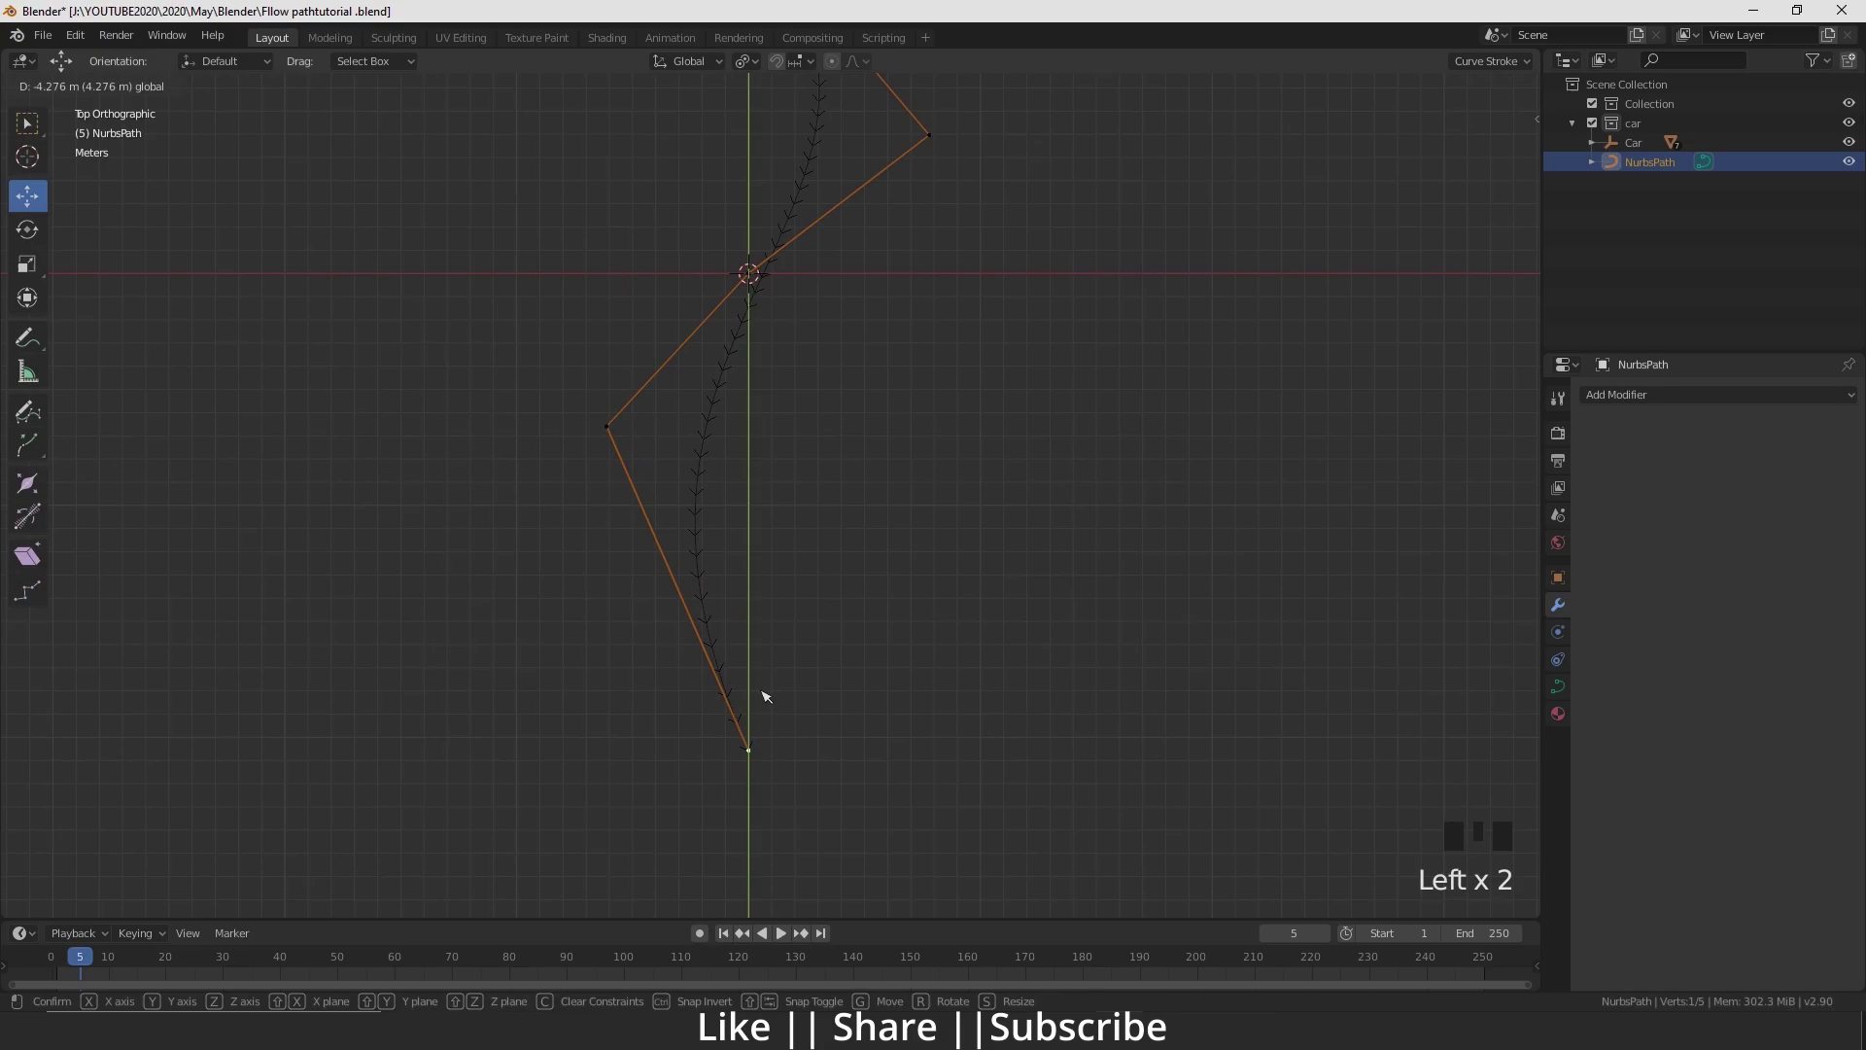
scroll("down", 3)
middle_click(778, 504)
left_click(766, 357)
left_click(772, 282)
left_click_drag(791, 699, 750, 601)
Extrude a new point from the bottom end and place it further down the path
scroll("up", 3)
left_click(766, 640)
key("e")
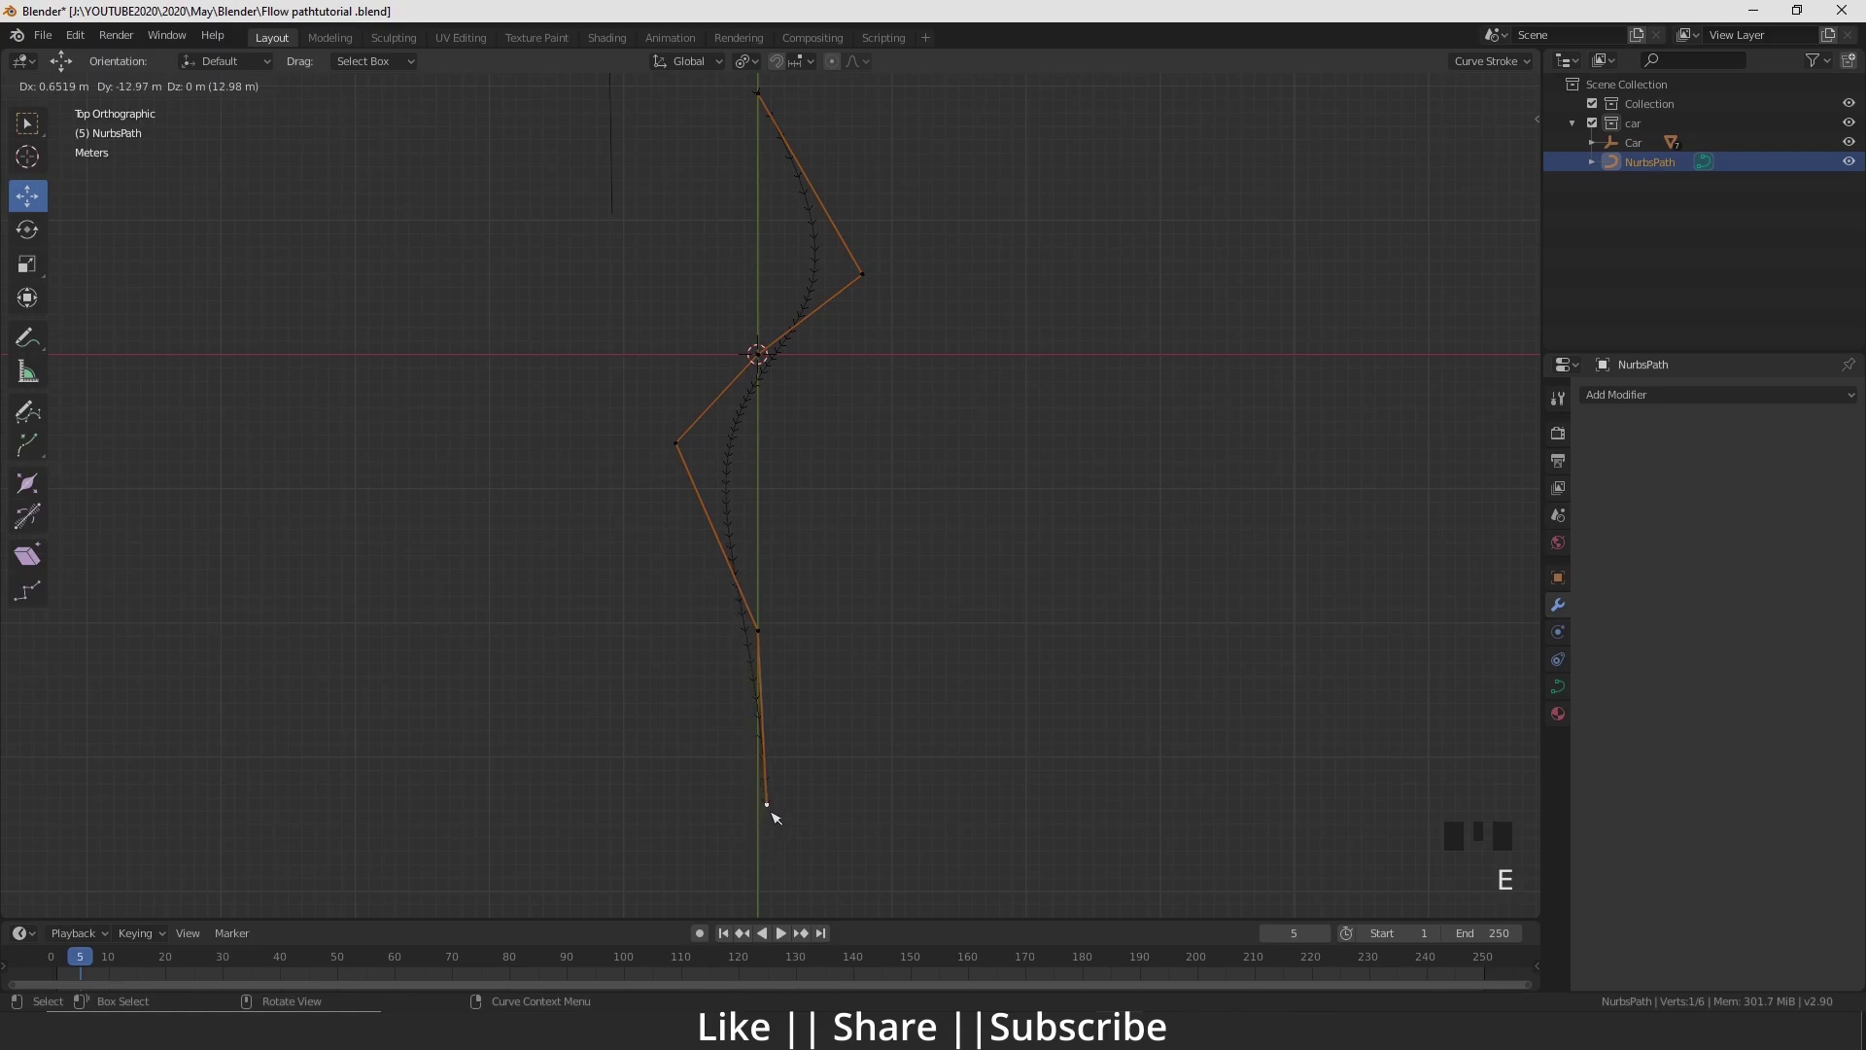
scroll("down", 3)
left_click_drag(775, 821, 788, 627)
scroll("up", 3)
left_click(871, 597)
Extrude one more end point and position it to finish the S path
key("e")
scroll("down", 3)
left_click(727, 552)
left_click(771, 551)
left_click_drag(848, 392, 878, 445)
left_click(877, 445)
Back in Object Mode, raise the path's Resolution Preview U to 50 for a smoother curve
key("Tab")
scroll("down", 3)
scroll("up", 3)
left_click_drag(905, 644, 828, 562)
scroll("down", 3)
left_click_drag(825, 587, 806, 532)
left_click(806, 533)
left_click_drag(977, 488, 1569, 700)
left_click(1569, 700)
left_click_drag(739, 510, 788, 614)
scroll("down", 3)
scroll("up", 3)
left_click_drag(760, 668, 718, 581)
scroll("up", 3)
left_click_drag(710, 682, 710, 569)
scroll("down", 3)
left_click_drag(731, 554, 1764, 478)
left_click_drag(1791, 482, 1753, 488)
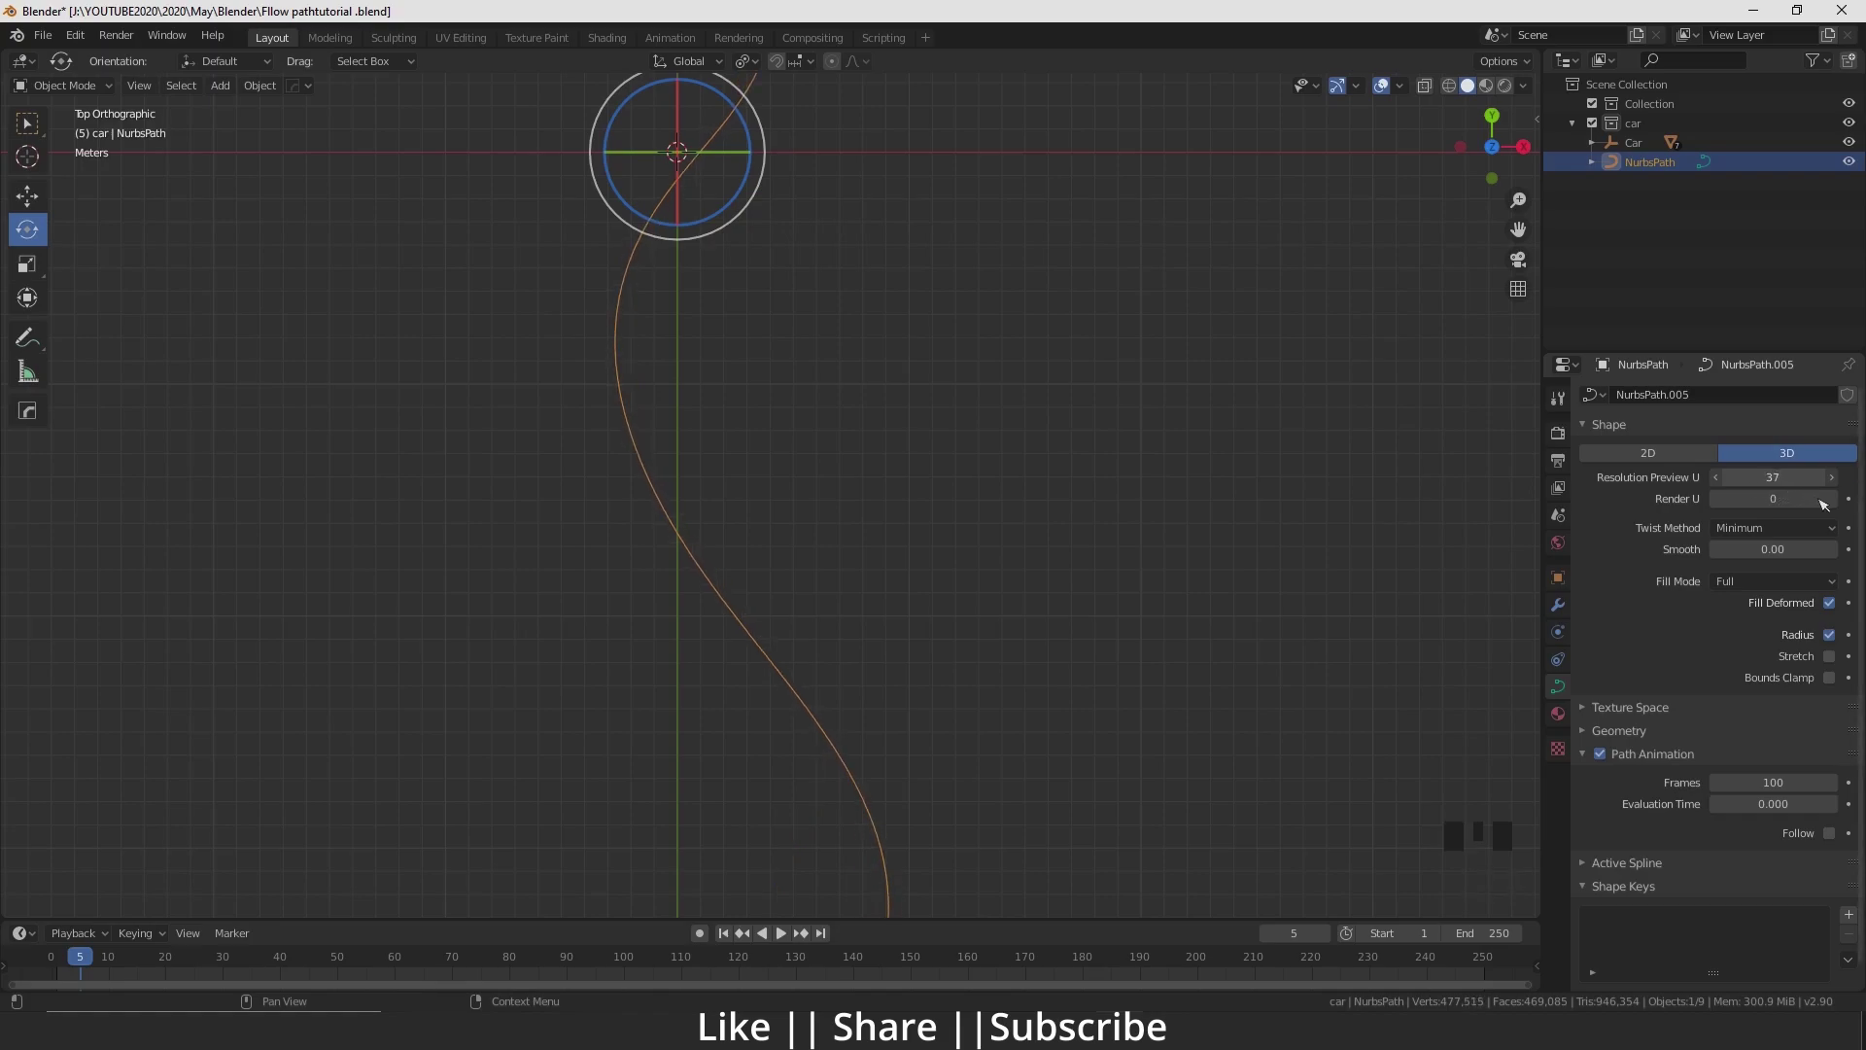
Re-enter Edit Mode and fine-tune the S curve's control point positions, then leave Edit Mode
scroll("down", 3)
left_click_drag(706, 578, 696, 611)
scroll("up", 3)
left_click_drag(727, 508, 744, 651)
scroll("down", 3)
left_click_drag(769, 537, 780, 582)
key("Tab")
scroll("up", 3)
double_click(764, 471)
middle_click(764, 535)
left_click_drag(836, 650, 835, 643)
left_click_drag(834, 599, 834, 579)
left_click_drag(811, 623, 699, 626)
left_click_drag(699, 626, 700, 621)
left_click_drag(771, 576, 760, 564)
left_click(752, 512)
left_click(757, 574)
left_click(866, 540)
key("Tab")
Frame the scene and select the car object to bring it to the path's start
scroll("down", 3)
middle_click(857, 617)
scroll("up", 3)
middle_click(770, 559)
scroll("down", 3)
left_click_drag(889, 637, 843, 551)
left_click_drag(853, 580, 839, 470)
key("`")
scroll("down", 3)
left_click_drag(842, 425, 1434, 89)
left_click(1434, 89)
scroll("up", 3)
Move the car onto the start of the S-shaped path
left_click_drag(756, 351, 795, 369)
left_click(795, 369)
left_click_drag(821, 479, 729, 429)
scroll("up", 3)
key("w")
middle_click(649, 420)
left_click_drag(571, 237, 572, 245)
left_click_drag(672, 712, 606, 513)
left_click(605, 513)
scroll("up", 3)
middle_click(770, 604)
left_click(585, 245)
left_click(644, 505)
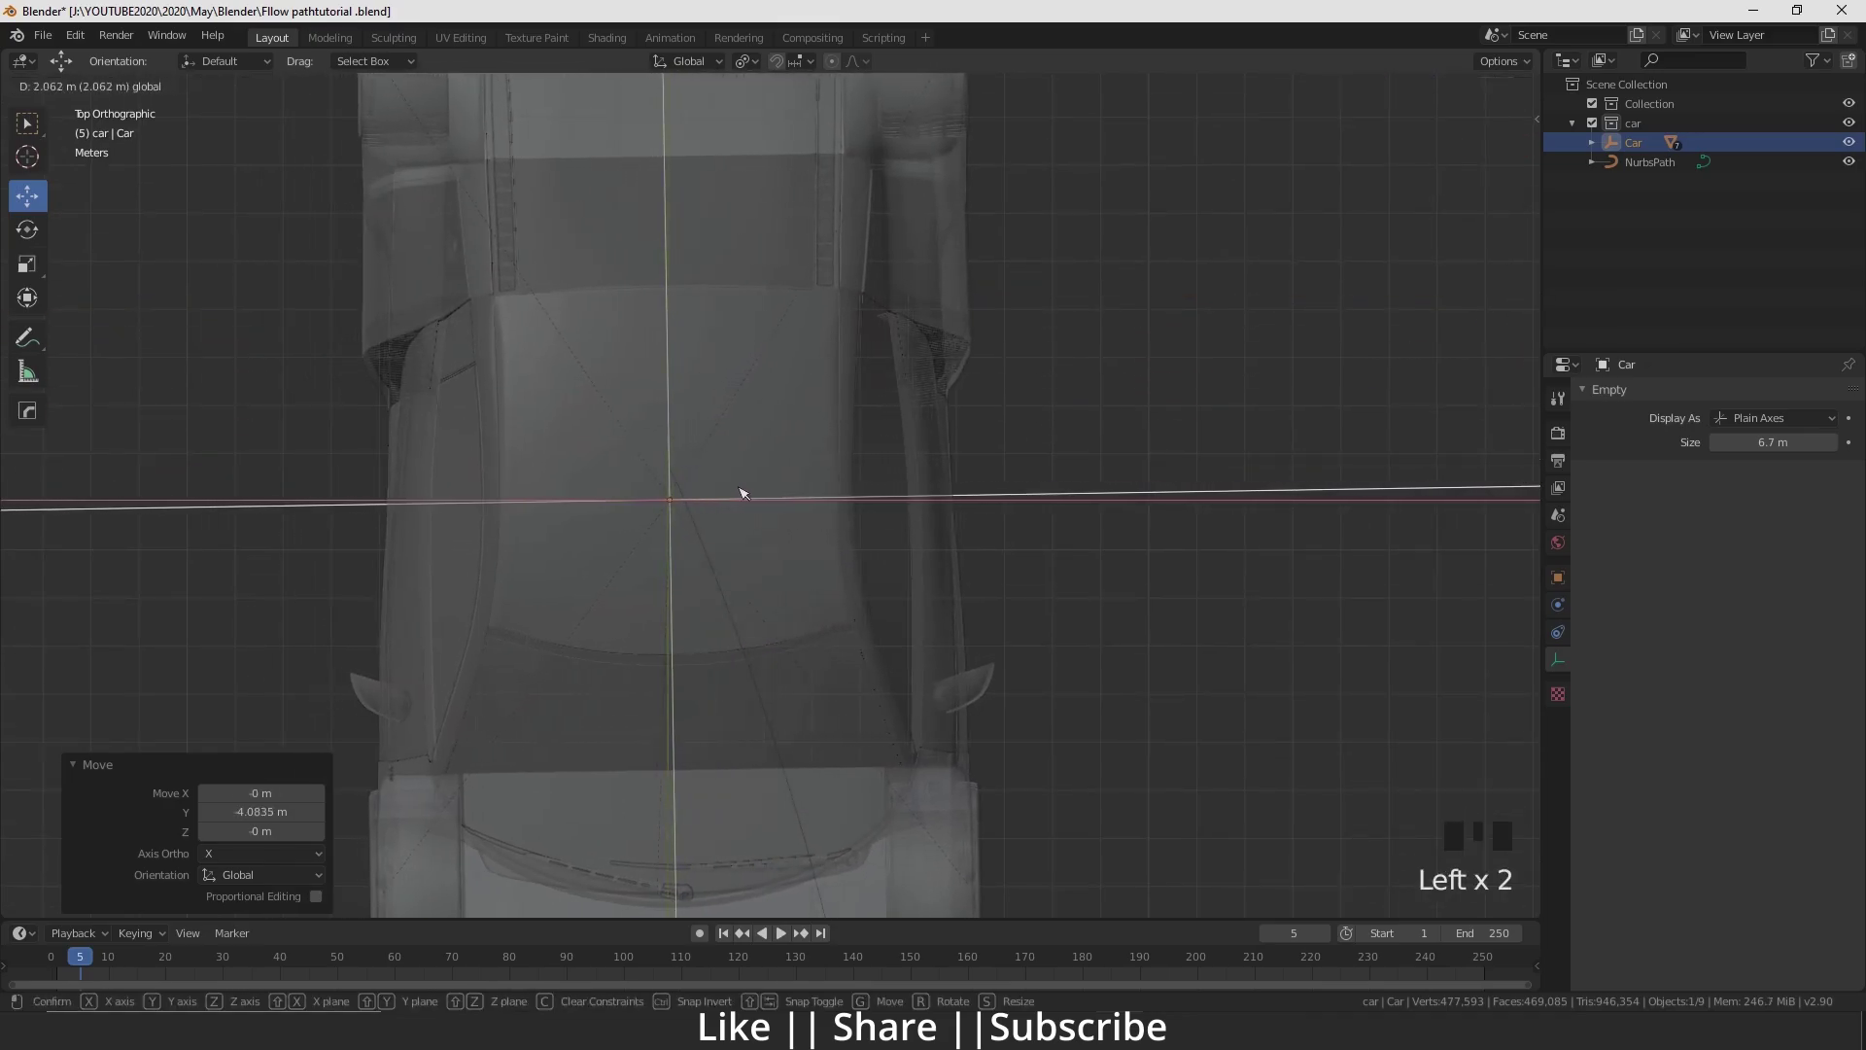
scroll("up", 3)
left_click(575, 442)
left_click(631, 427)
scroll("down", 3)
Scale the car to 0.704 and rotate it -20° to match the path direction
key("s")
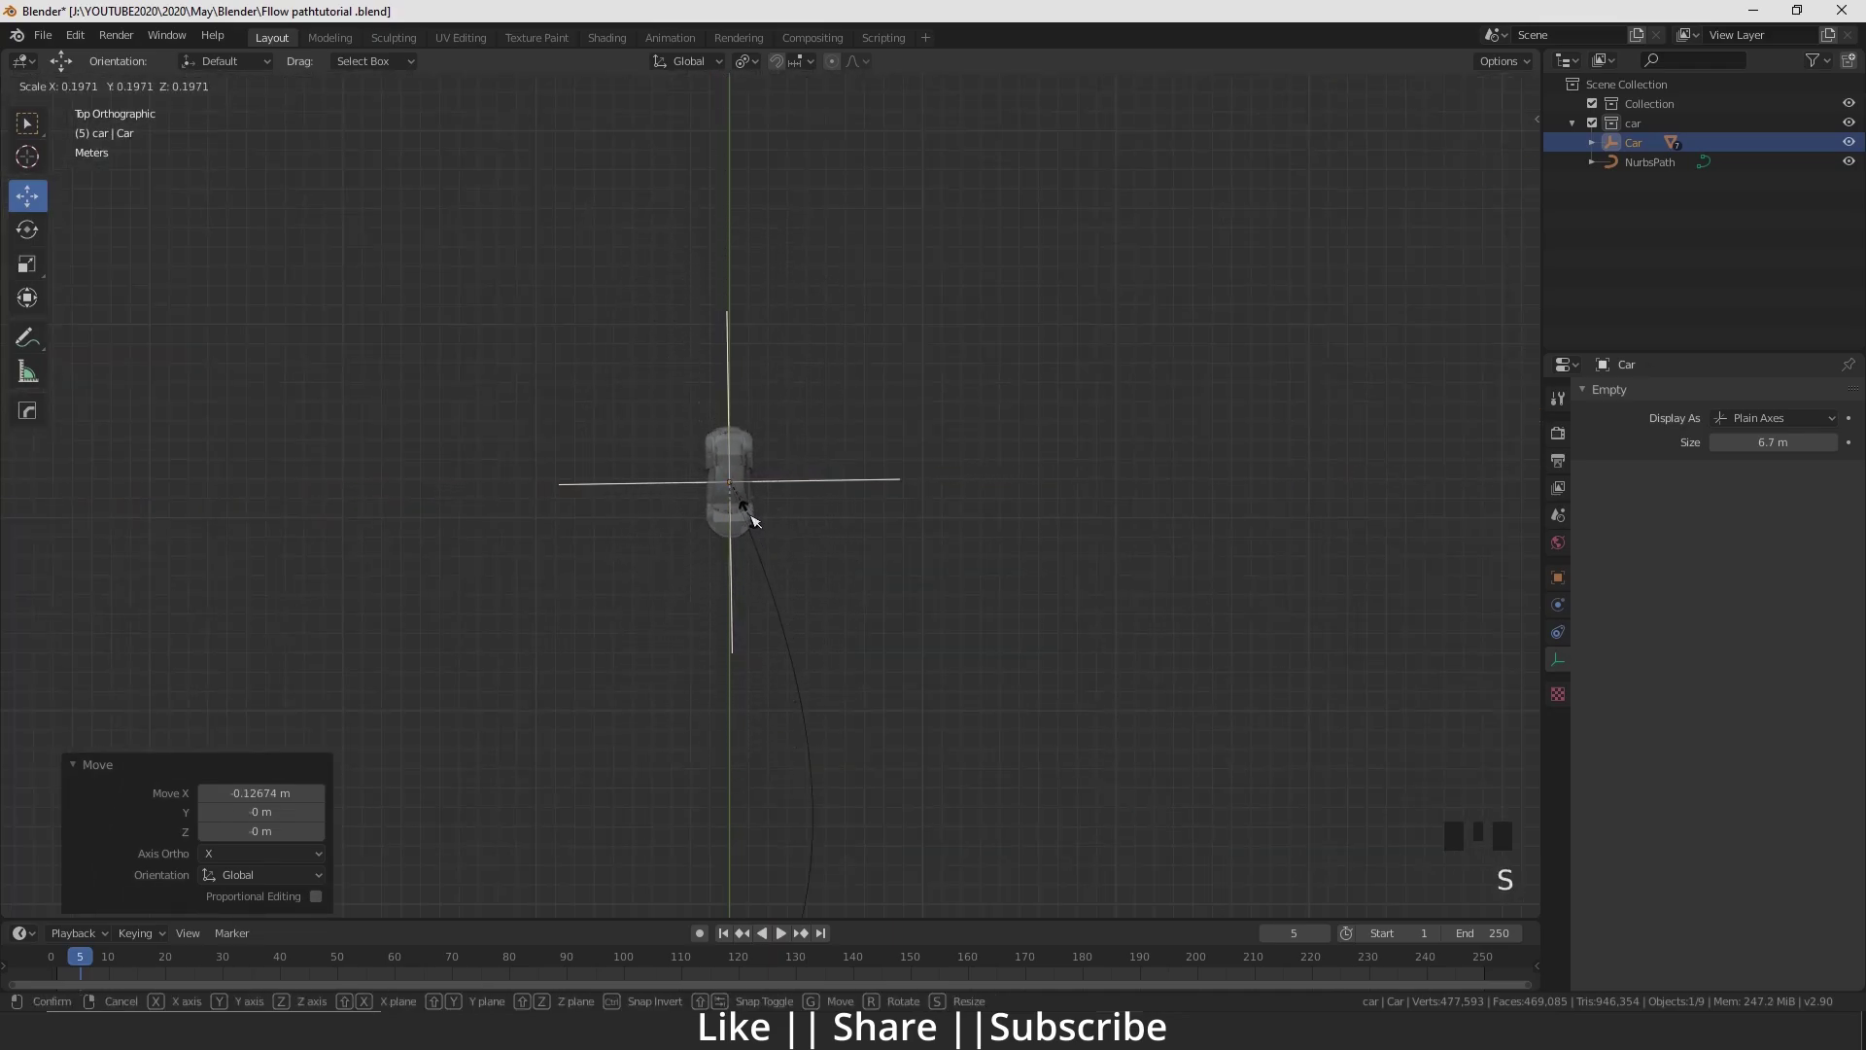
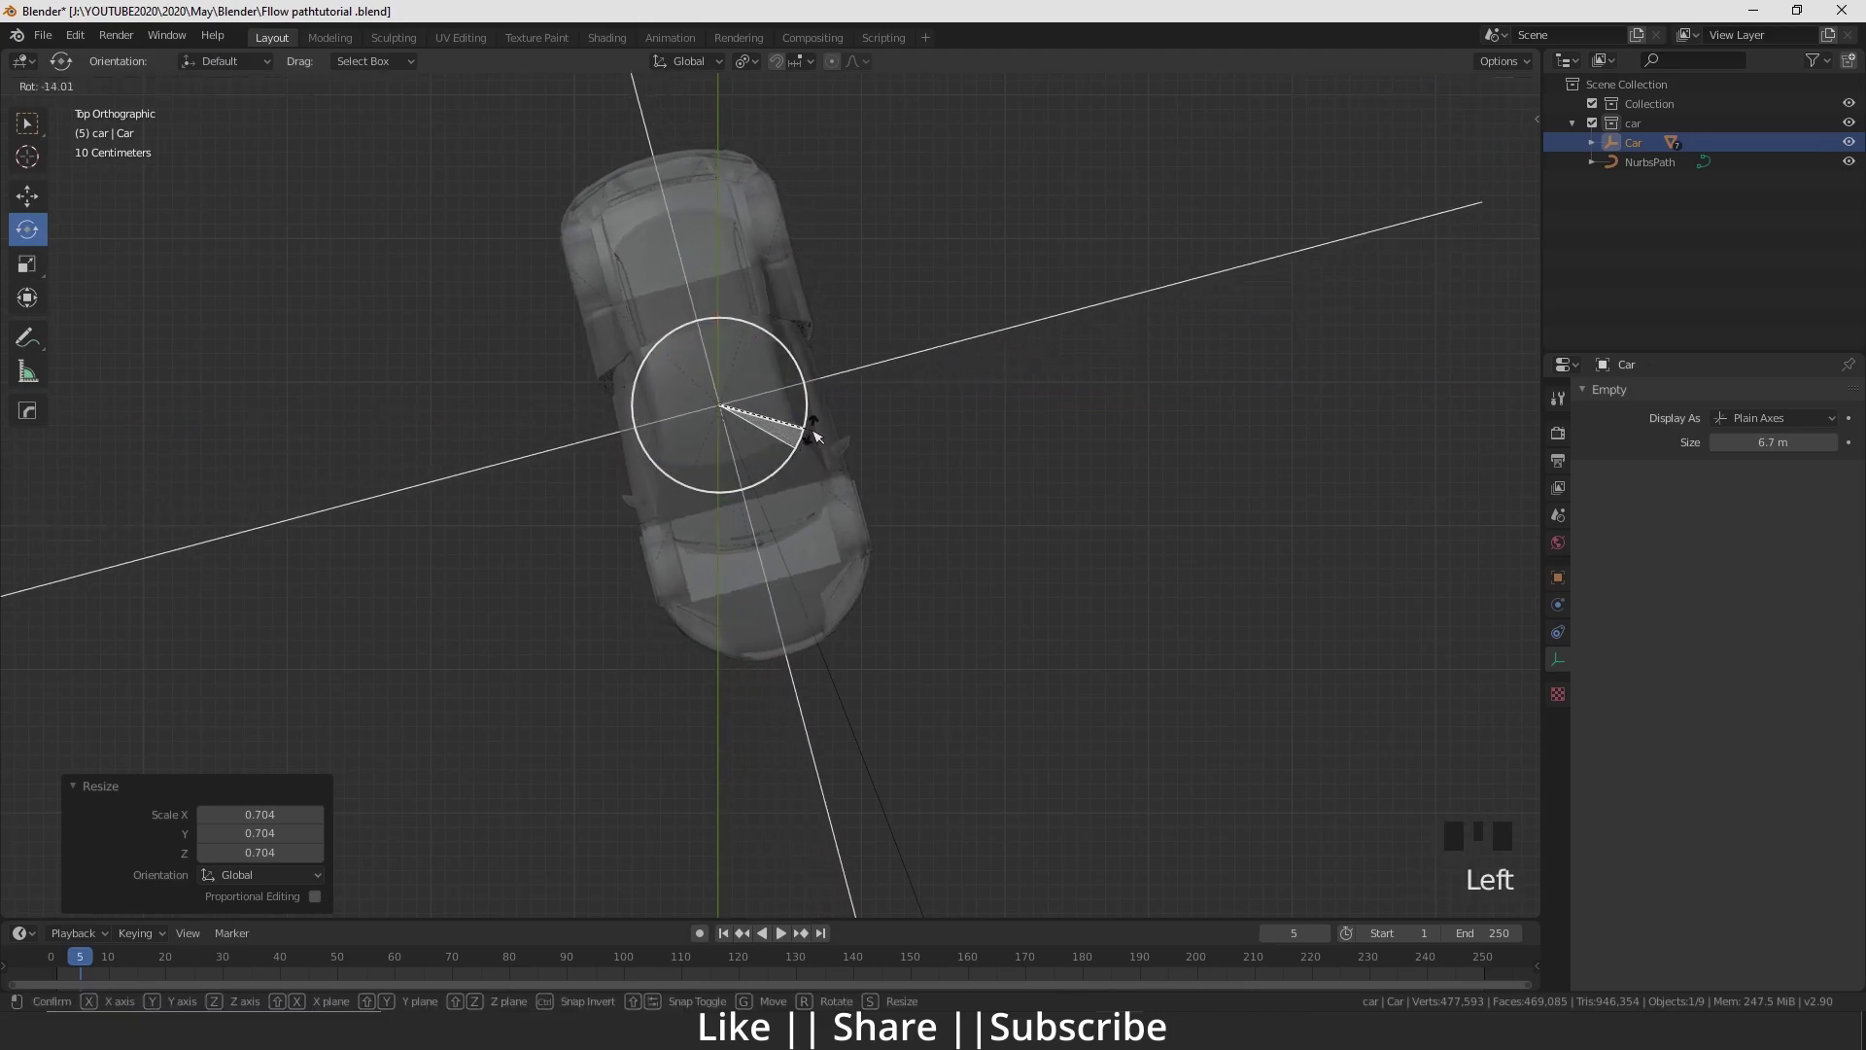
scroll("down", 3)
left_click_drag(862, 677, 847, 480)
scroll("down", 3)
scroll("up", 3)
left_click_drag(900, 610, 820, 588)
scroll("up", 3)
Select the car and add the S-shaped path to the selection
left_click_drag(932, 696, 1426, 92)
left_click(1427, 92)
scroll("down", 3)
left_click_drag(861, 588, 904, 423)
scroll("up", 3)
left_click_drag(887, 445, 915, 455)
left_click(915, 455)
left_click(587, 506)
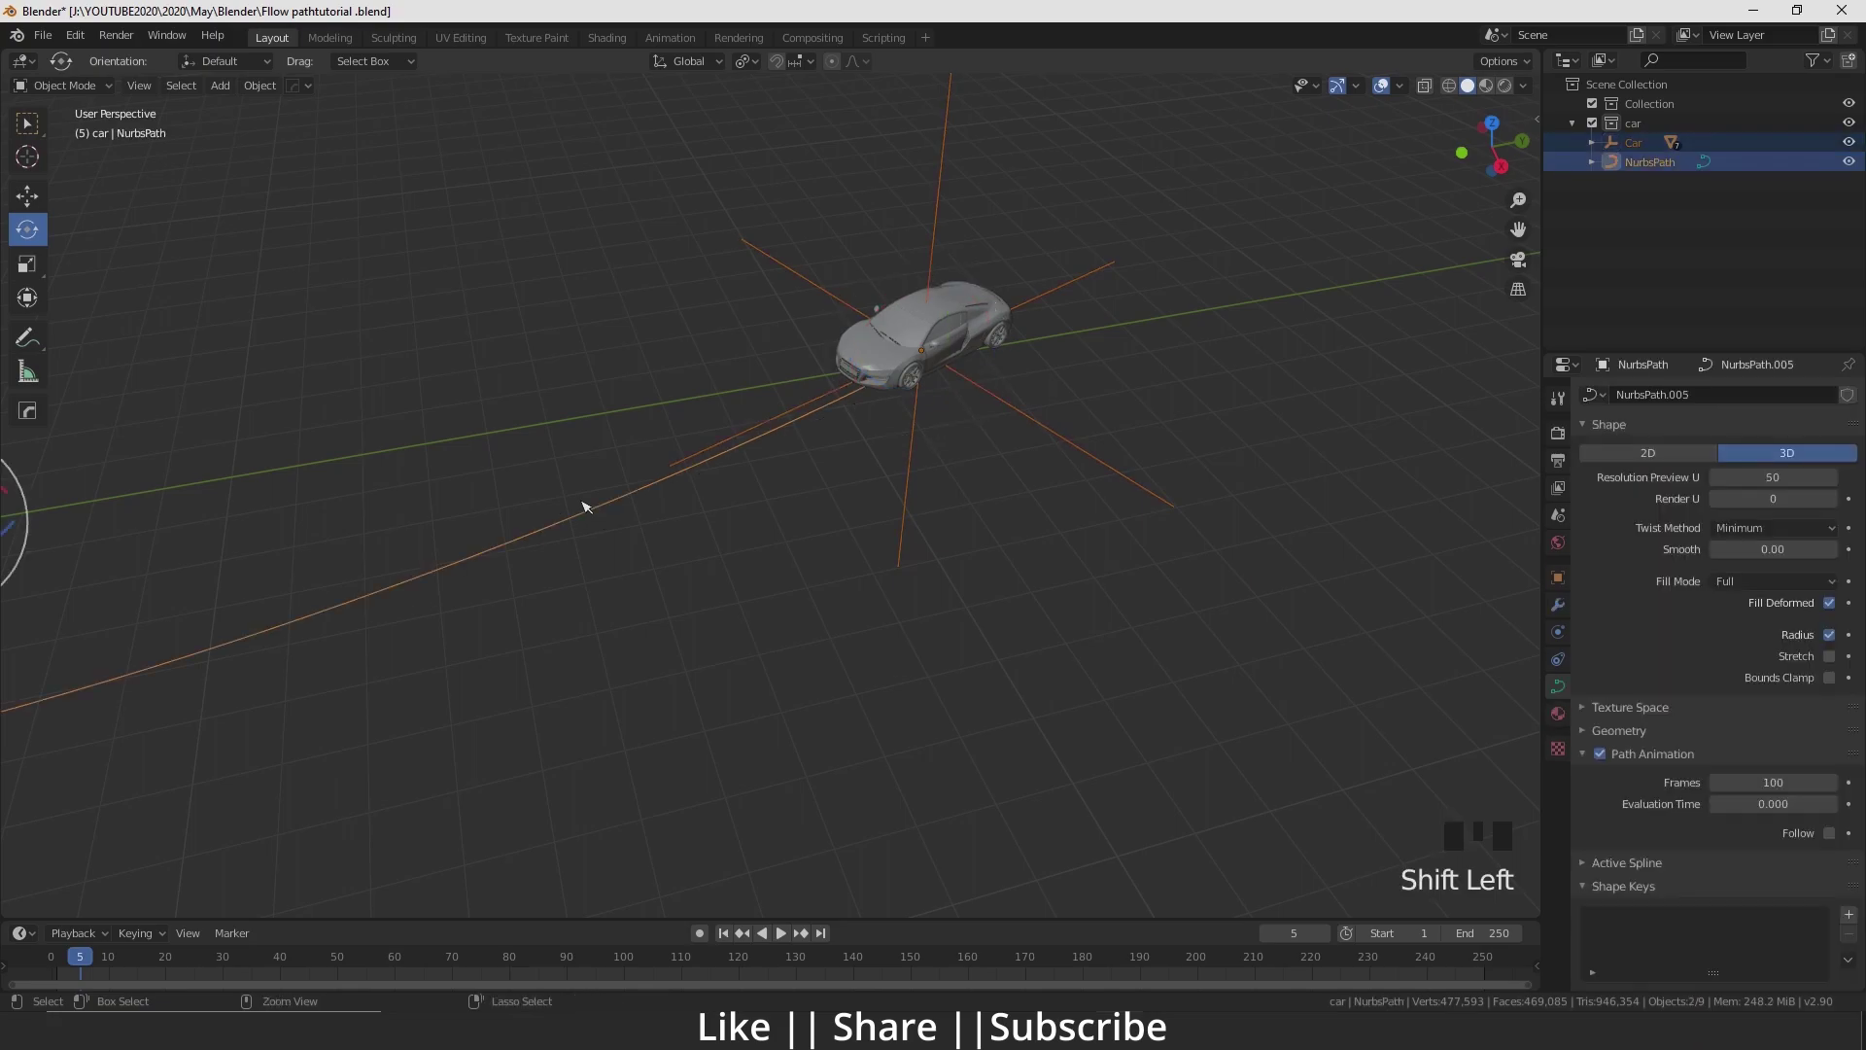
Parent the car to the S-shaped path with the Follow Path option
key("ctrl+p")
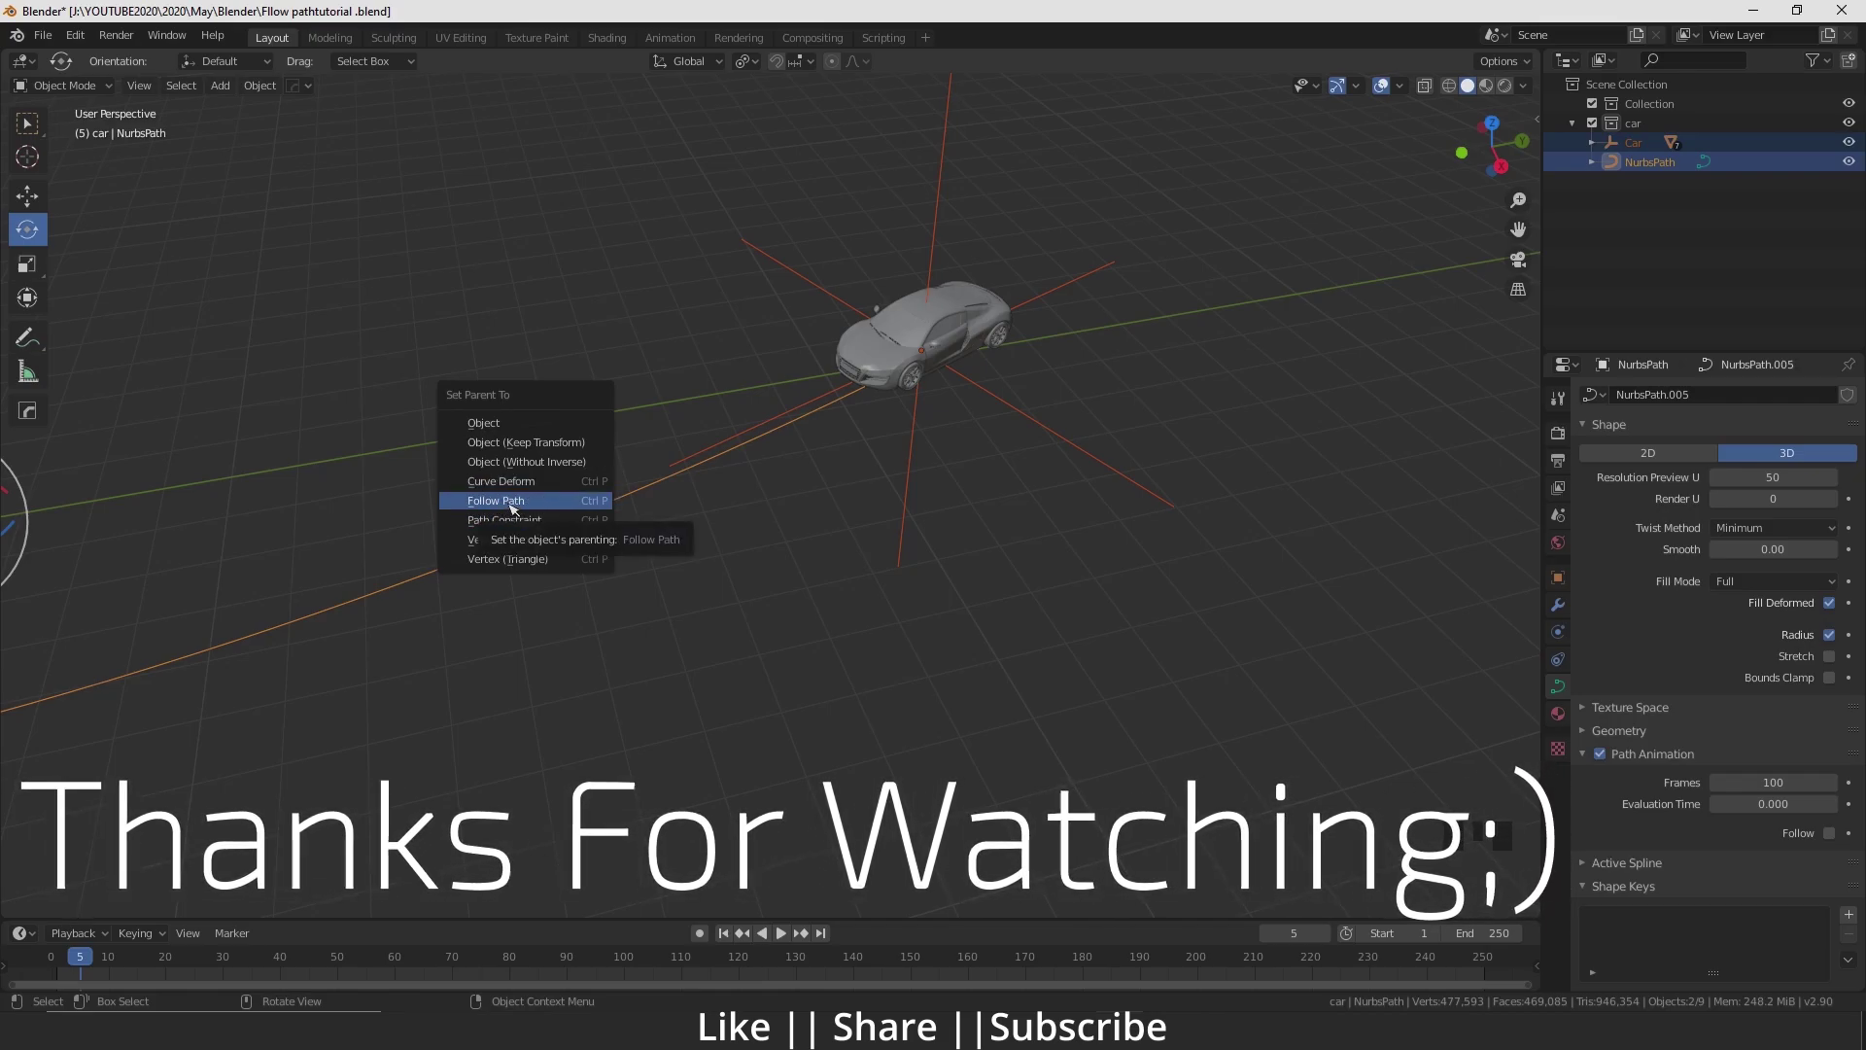
scroll("down", 3)
left_click_drag(884, 656, 859, 604)
left_click(859, 604)
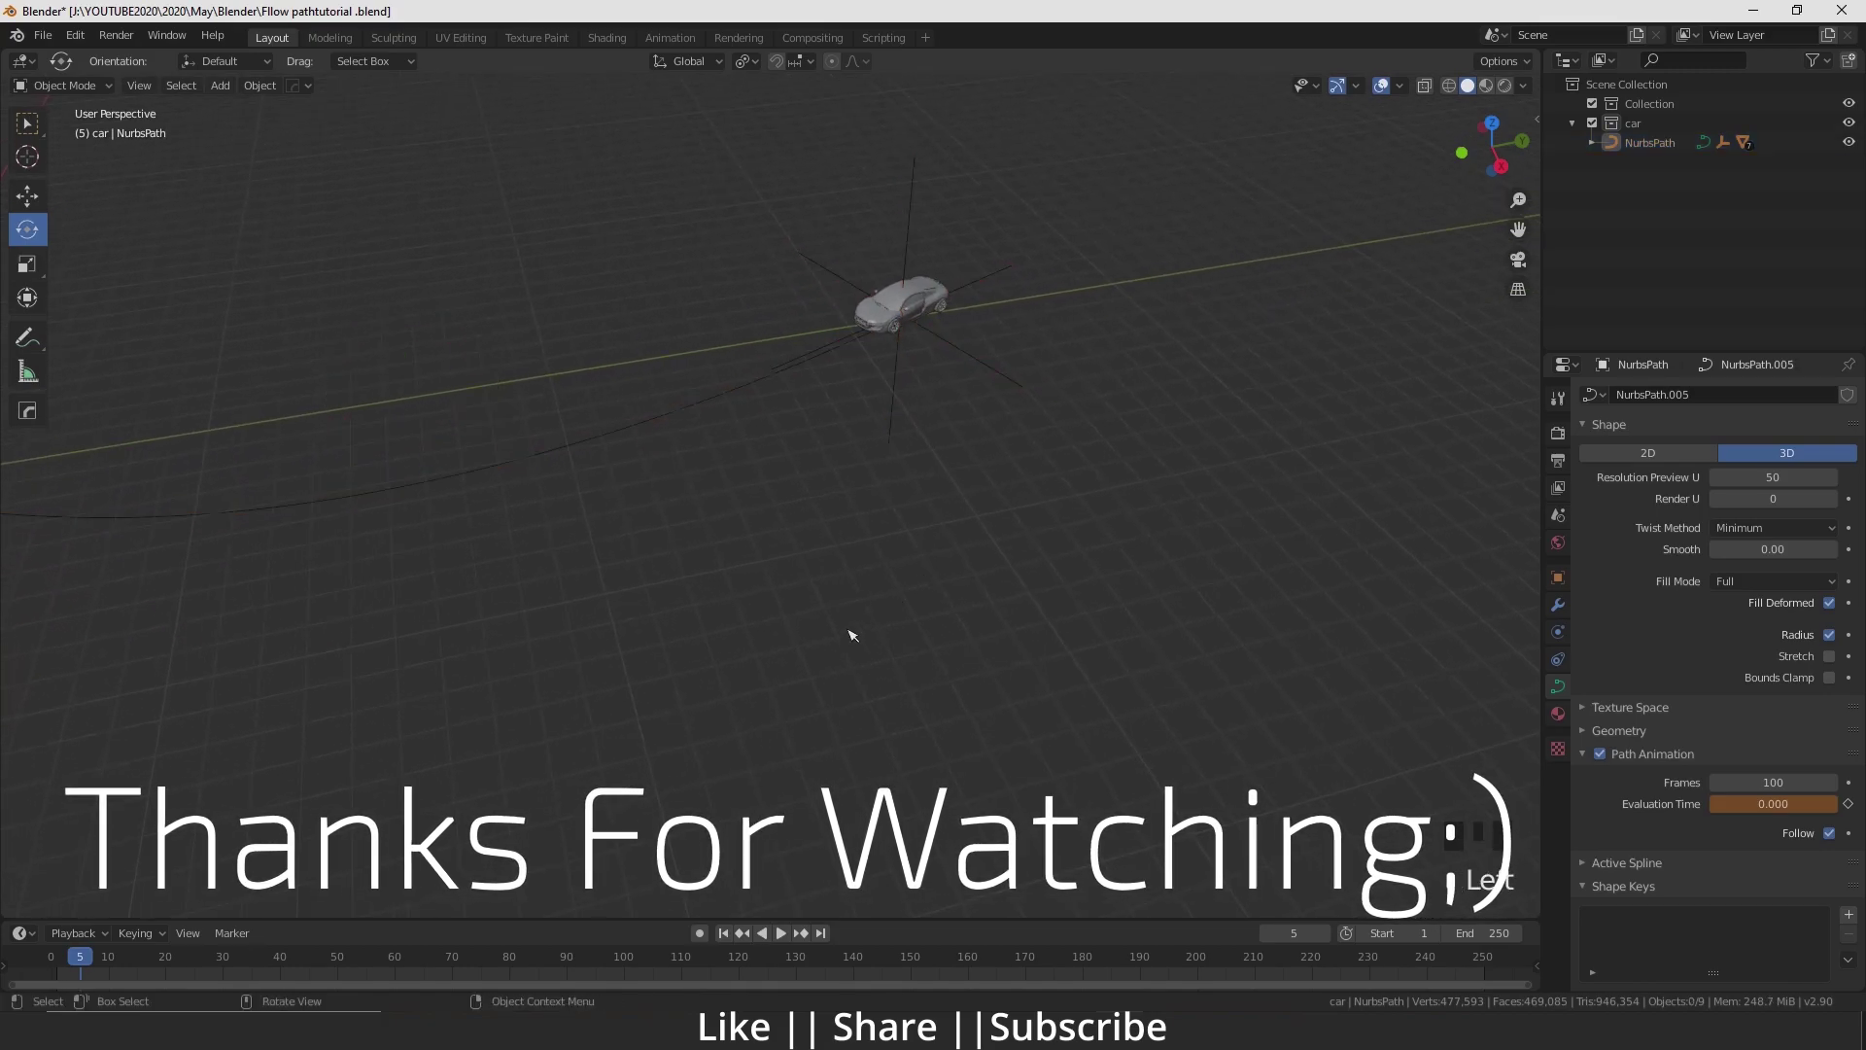
Play and scrub the animation to check the car travels the path, then return to frame 0
key("space")
scroll("down", 3)
scroll("down", 3)
left_click_drag(509, 701, 694, 962)
key("space")
left_click_drag(712, 967, 723, 547)
key("space")
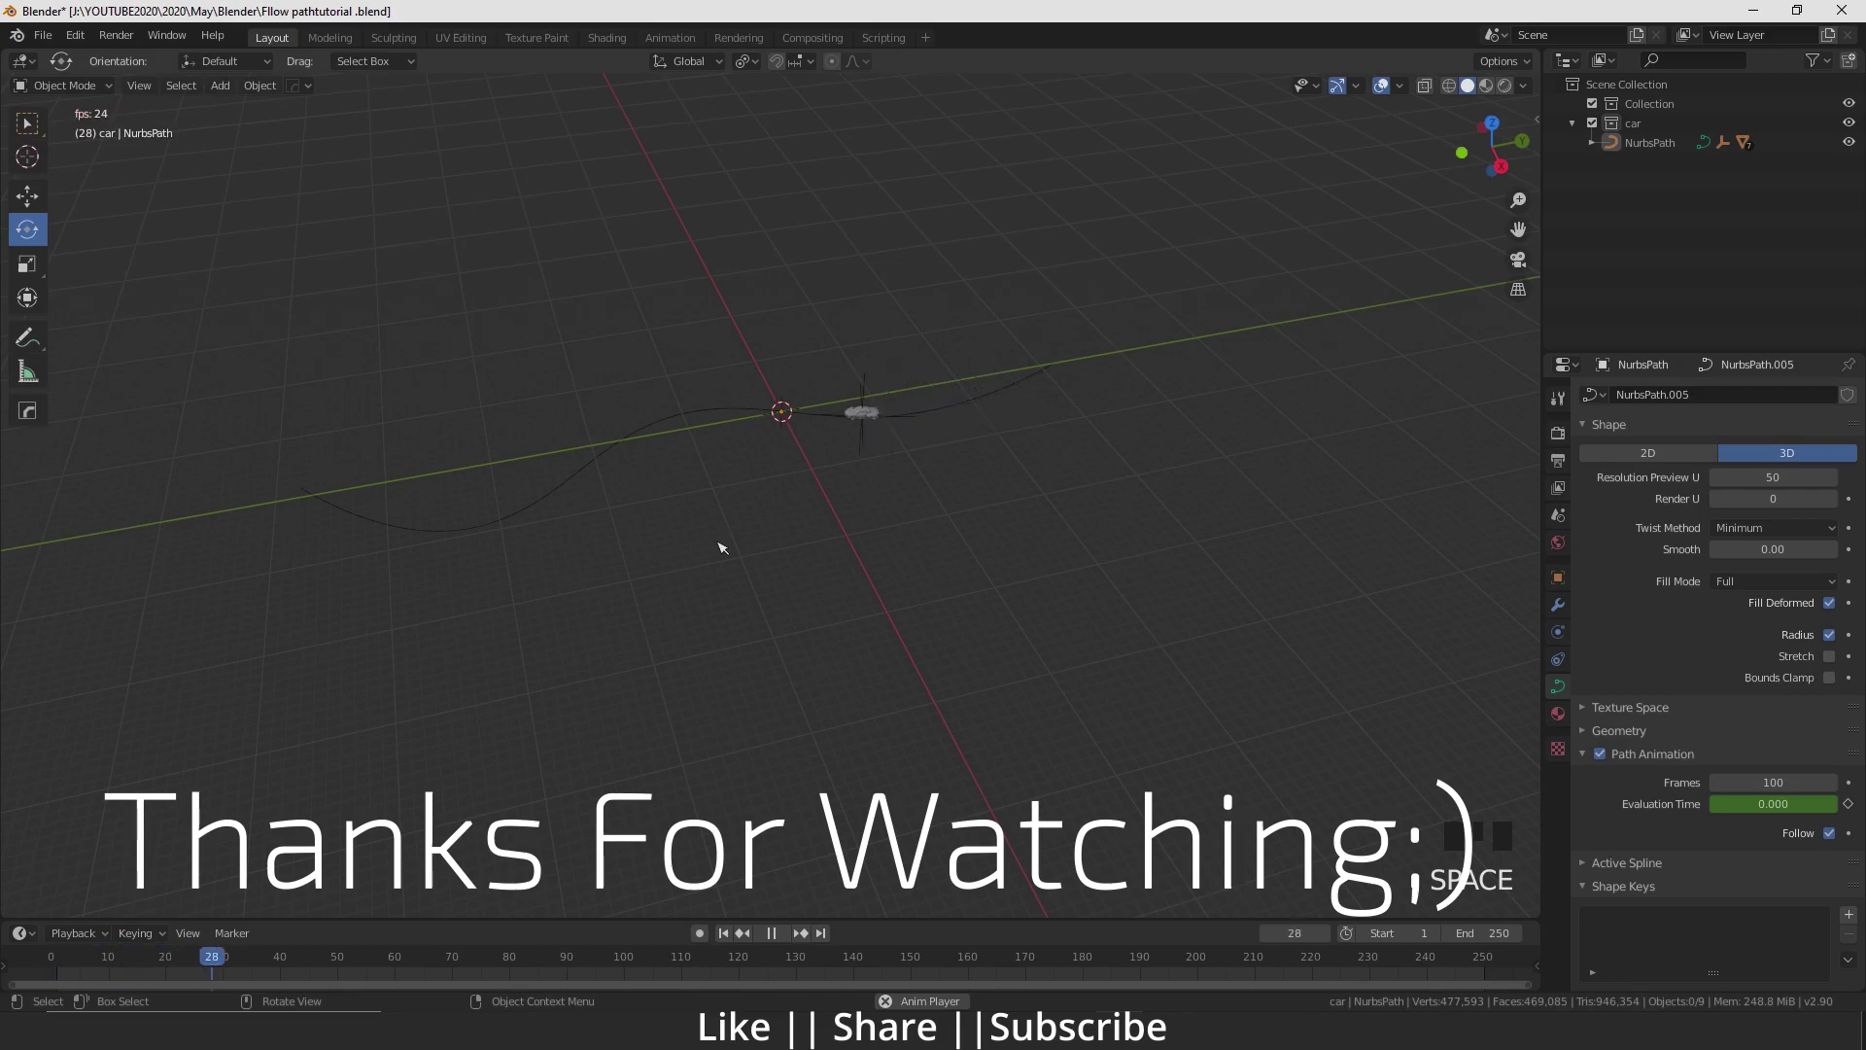
scroll("up", 3)
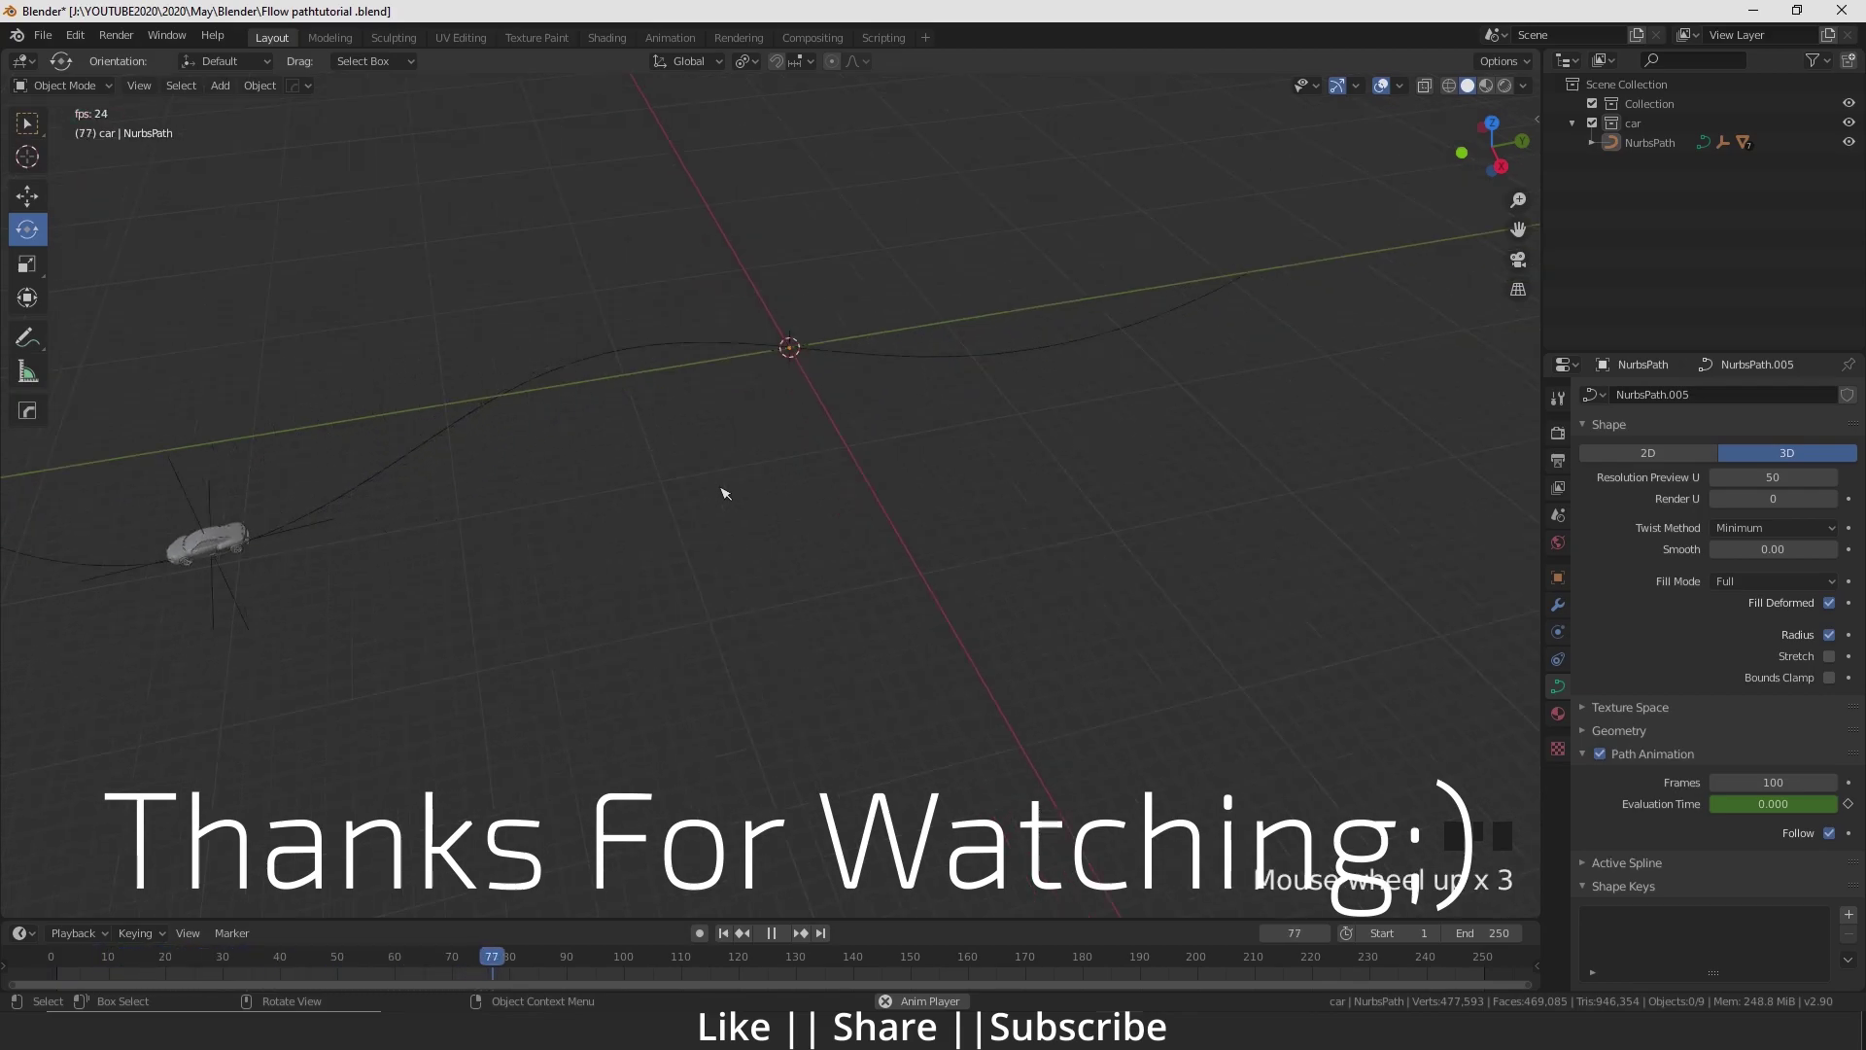
scroll("down", 3)
key("space")
left_click_drag(634, 959, 427, 971)
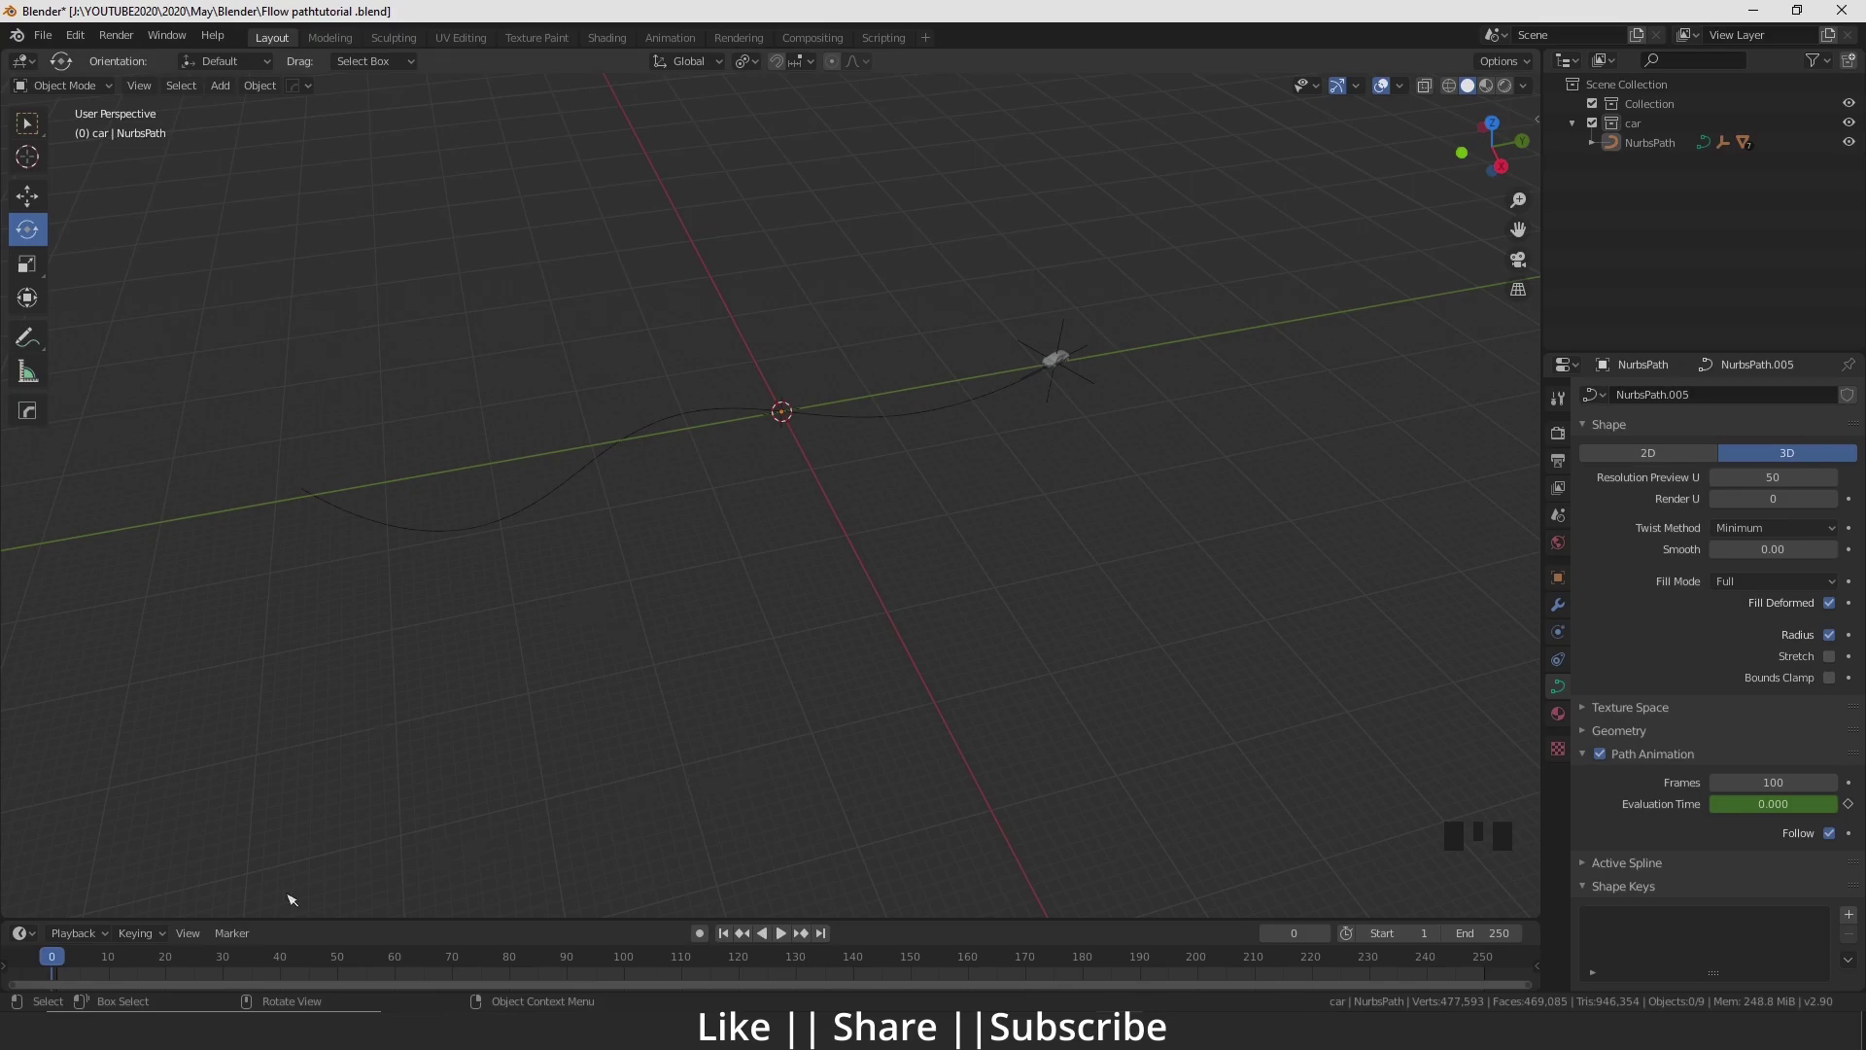
Scrub the timeline and play the car's motion at the default path animation length
left_click_drag(77, 961, 852, 991)
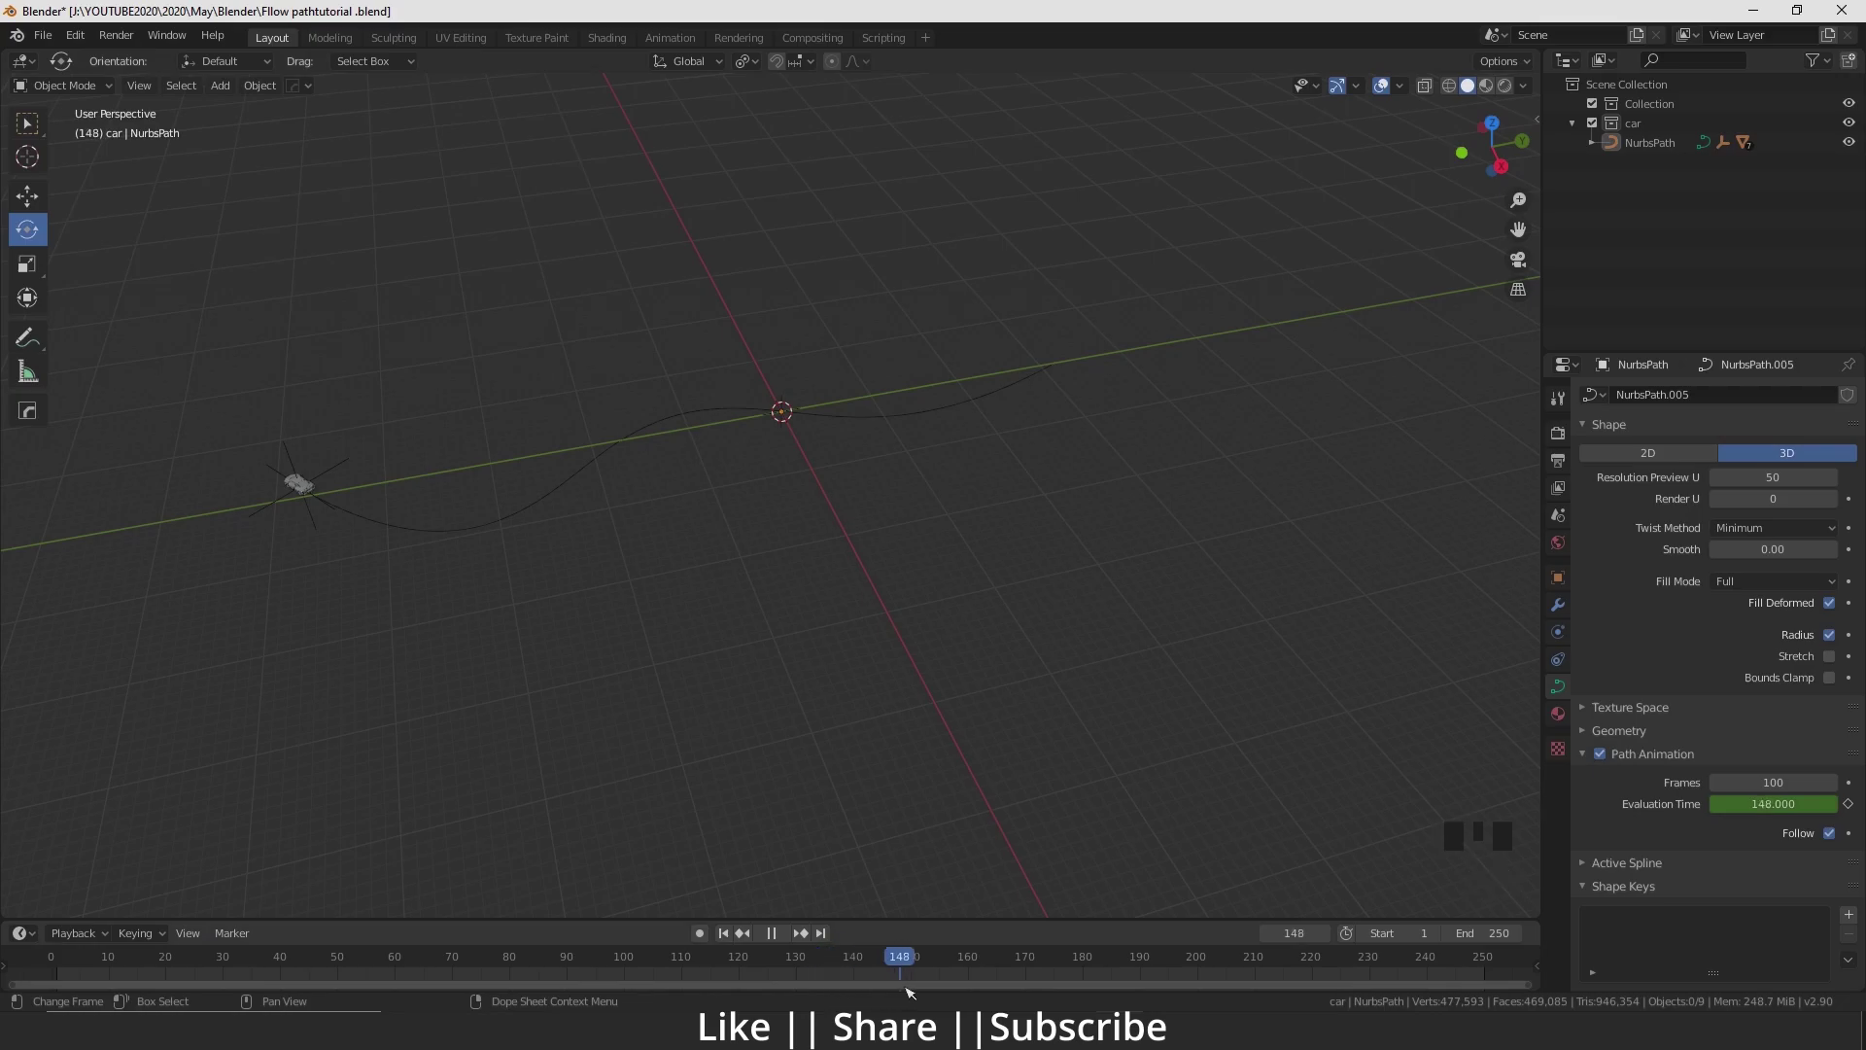
left_click_drag(1023, 495, 1758, 794)
left_click_drag(1788, 789, 1641, 746)
key("space")
key("space")
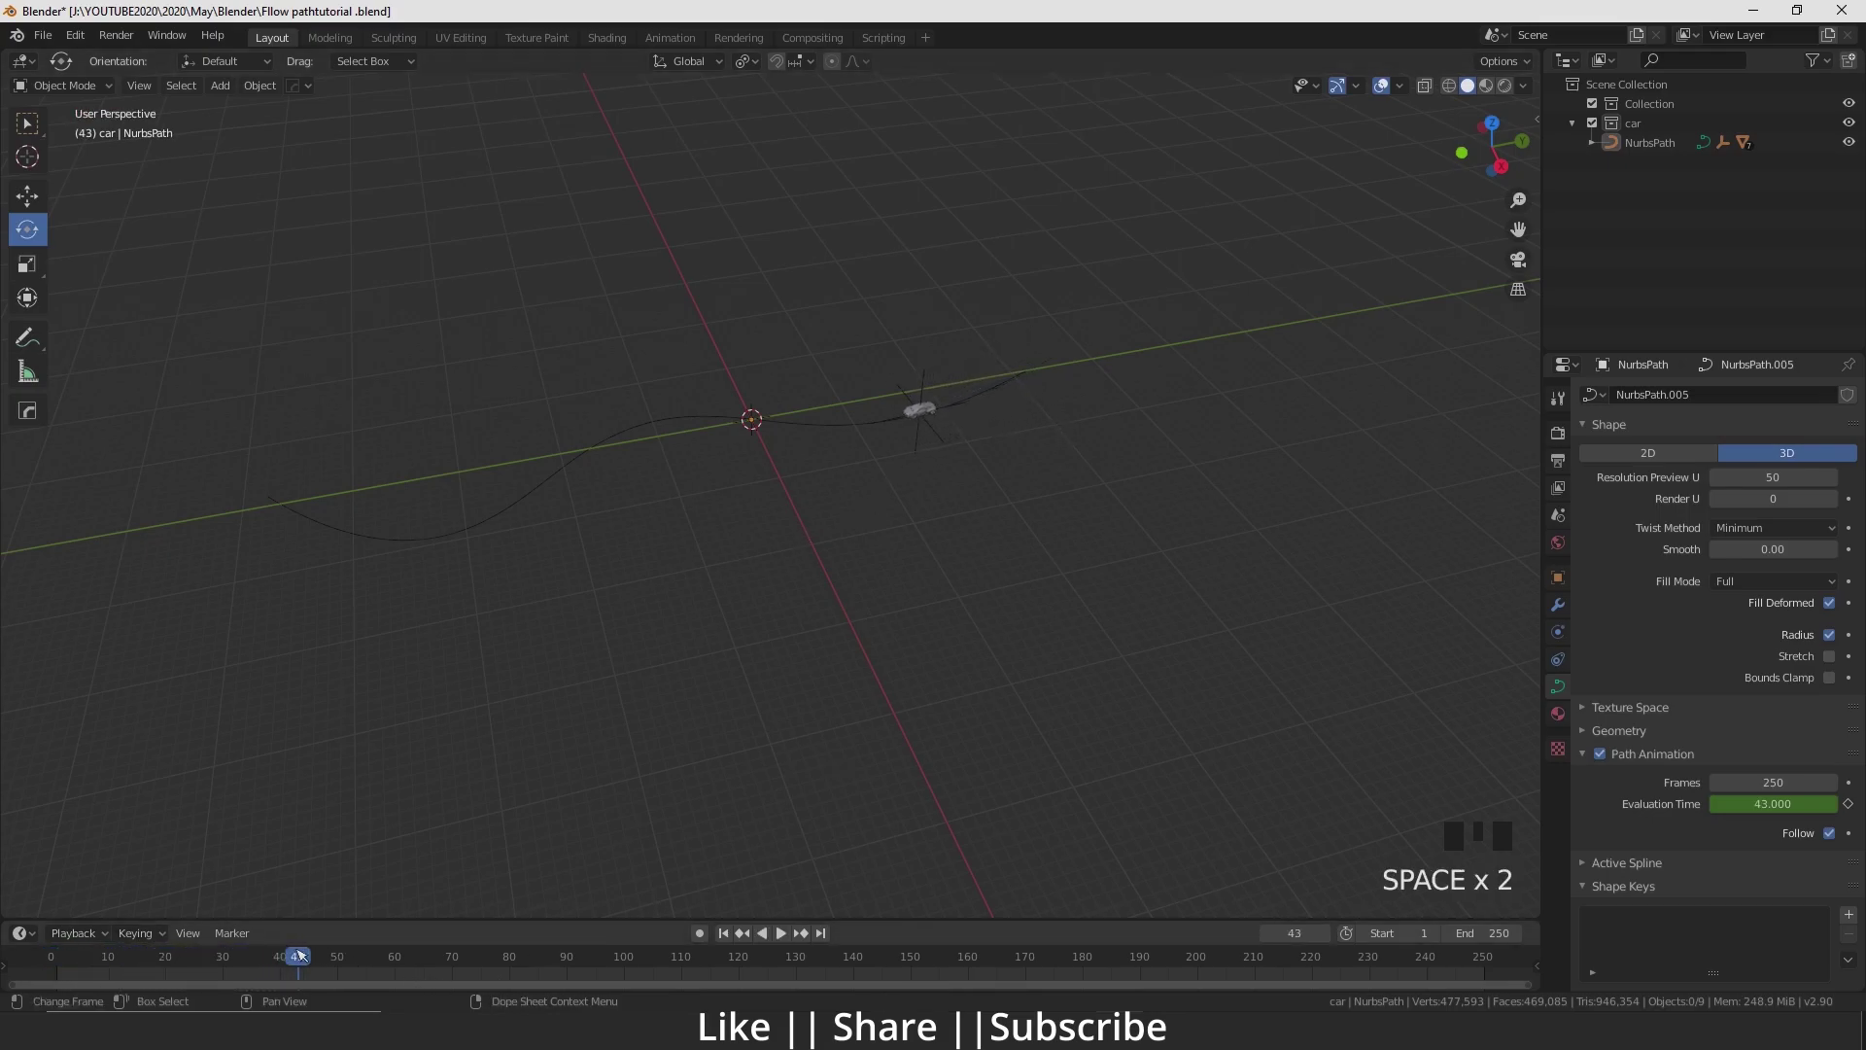
Try Path Animation Frames of 250 and 50, playing each to compare the car's speed
left_click_drag(315, 955, 1563, 863)
left_click_drag(1802, 791, 566, 873)
key("space")
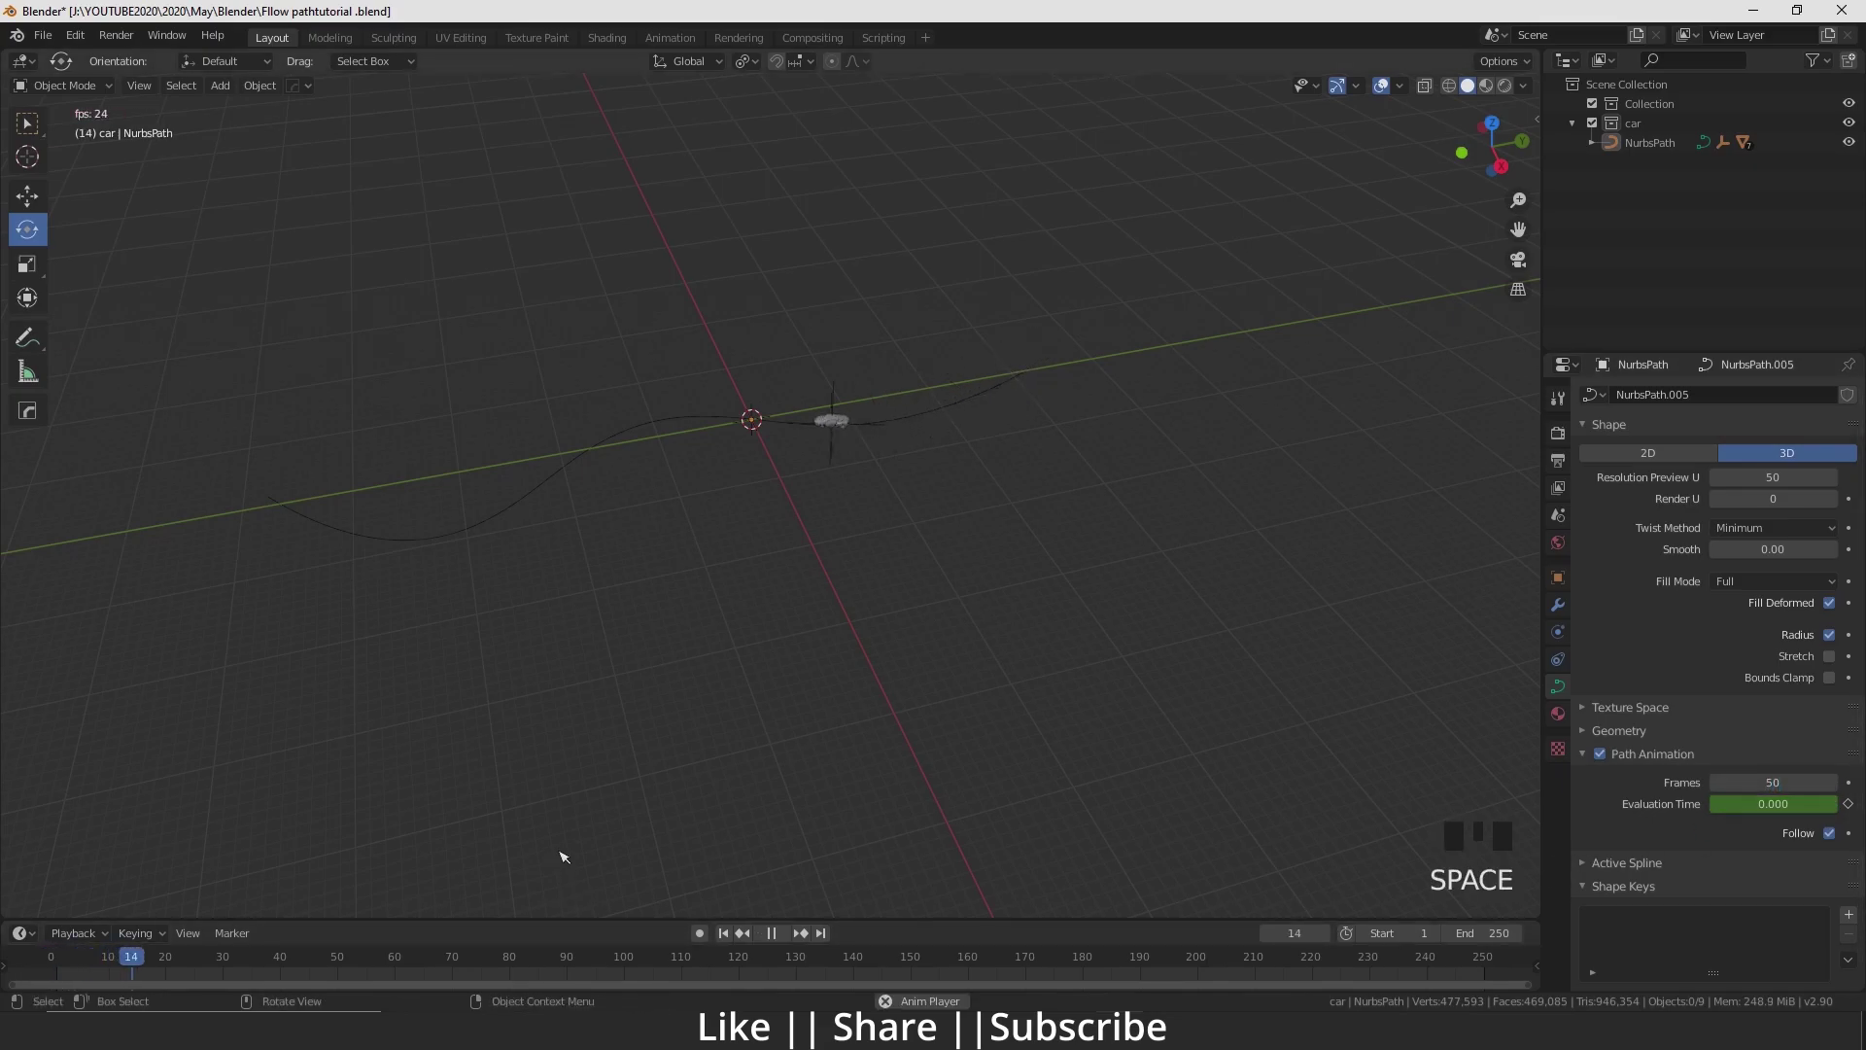
key("space")
left_click_drag(386, 955, 1792, 787)
key("KP_0")
Settle the path animation back on 100 frames and review the car's motion in the viewport
scroll("down", 3)
left_click_drag(948, 524, 897, 617)
scroll("up", 3)
middle_click(1012, 673)
scroll("down", 3)
scroll("up", 3)
left_click_drag(804, 511, 860, 685)
scroll("up", 3)
left_click_drag(818, 554, 883, 616)
scroll("up", 3)
left_click_drag(895, 643, 841, 556)
Add a new mesh cube to the scene from the Shift+A add list
scroll("down", 3)
key("shift+a")
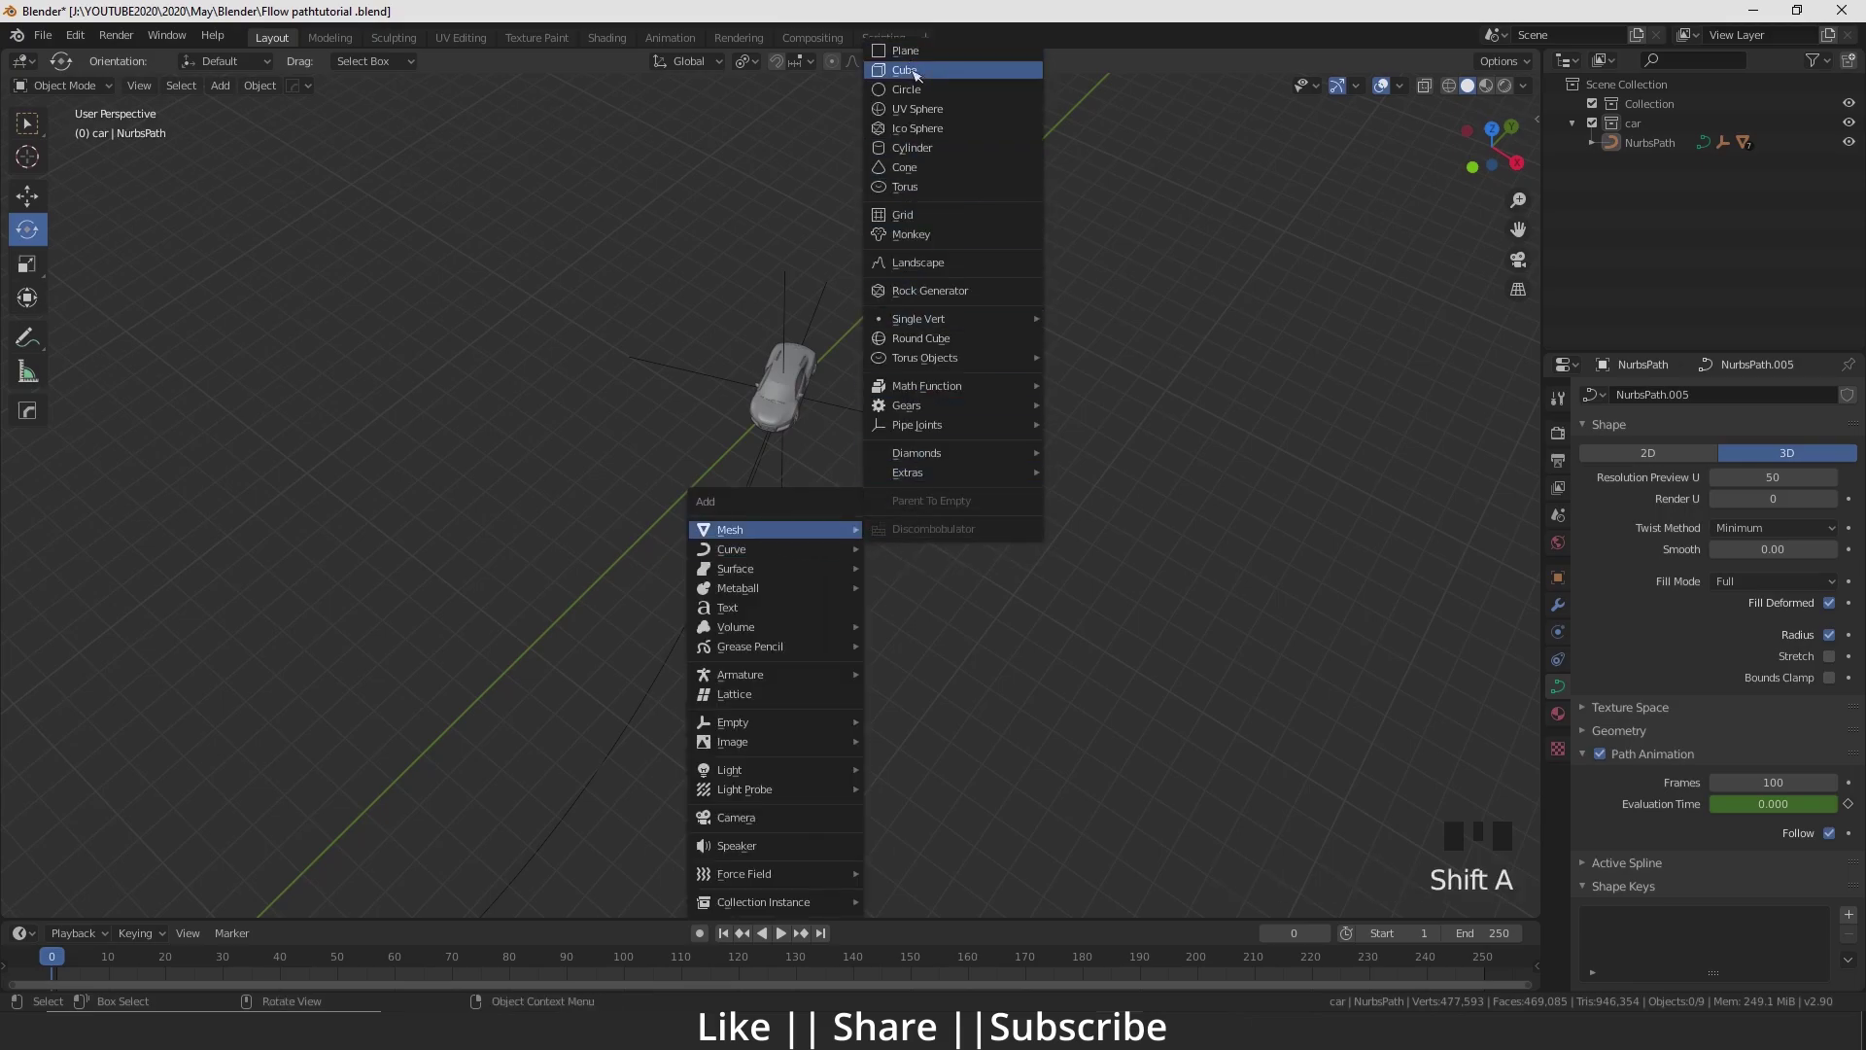
scroll("down", 3)
left_click_drag(720, 671, 833, 665)
scroll("up", 3)
middle_click(841, 759)
scroll("up", 3)
left_click_drag(812, 389, 41, 265)
left_click(41, 265)
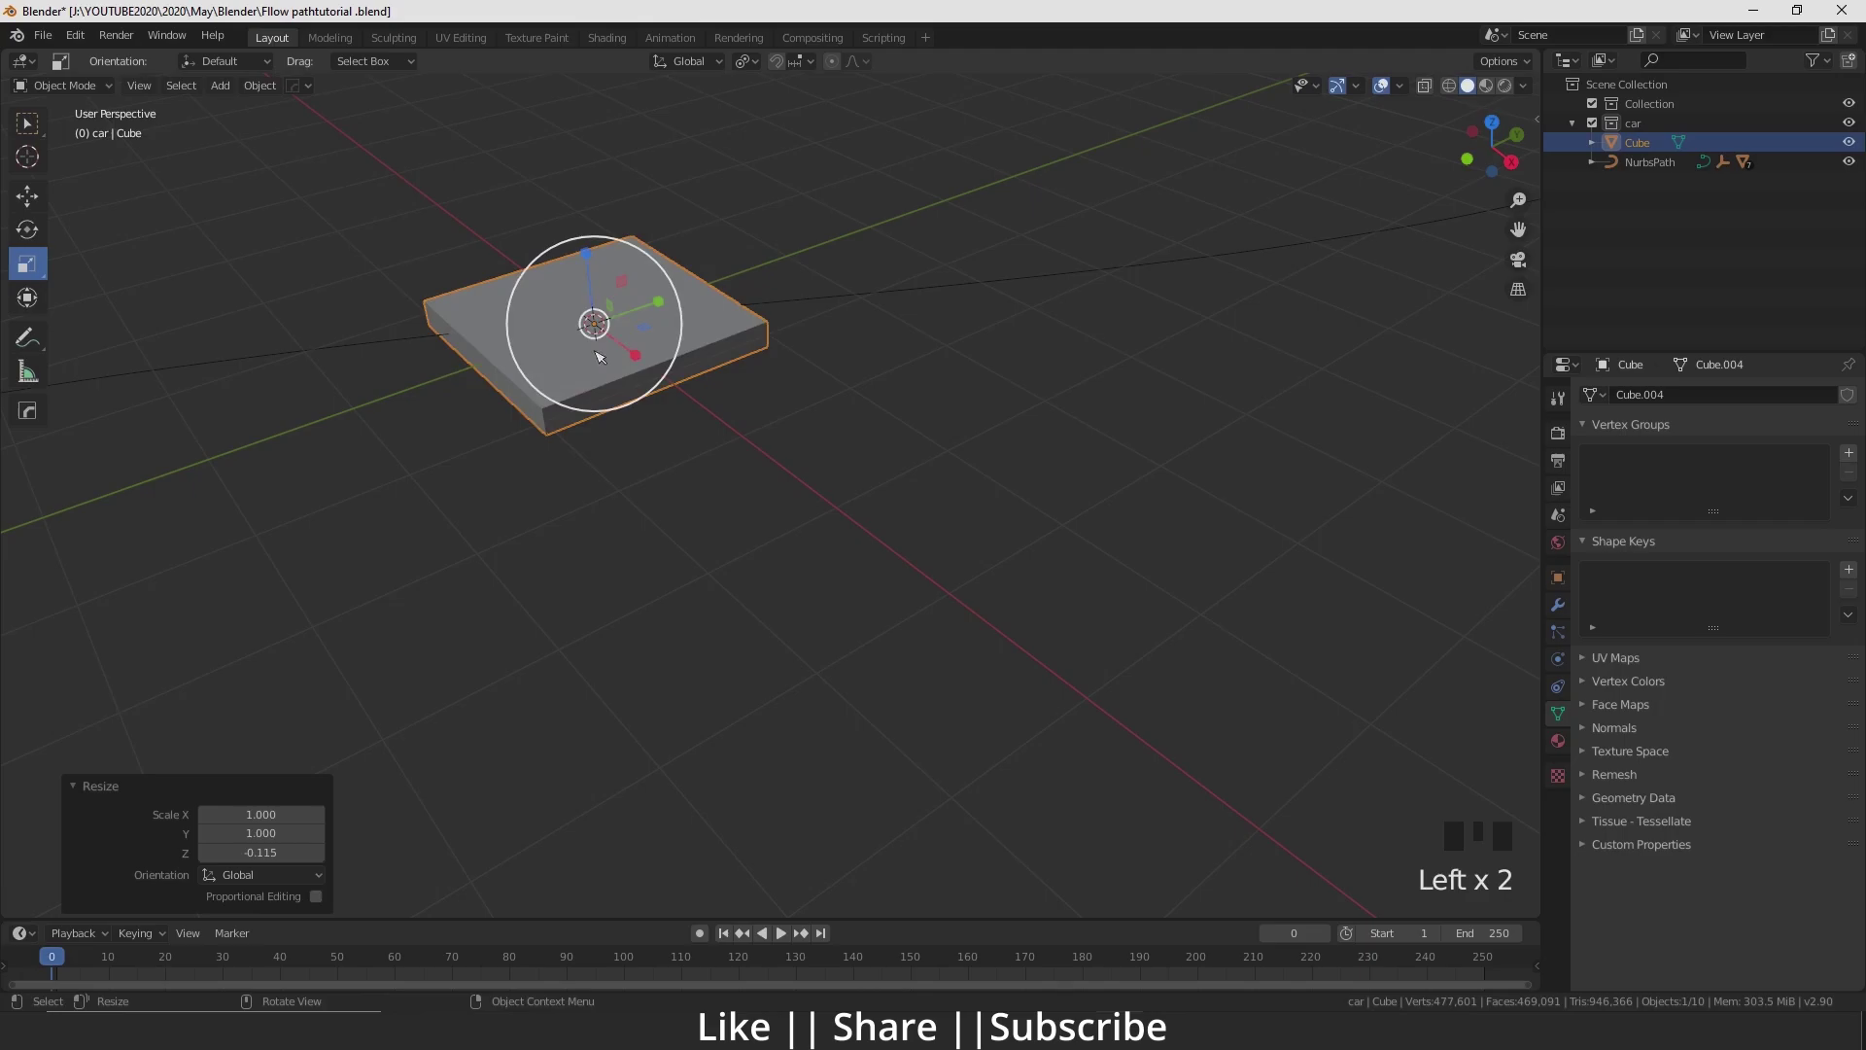
Scale the cube down along Z to flatten it into a thin slab
left_click_drag(606, 375, 698, 515)
scroll("down", 3)
key("`")
middle_click(1033, 622)
left_click(830, 510)
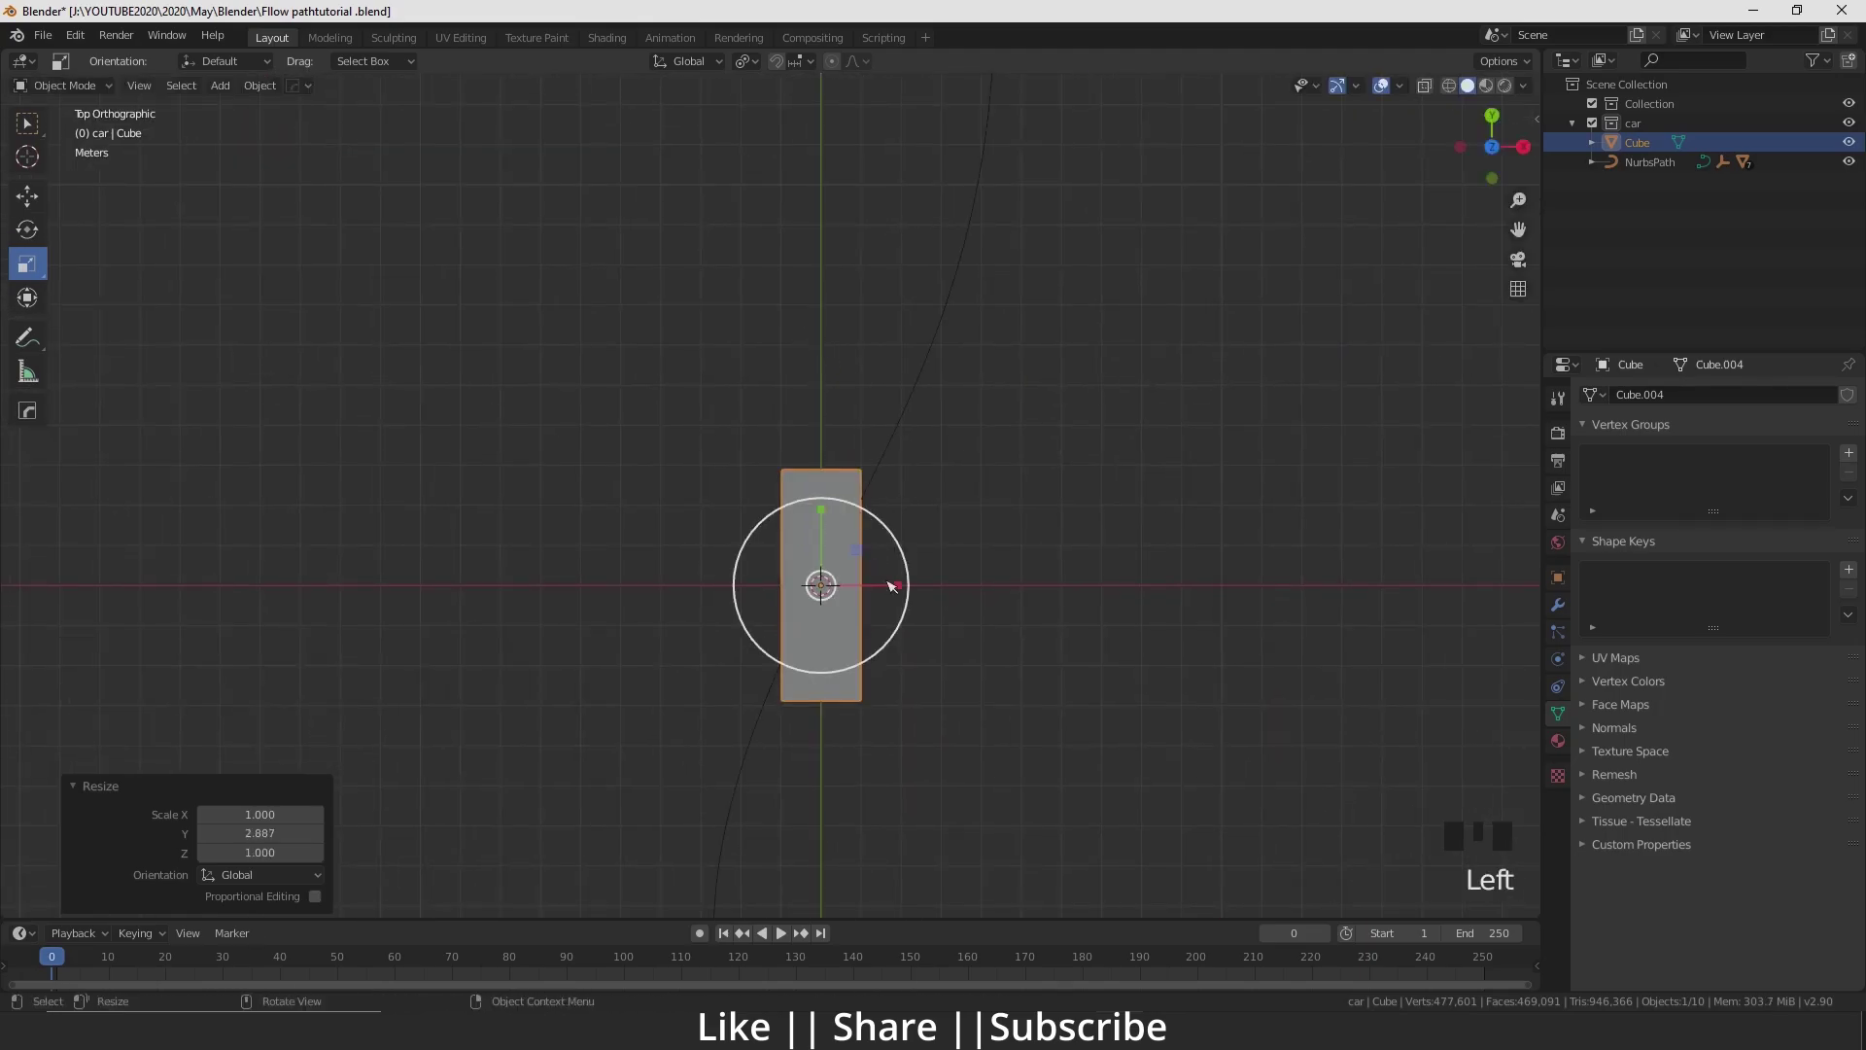
left_click(898, 585)
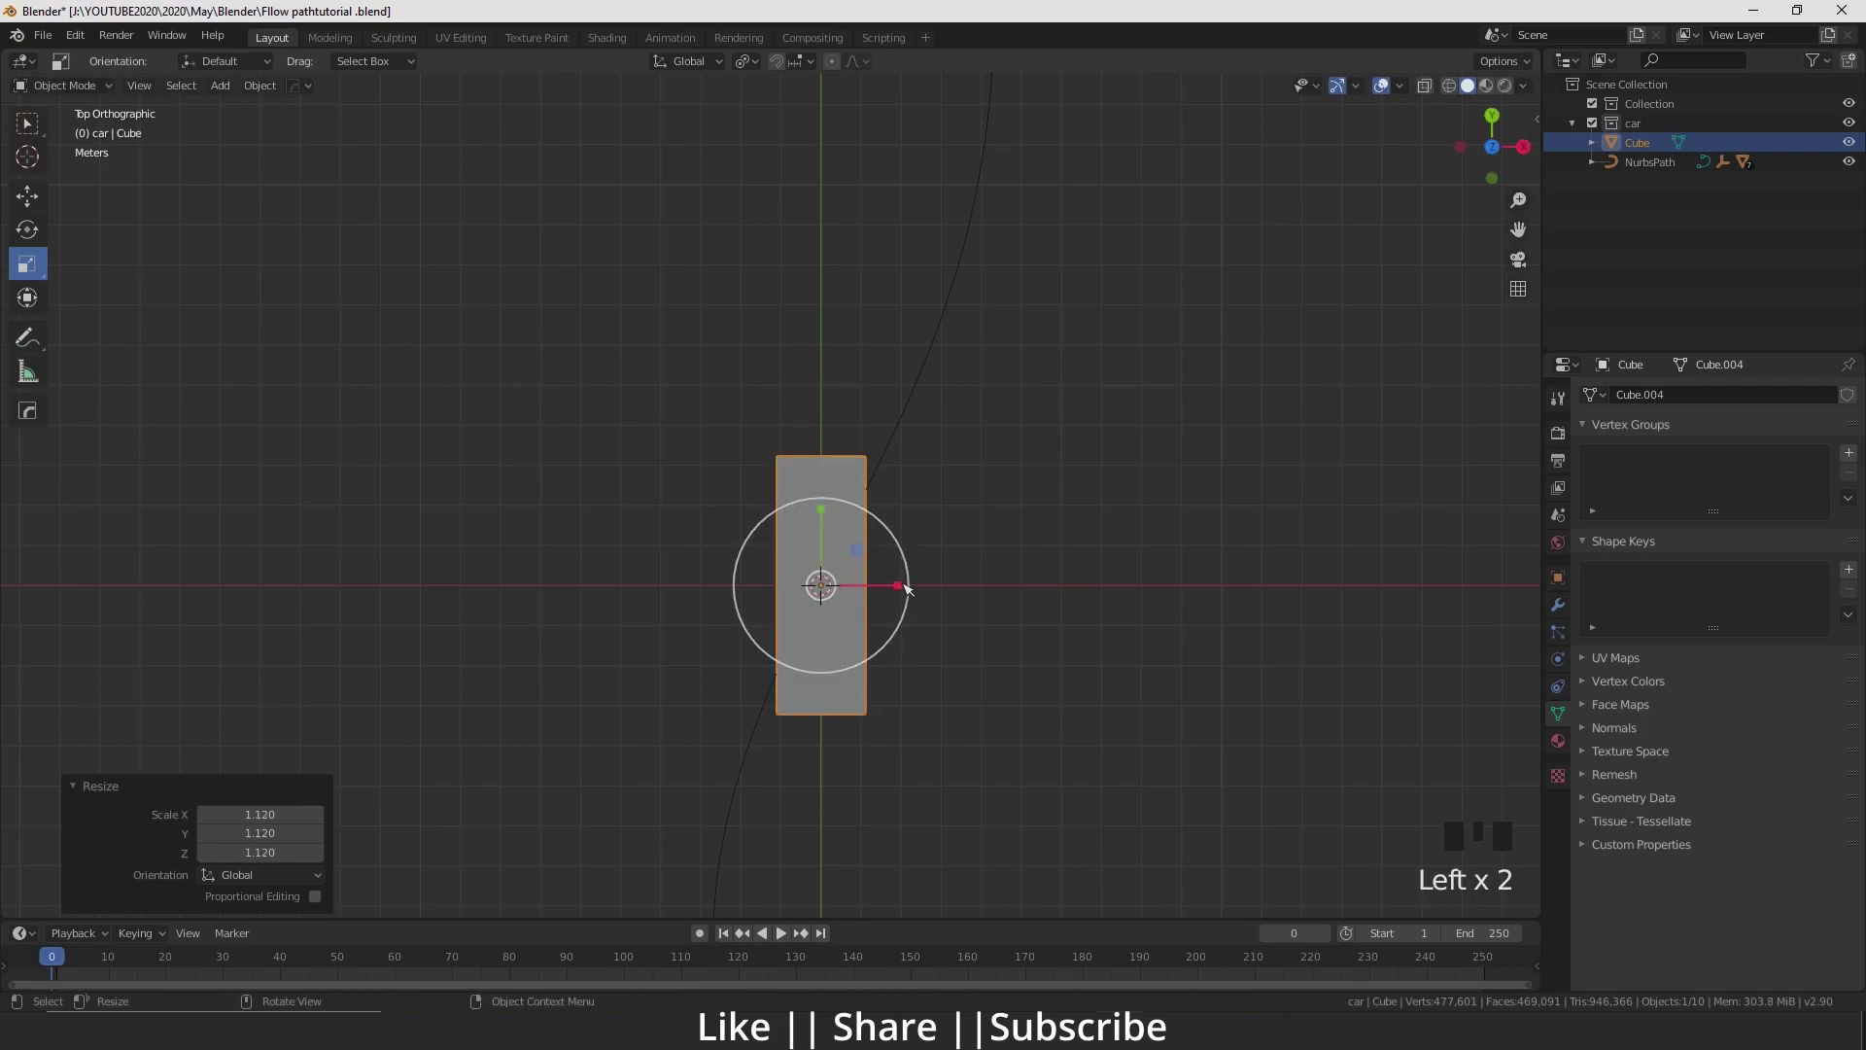
left_click(833, 593)
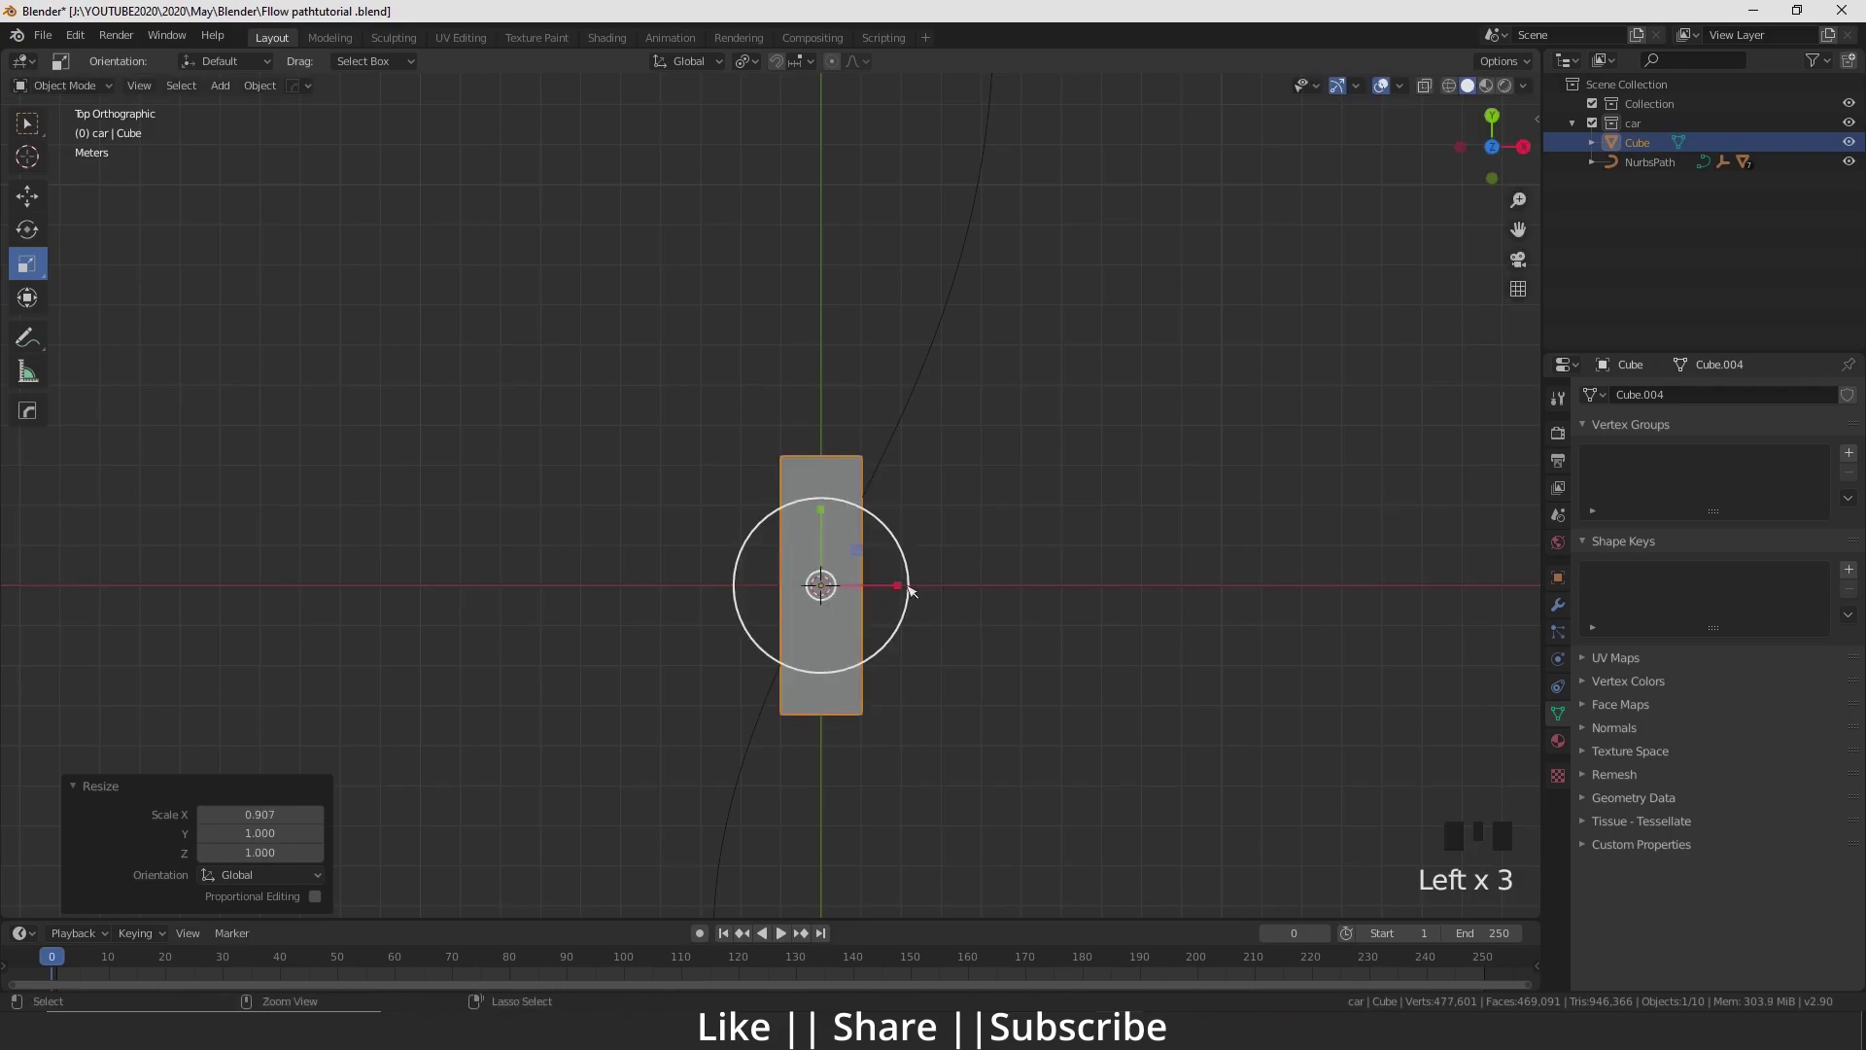
key("ctrl+z")
left_click(913, 588)
left_click(862, 591)
left_click(904, 589)
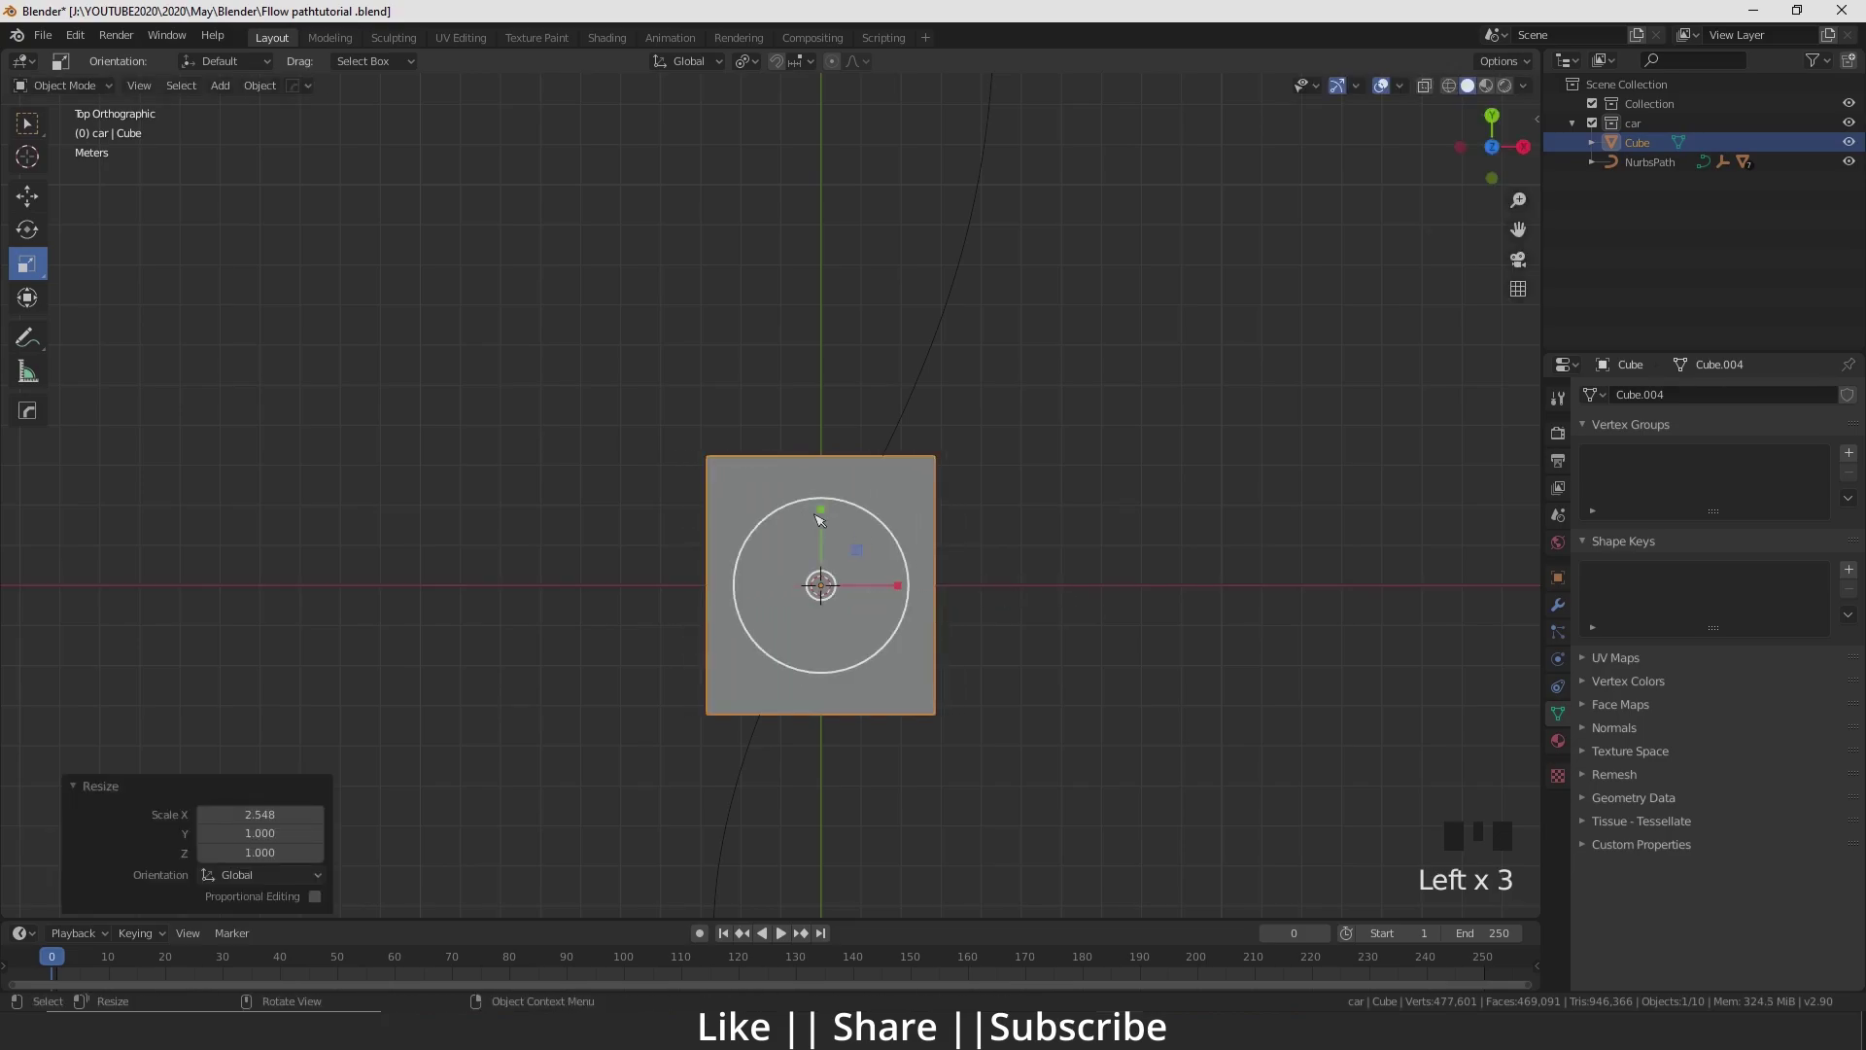
left_click(830, 512)
Stretch the slab along X and Y into a wide rectangular road strip
scroll("down", 3)
left_click_drag(852, 581, 755, 440)
scroll("up", 3)
left_click_drag(720, 415, 743, 549)
scroll("up", 3)
left_click(841, 385)
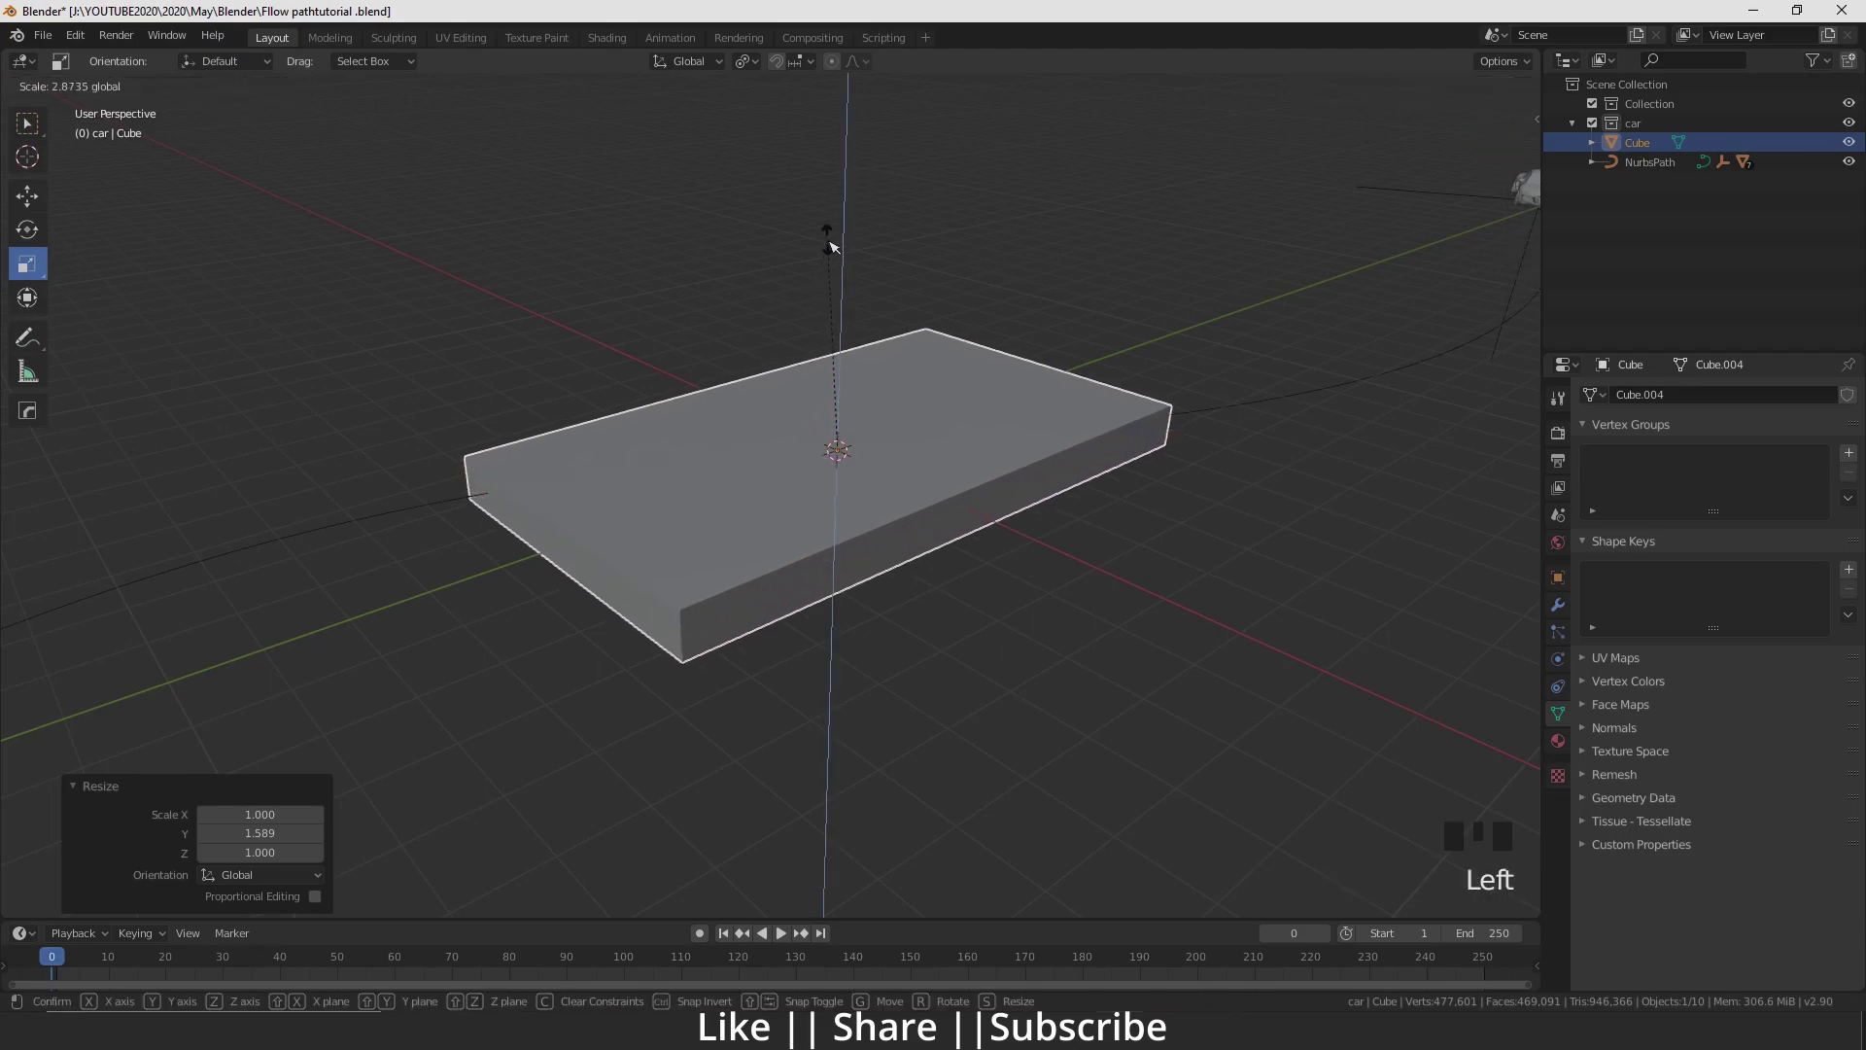
middle_click(766, 590)
key("Tab")
left_click_drag(781, 671, 1008, 534)
key("Tab")
left_click(977, 537)
In Edit Mode, cut edge loops across the slab and slide them toward both long sides
key("Tab")
left_click(44, 513)
left_click_drag(667, 647, 831, 684)
left_click_drag(831, 685, 851, 662)
left_click_drag(851, 662, 799, 721)
key("ctrl+b")
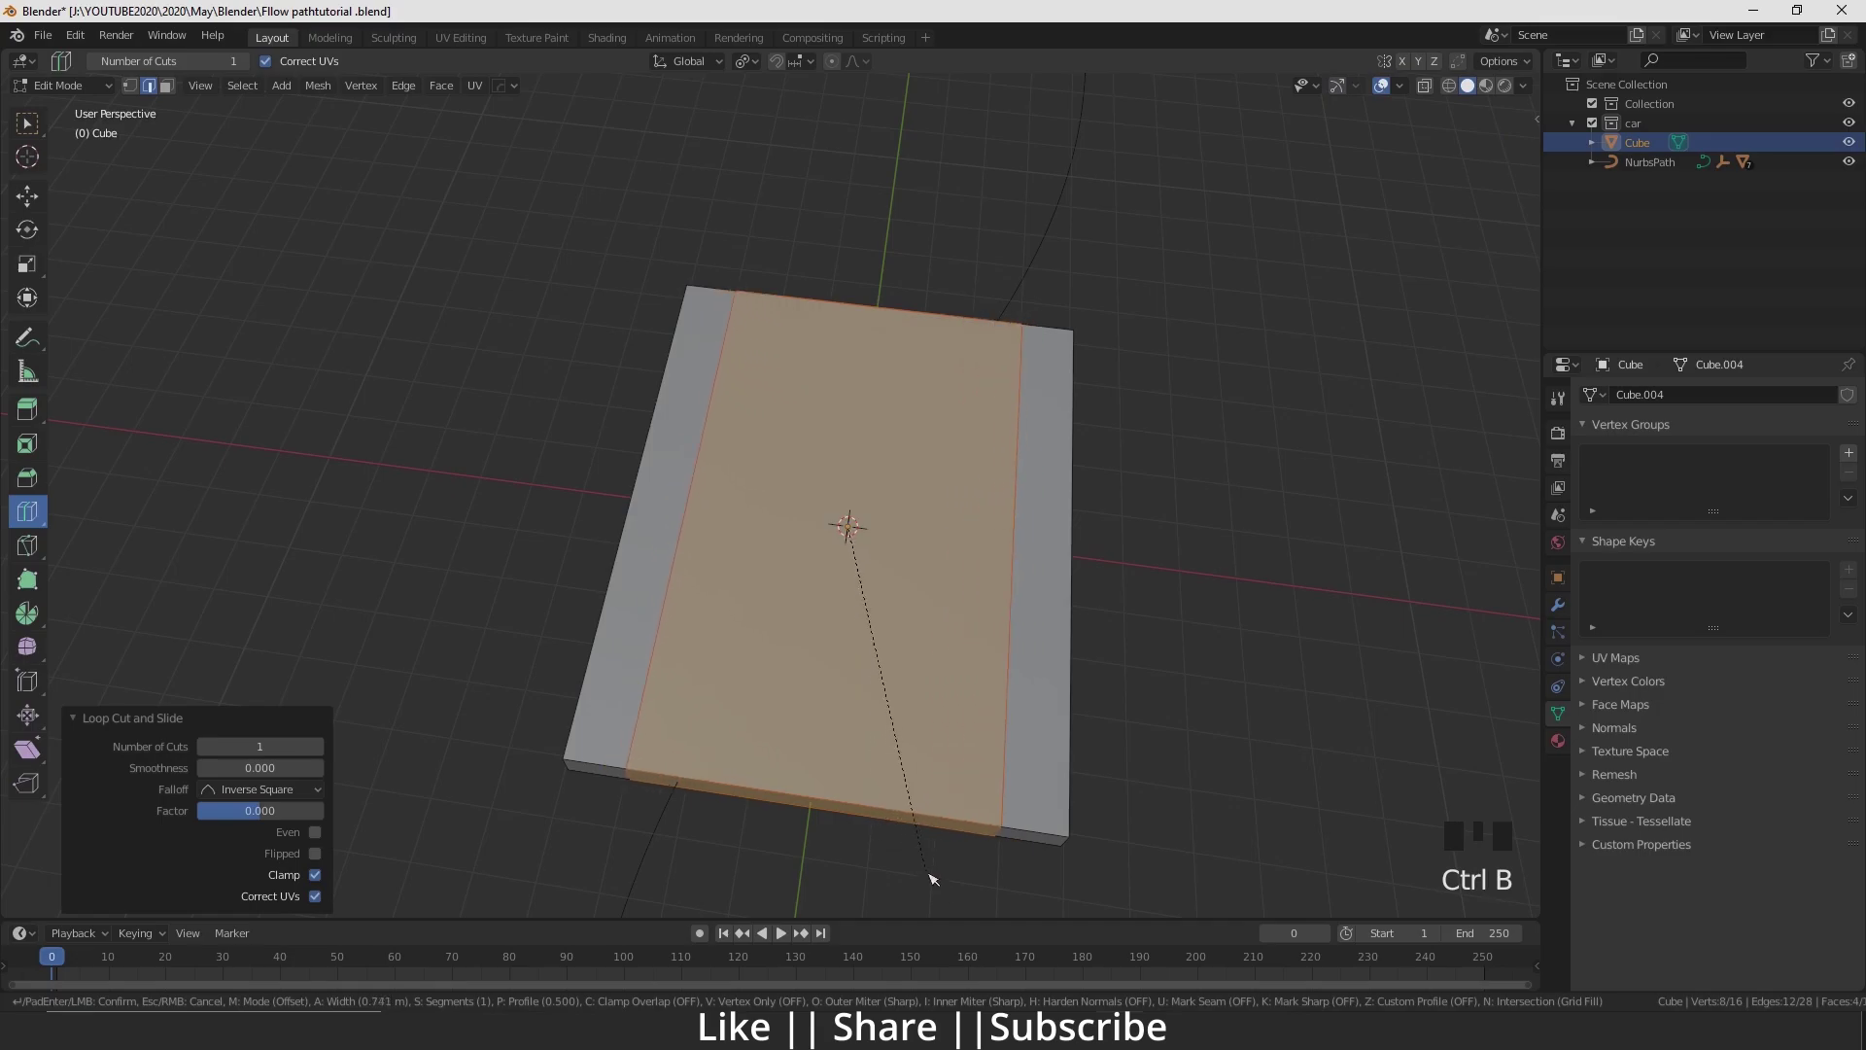
left_click_drag(35, 193, 174, 91)
Select the narrow side faces along both long edges of the slab
scroll("down", 3)
left_click_drag(530, 386, 565, 423)
scroll("up", 3)
middle_click(728, 481)
left_click(803, 582)
middle_click(783, 532)
left_click(621, 453)
left_click_drag(747, 540, 769, 489)
scroll("down", 3)
left_click_drag(788, 520, 758, 562)
Extrude the side faces upward into raised walls, forming a channel-shaped road piece
key("e")
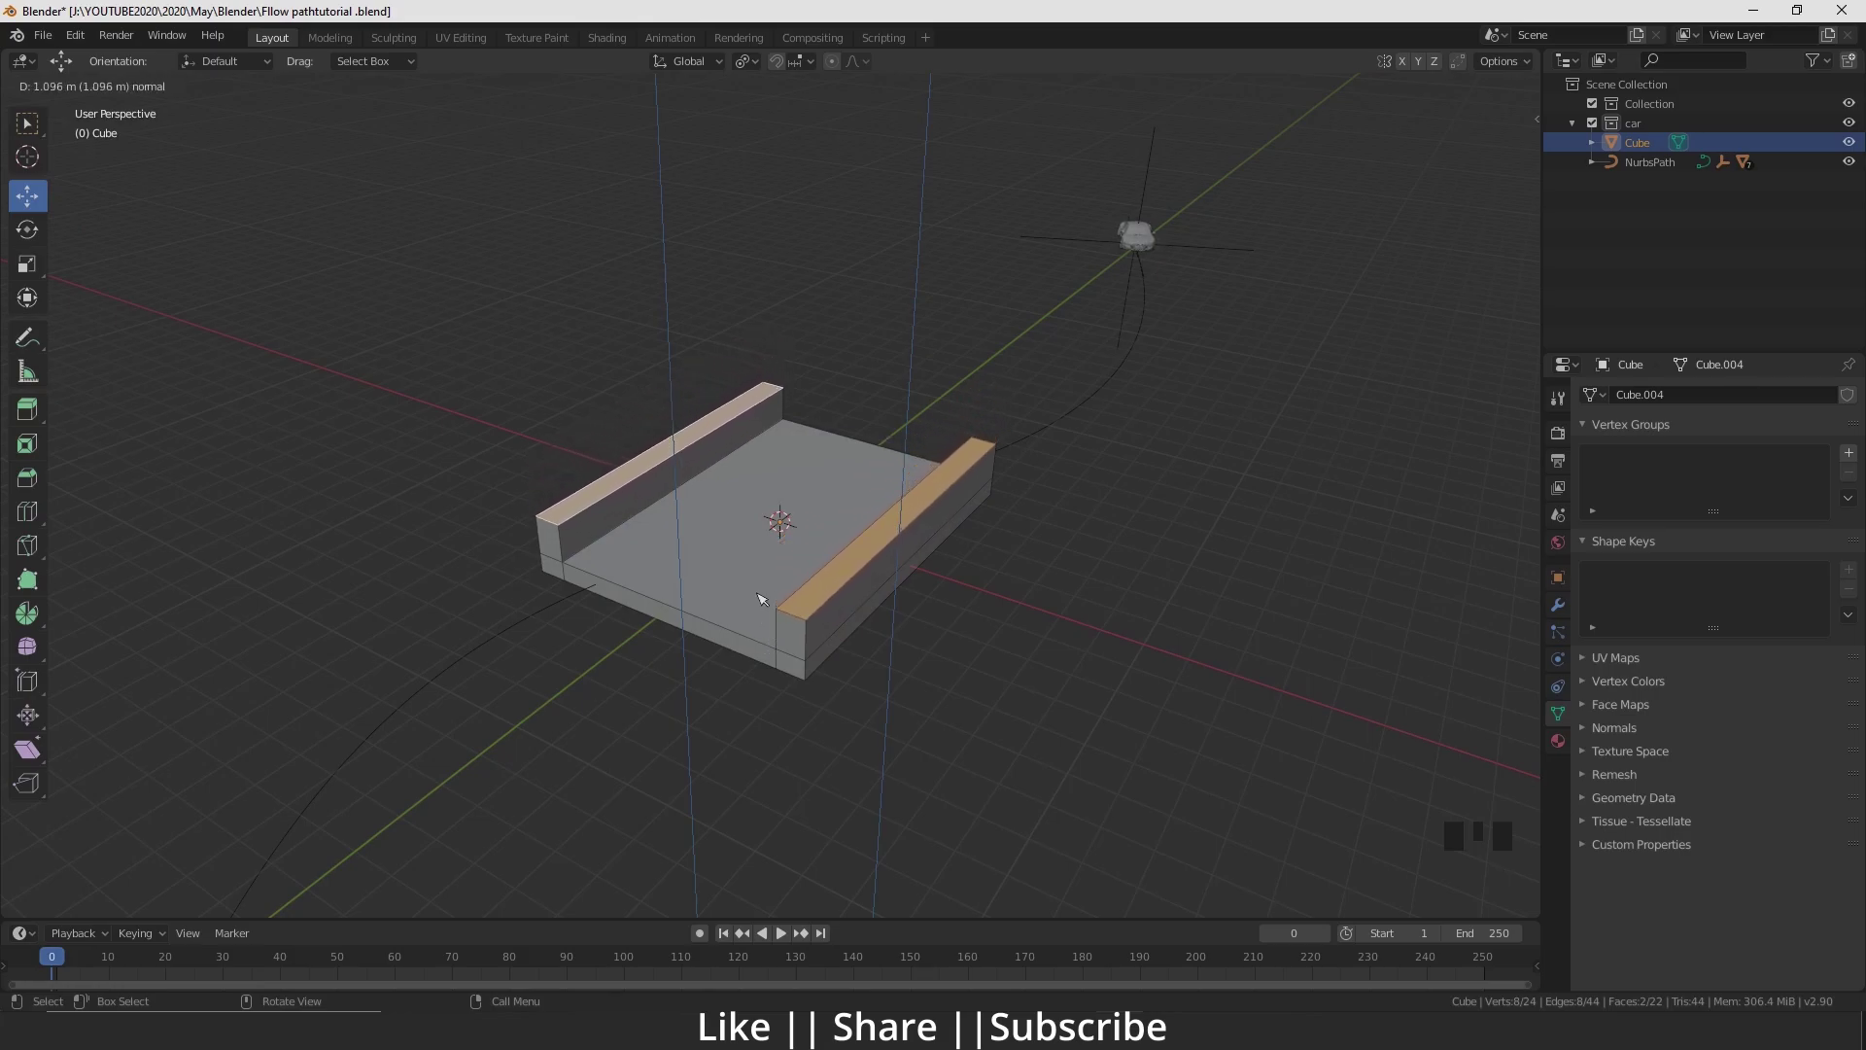
scroll("down", 3)
left_click_drag(774, 594, 761, 614)
scroll("up", 3)
left_click_drag(751, 610, 810, 624)
scroll("up", 3)
left_click_drag(811, 624, 808, 679)
Back in Object Mode, scale the road piece down to size
key("Tab")
scroll("down", 3)
scroll("down", 3)
left_click_drag(775, 552, 820, 609)
scroll("up", 3)
left_click_drag(868, 555, 1563, 610)
Add an Array modifier to the road piece with Fit Type Fixed Count
left_click(1562, 610)
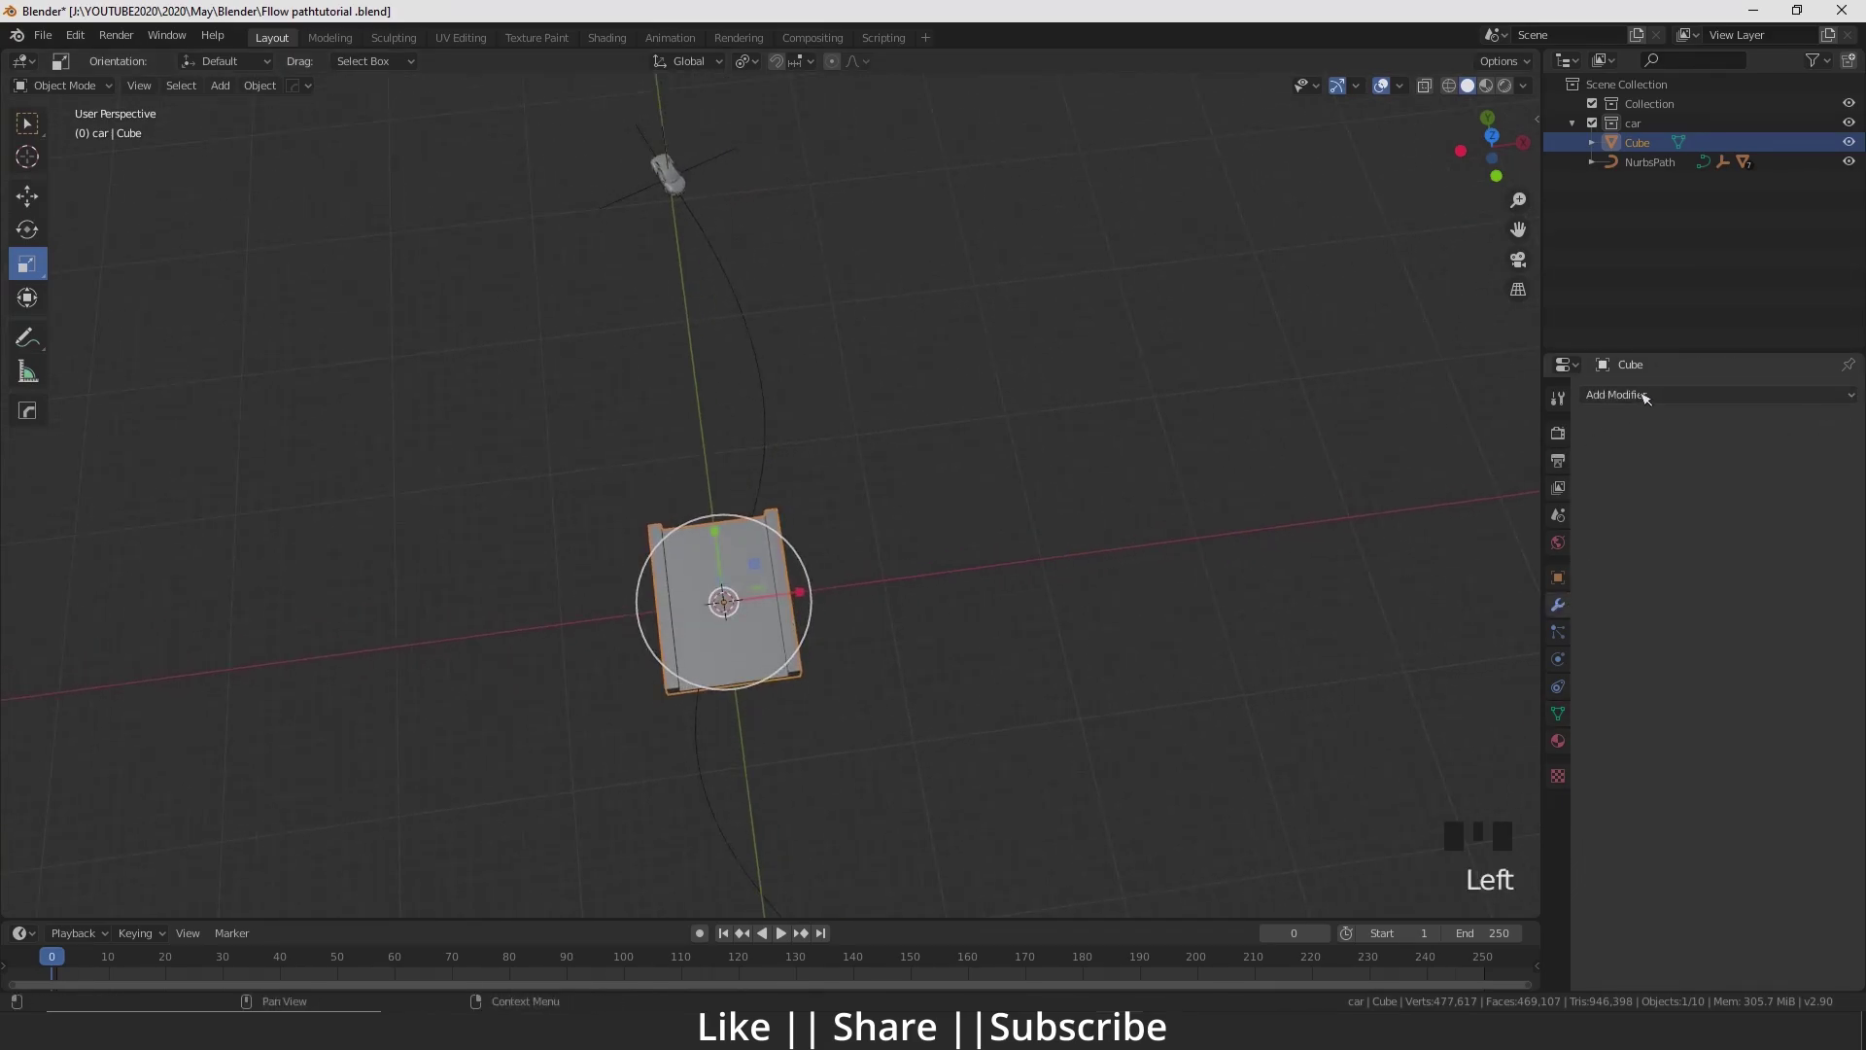
left_click_drag(1646, 395, 980, 507)
scroll("down", 3)
left_click_drag(1770, 552, 1392, 213)
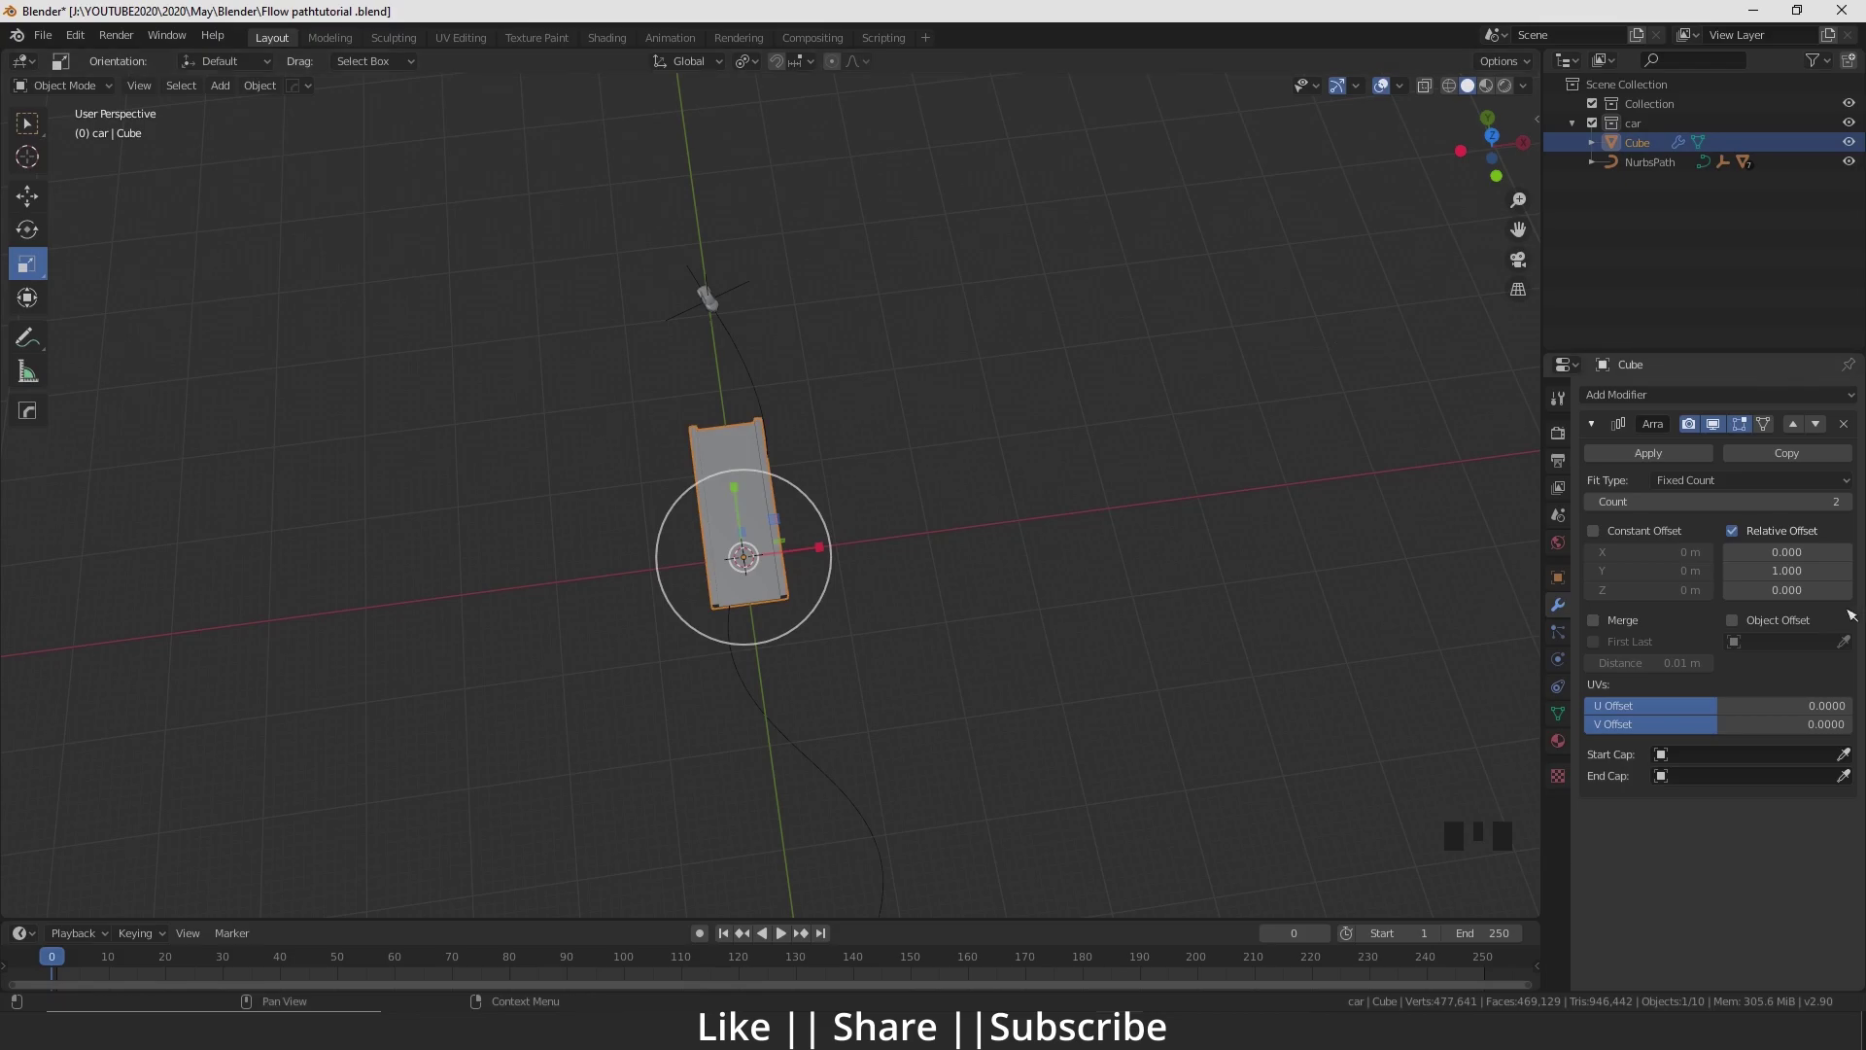
left_click_drag(1727, 505, 1016, 428)
scroll("down", 3)
scroll("up", 3)
Set the array Count to 24 with relative offset Y 1 and nudge the strip into position
left_click_drag(791, 587, 766, 571)
scroll("up", 3)
left_click_drag(766, 574, 1729, 399)
left_click_drag(1729, 399, 1689, 783)
scroll("down", 3)
left_click_drag(1675, 901, 1646, 703)
scroll("down", 3)
left_click_drag(821, 540, 825, 558)
scroll("up", 3)
Give the road piece a Curve modifier that targets the NurbsPath
key("w")
left_click(813, 542)
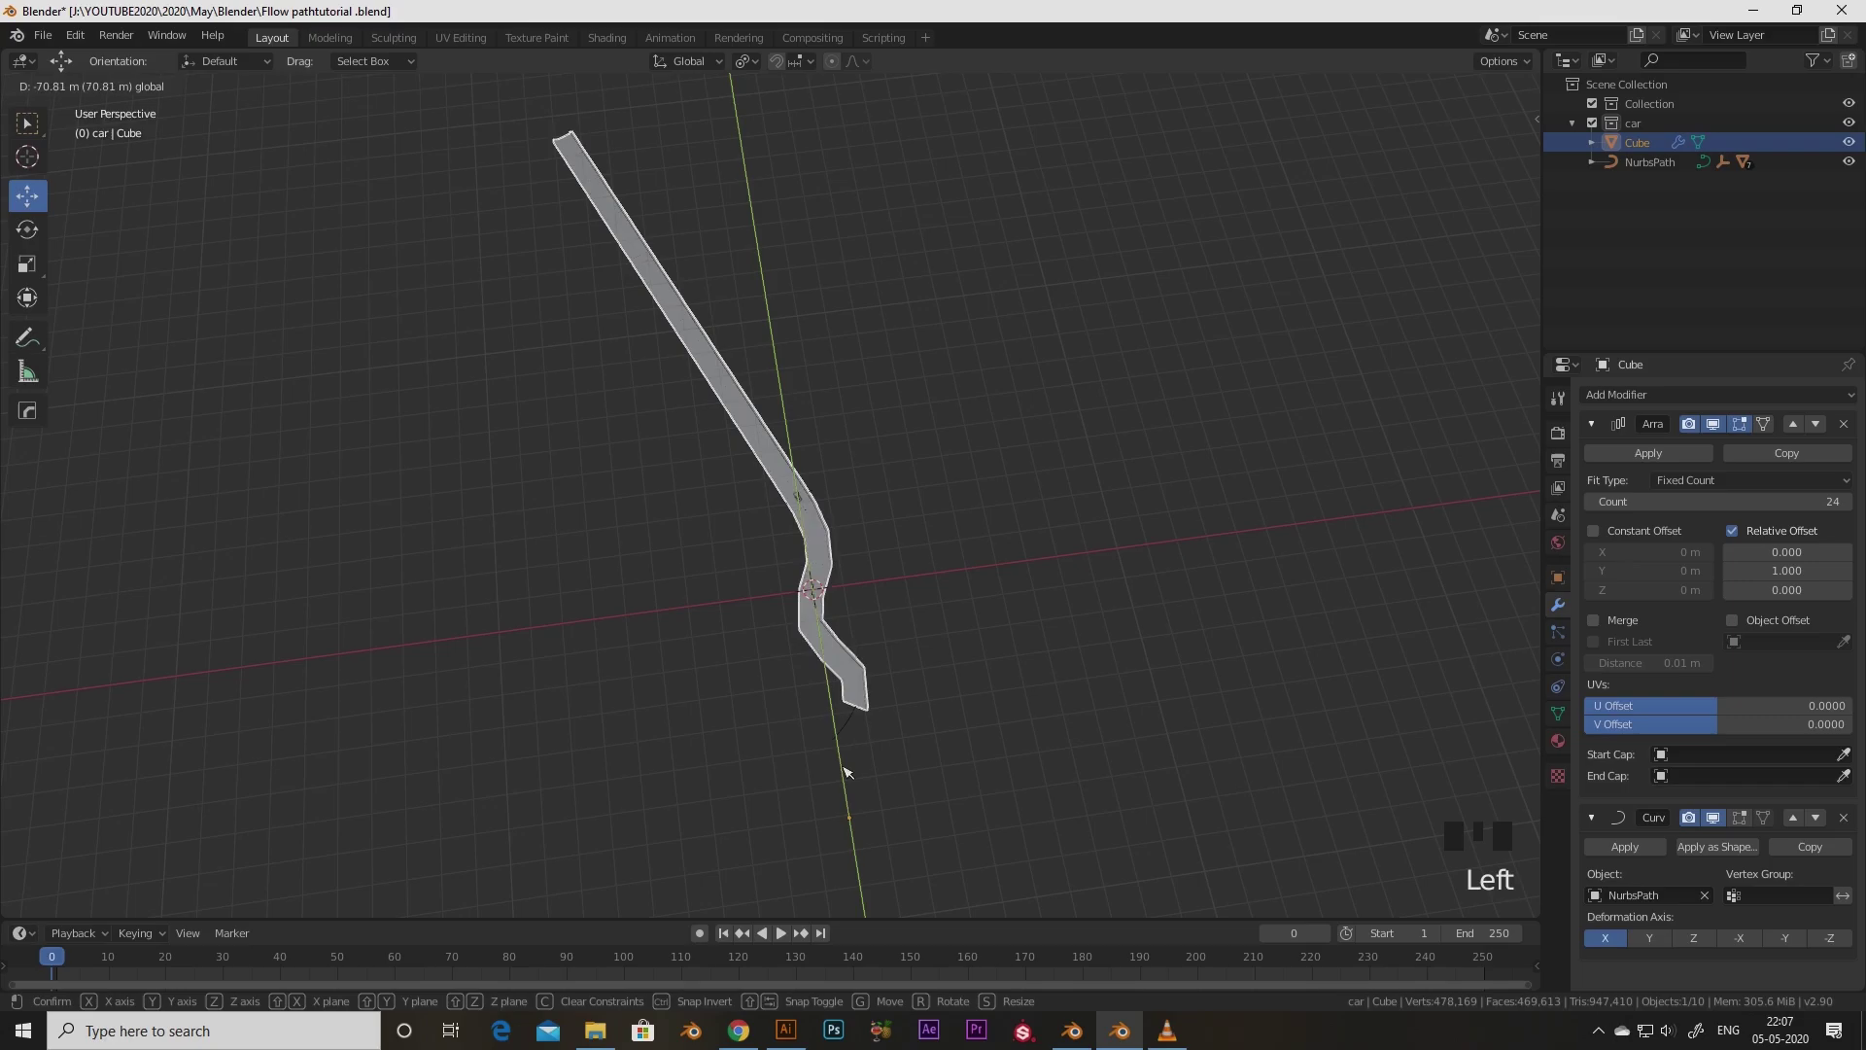
scroll("up", 3)
left_click_drag(866, 769, 603, 667)
scroll("up", 3)
left_click_drag(423, 708, 641, 643)
scroll("down", 3)
left_click_drag(664, 638, 603, 691)
scroll("down", 3)
left_click_drag(738, 696, 778, 676)
scroll("up", 3)
left_click_drag(814, 650, 1786, 513)
left_click_drag(1785, 513, 1786, 513)
left_click(1857, 506)
Slide the road along Y until it lies on the S-shaped curve
scroll("down", 3)
left_click_drag(867, 646, 1853, 505)
left_click_drag(1853, 505, 620, 653)
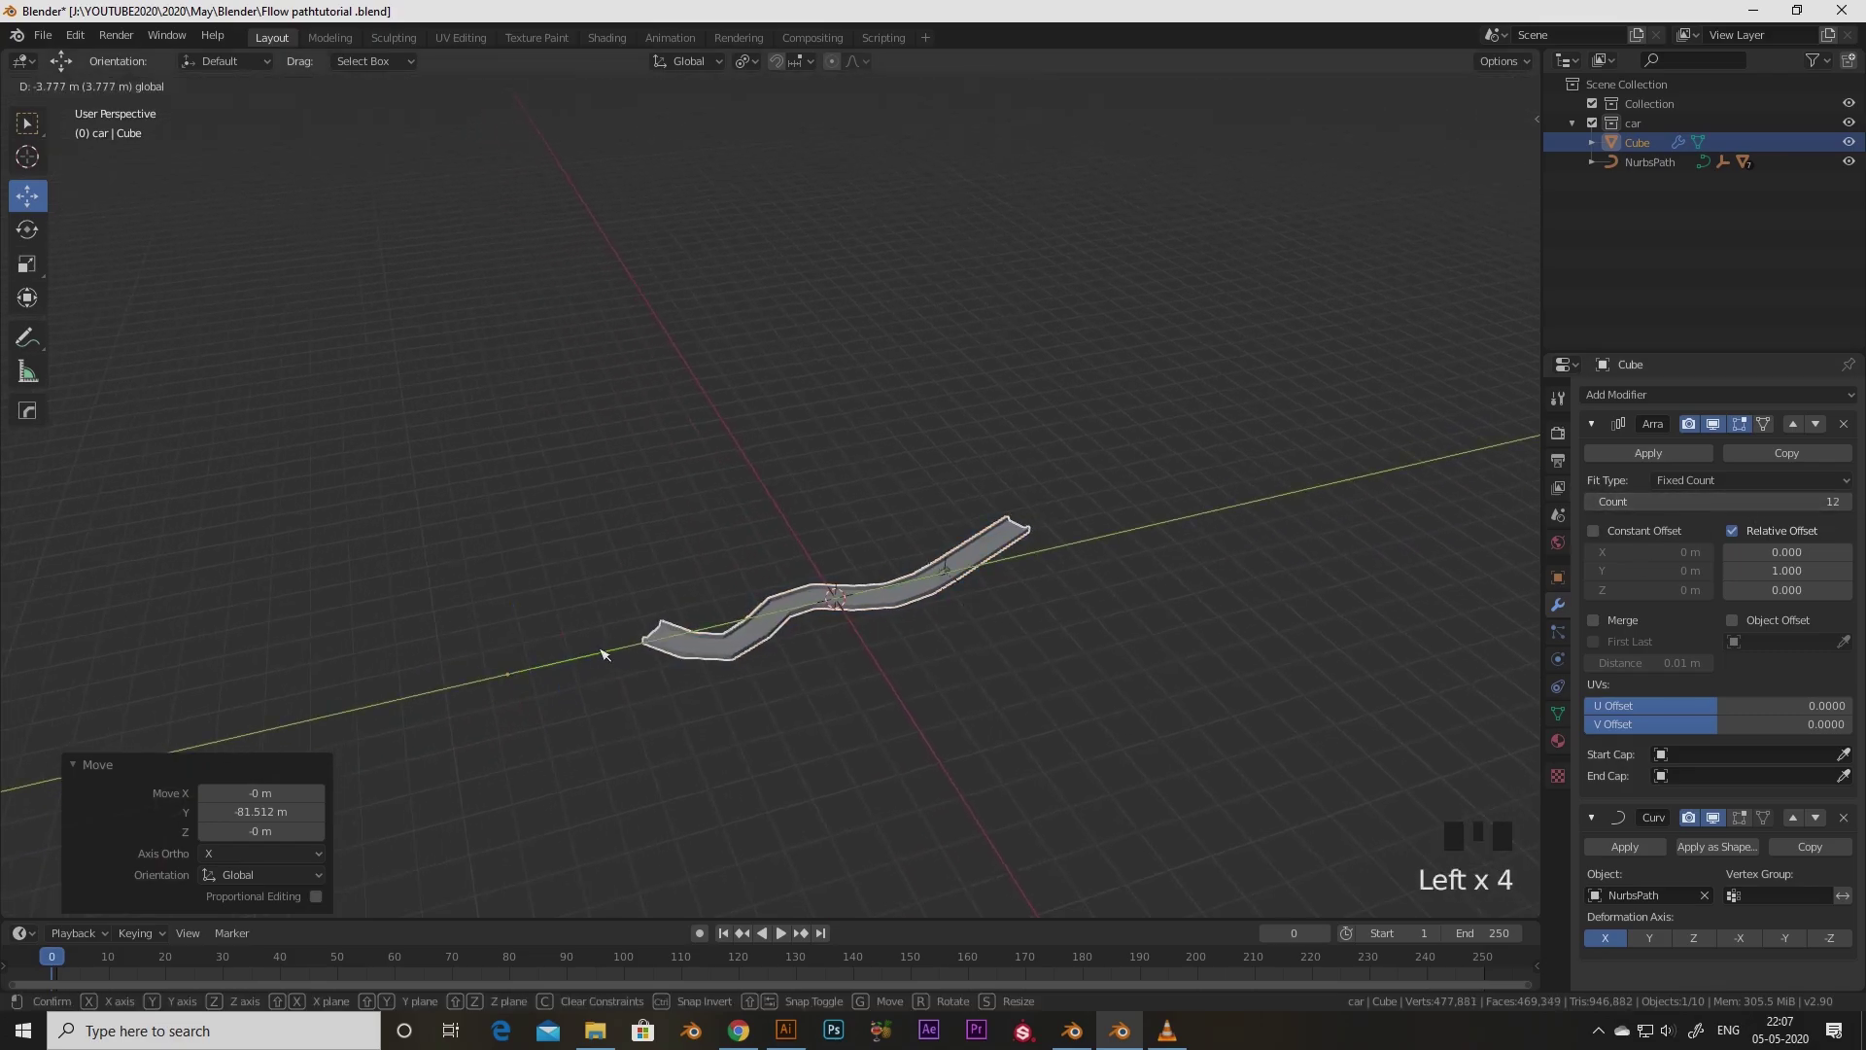
scroll("up", 3)
left_click_drag(708, 756, 728, 616)
scroll("up", 3)
middle_click(750, 727)
scroll("down", 3)
left_click_drag(738, 590, 789, 600)
scroll("up", 3)
left_click_drag(794, 655, 838, 585)
left_click_drag(754, 617, 806, 645)
left_click(806, 646)
Raise the road Array Count to 12 so the strip bends along the whole path
key("Tab")
scroll("down", 3)
left_click_drag(825, 688, 807, 622)
scroll("up", 3)
middle_click(808, 663)
left_click(36, 513)
left_click_drag(672, 539, 698, 476)
left_click_drag(698, 476, 152, 544)
left_click(41, 195)
key("Tab")
scroll("down", 3)
left_click_drag(838, 387, 655, 536)
scroll("up", 3)
scroll("up", 3)
left_click_drag(951, 616, 983, 500)
scroll("down", 3)
left_click_drag(1090, 519, 1036, 499)
scroll("up", 3)
middle_click(1224, 405)
Select the car and lift it slightly along Z onto the curved road
scroll("up", 3)
middle_click(1200, 752)
scroll("up", 3)
left_click_drag(908, 614, 871, 610)
scroll("up", 3)
middle_click(871, 610)
left_click_drag(944, 650, 819, 627)
scroll("down", 3)
left_click_drag(812, 615, 697, 536)
scroll("up", 3)
left_click_drag(688, 622, 766, 452)
left_click(766, 453)
scroll("up", 3)
Play the animation to watch the car drive along the curved road, then stop it
left_click(761, 628)
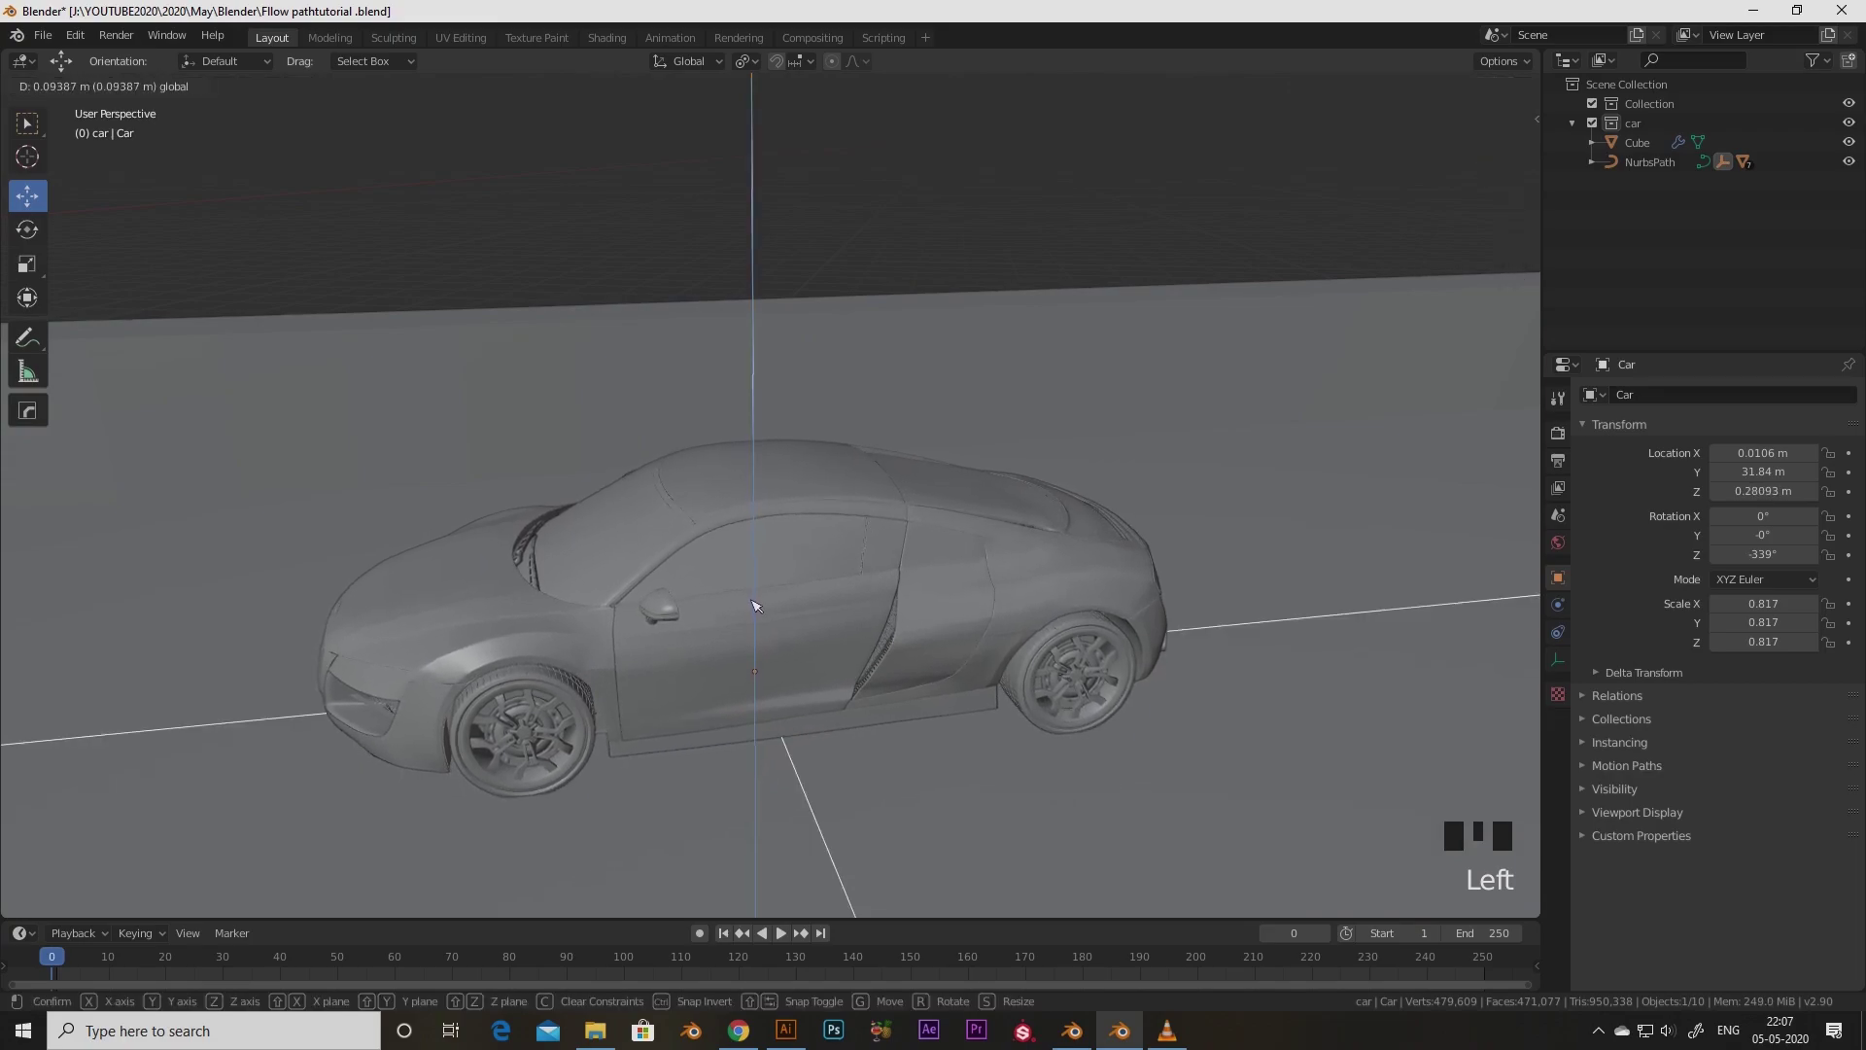
scroll("down", 3)
left_click_drag(797, 684, 868, 721)
scroll("down", 3)
left_click_drag(765, 696, 877, 550)
key("space")
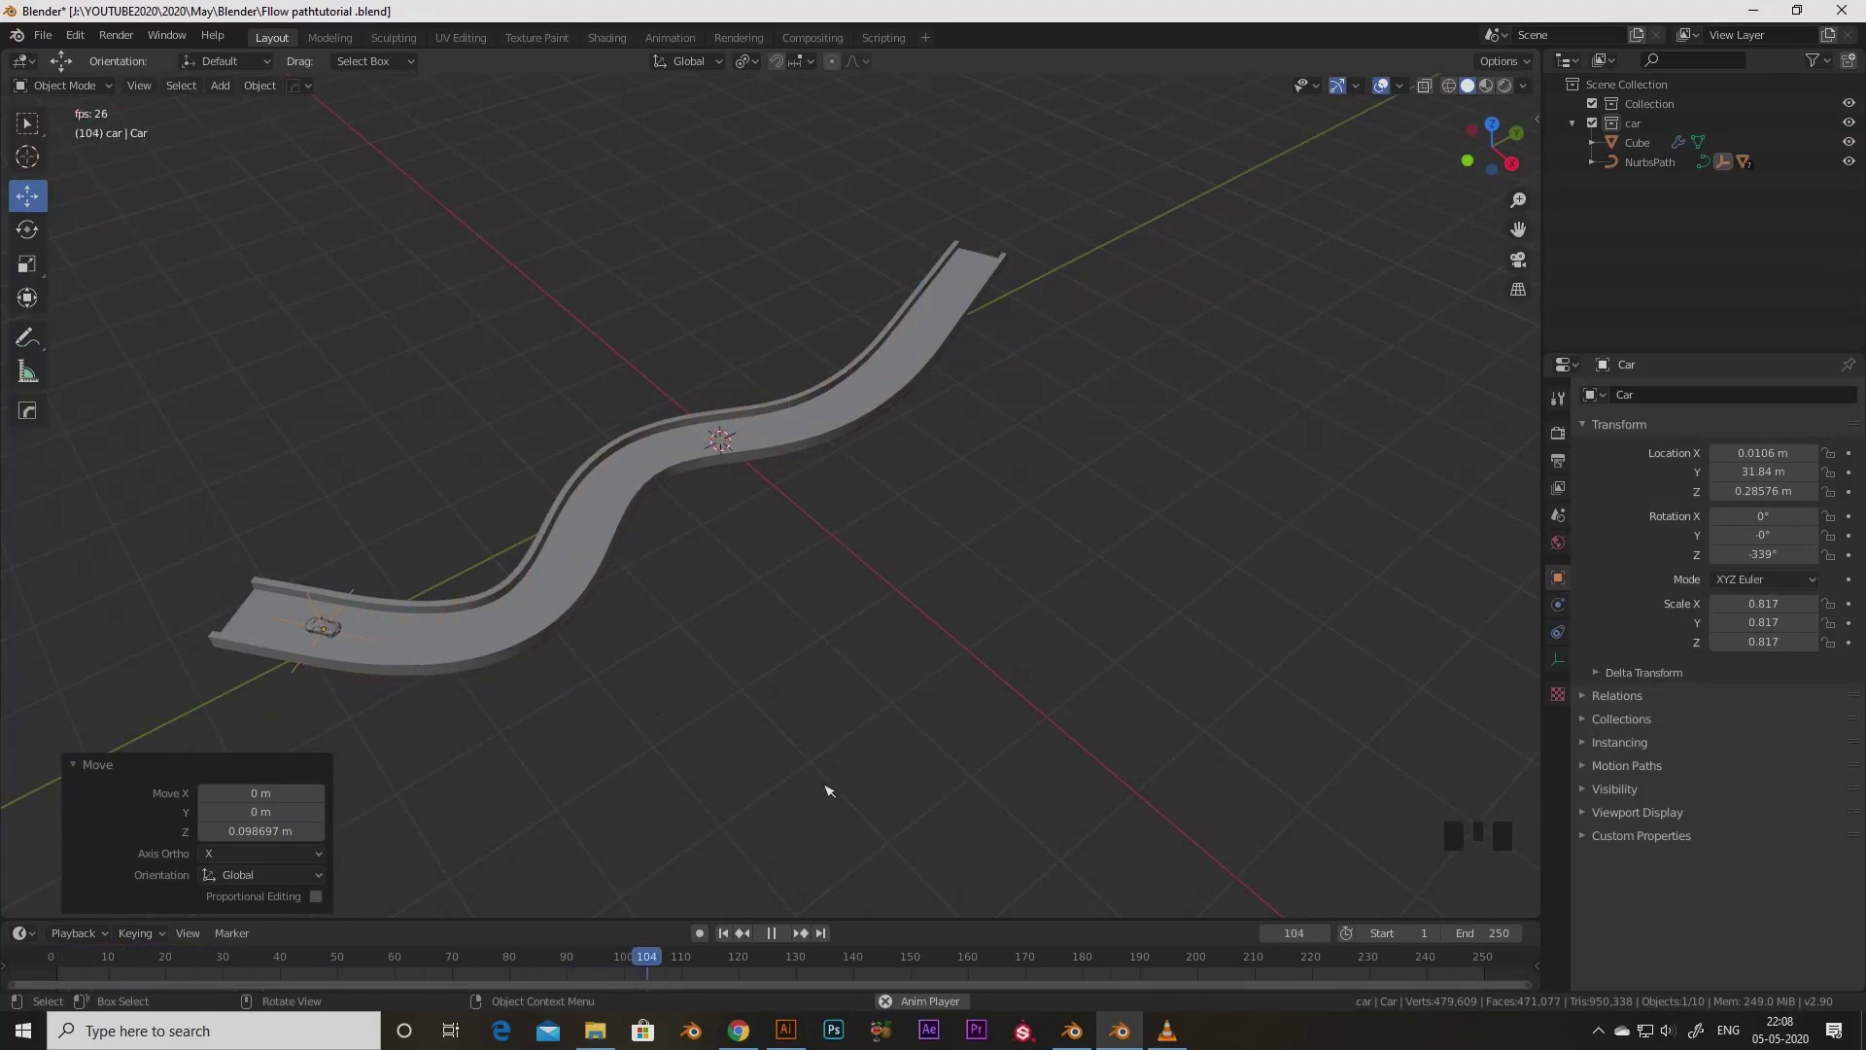
key("space")
left_click(717, 962)
key("space")
Switch to Top view over the road, ready to add a new mesh
left_click_drag(68, 958, 587, 694)
left_click_drag(587, 694, 681, 611)
key("`")
scroll("down", 3)
middle_click(747, 657)
scroll("up", 3)
middle_click(758, 623)
Add a Mesh > Cylinder via Shift+A and scale it about 1.9 times wider
key("shift+a")
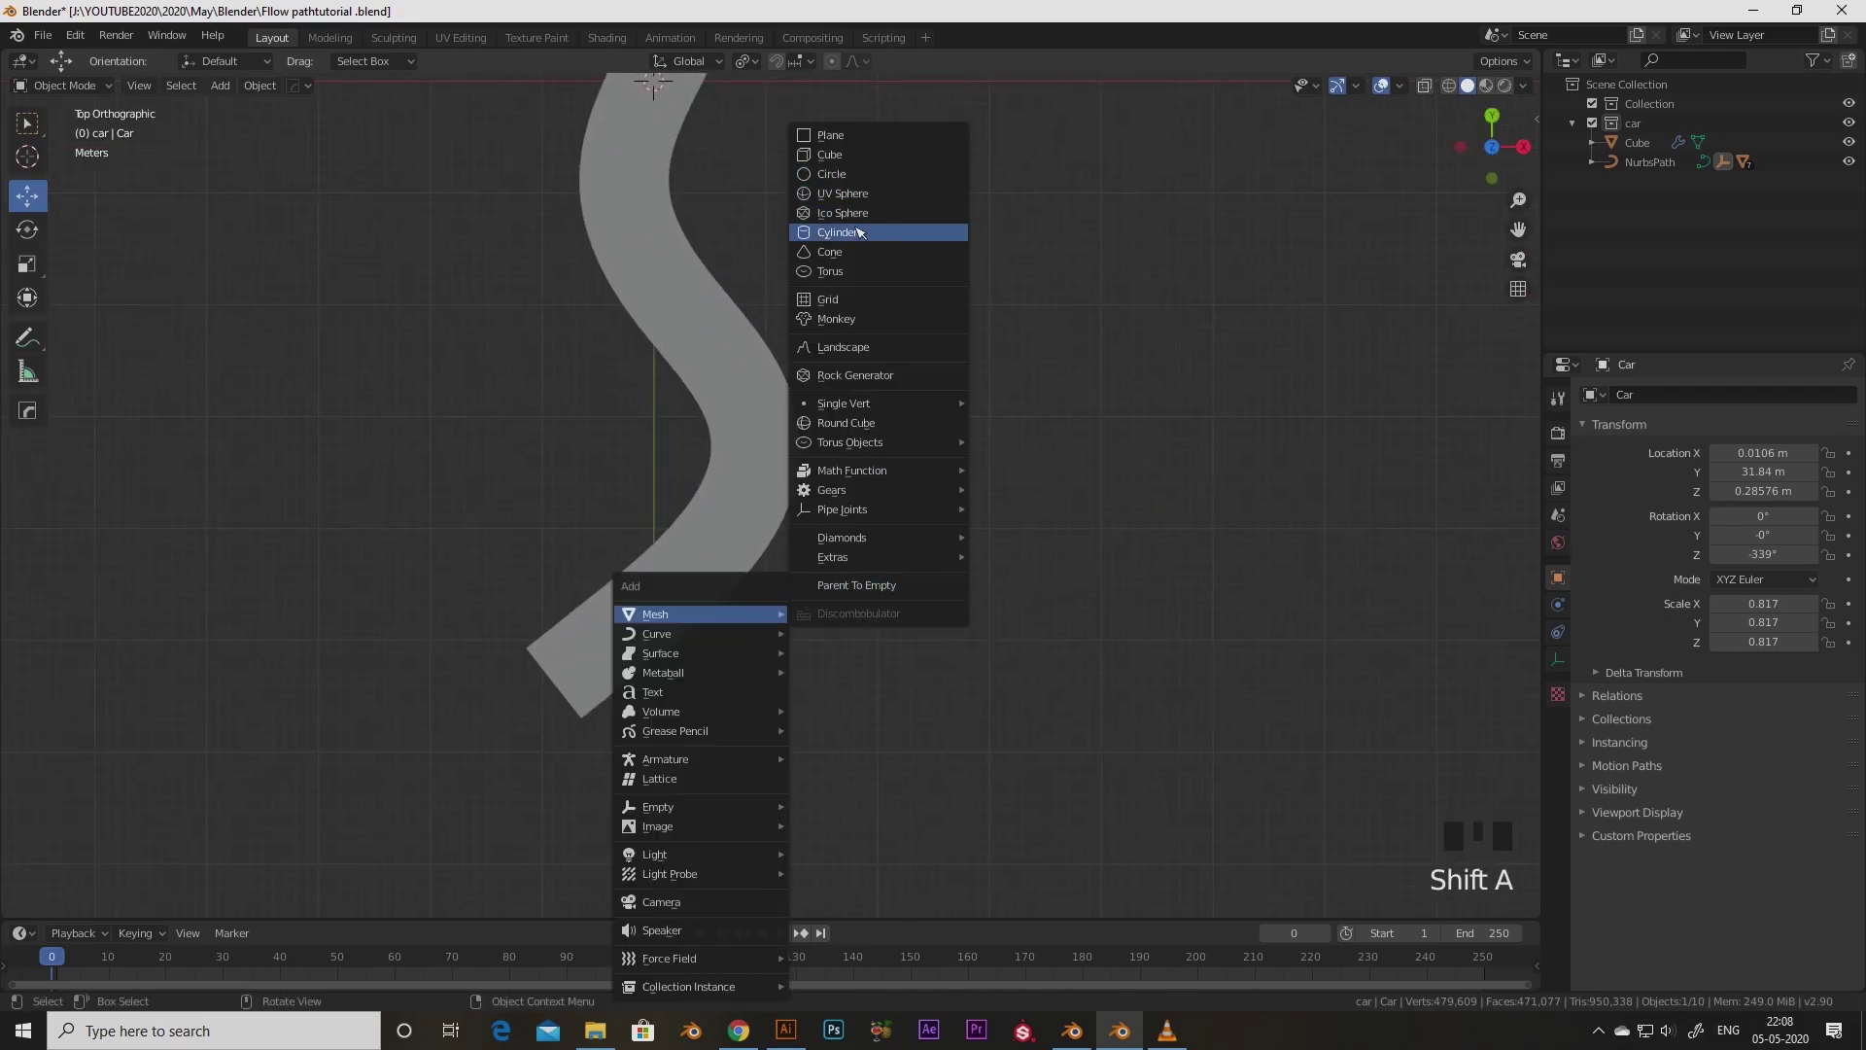
scroll("down", 3)
left_click_drag(741, 466, 742, 538)
scroll("up", 3)
middle_click(671, 795)
scroll("up", 3)
left_click_drag(37, 241, 699, 585)
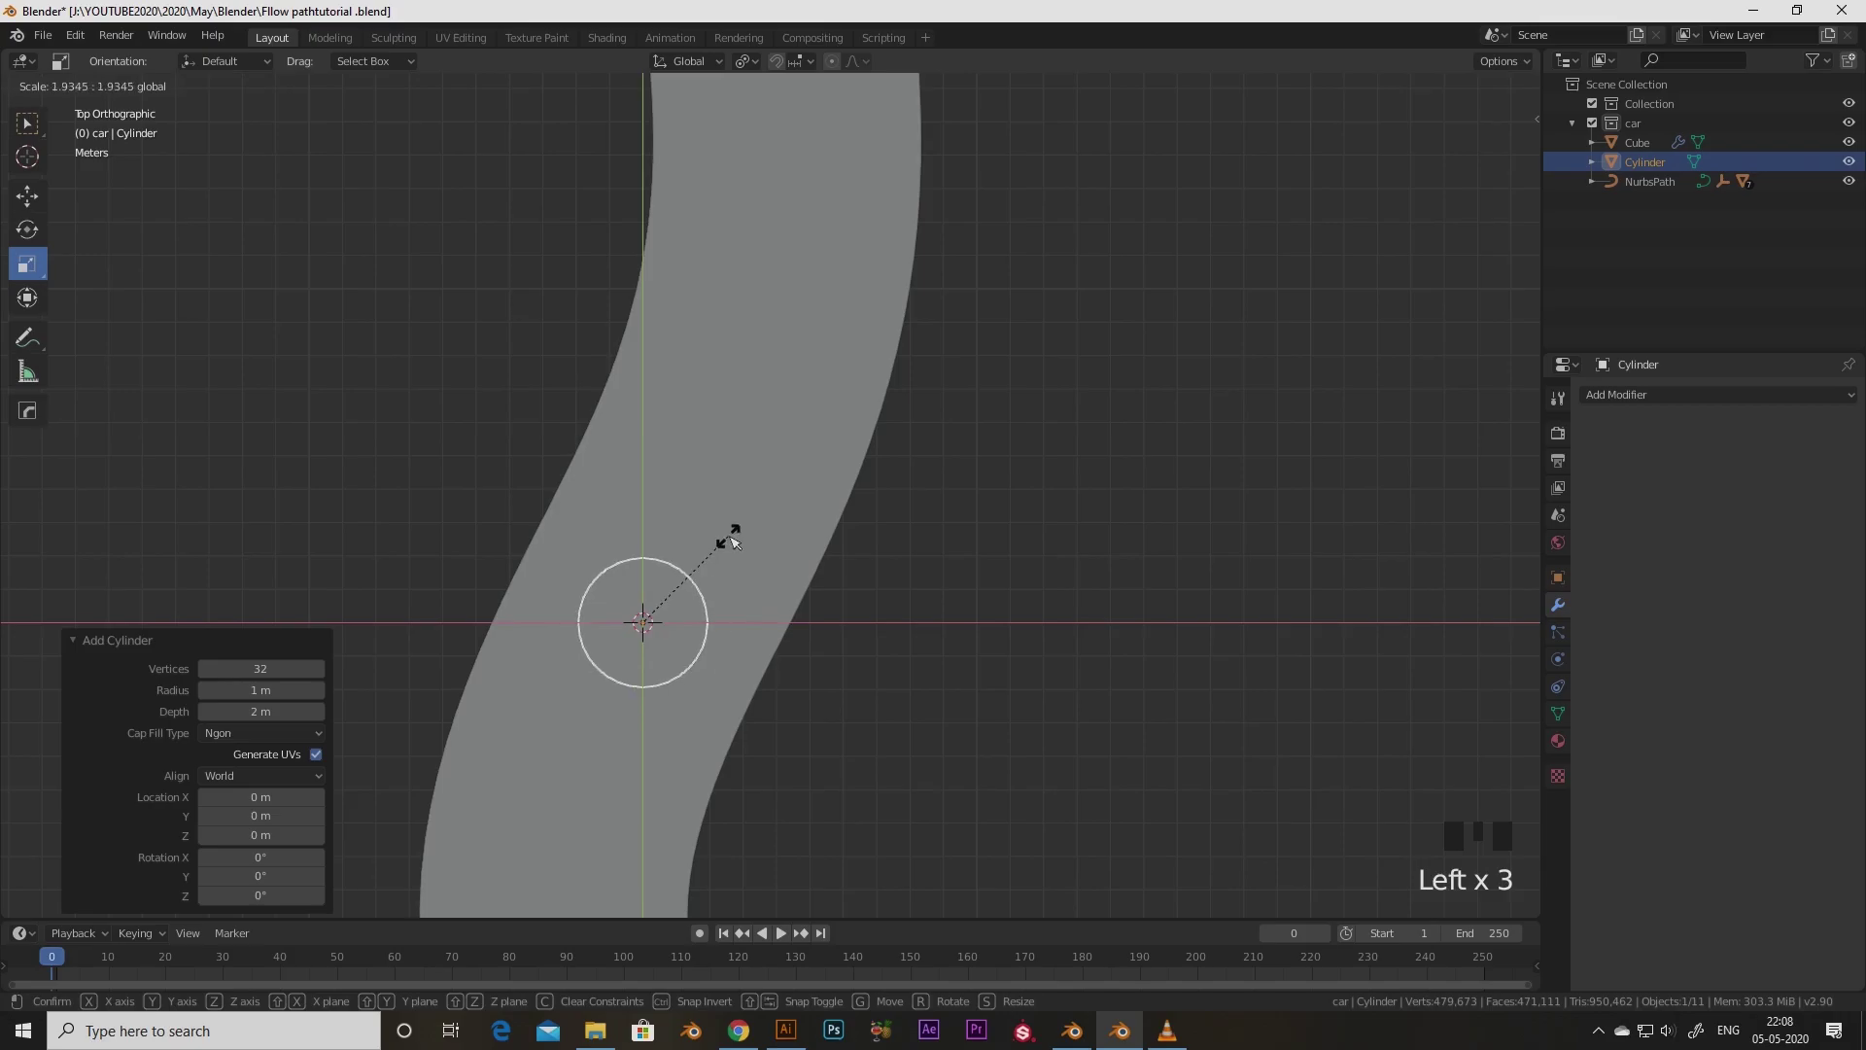
scroll("down", 3)
middle_click(747, 673)
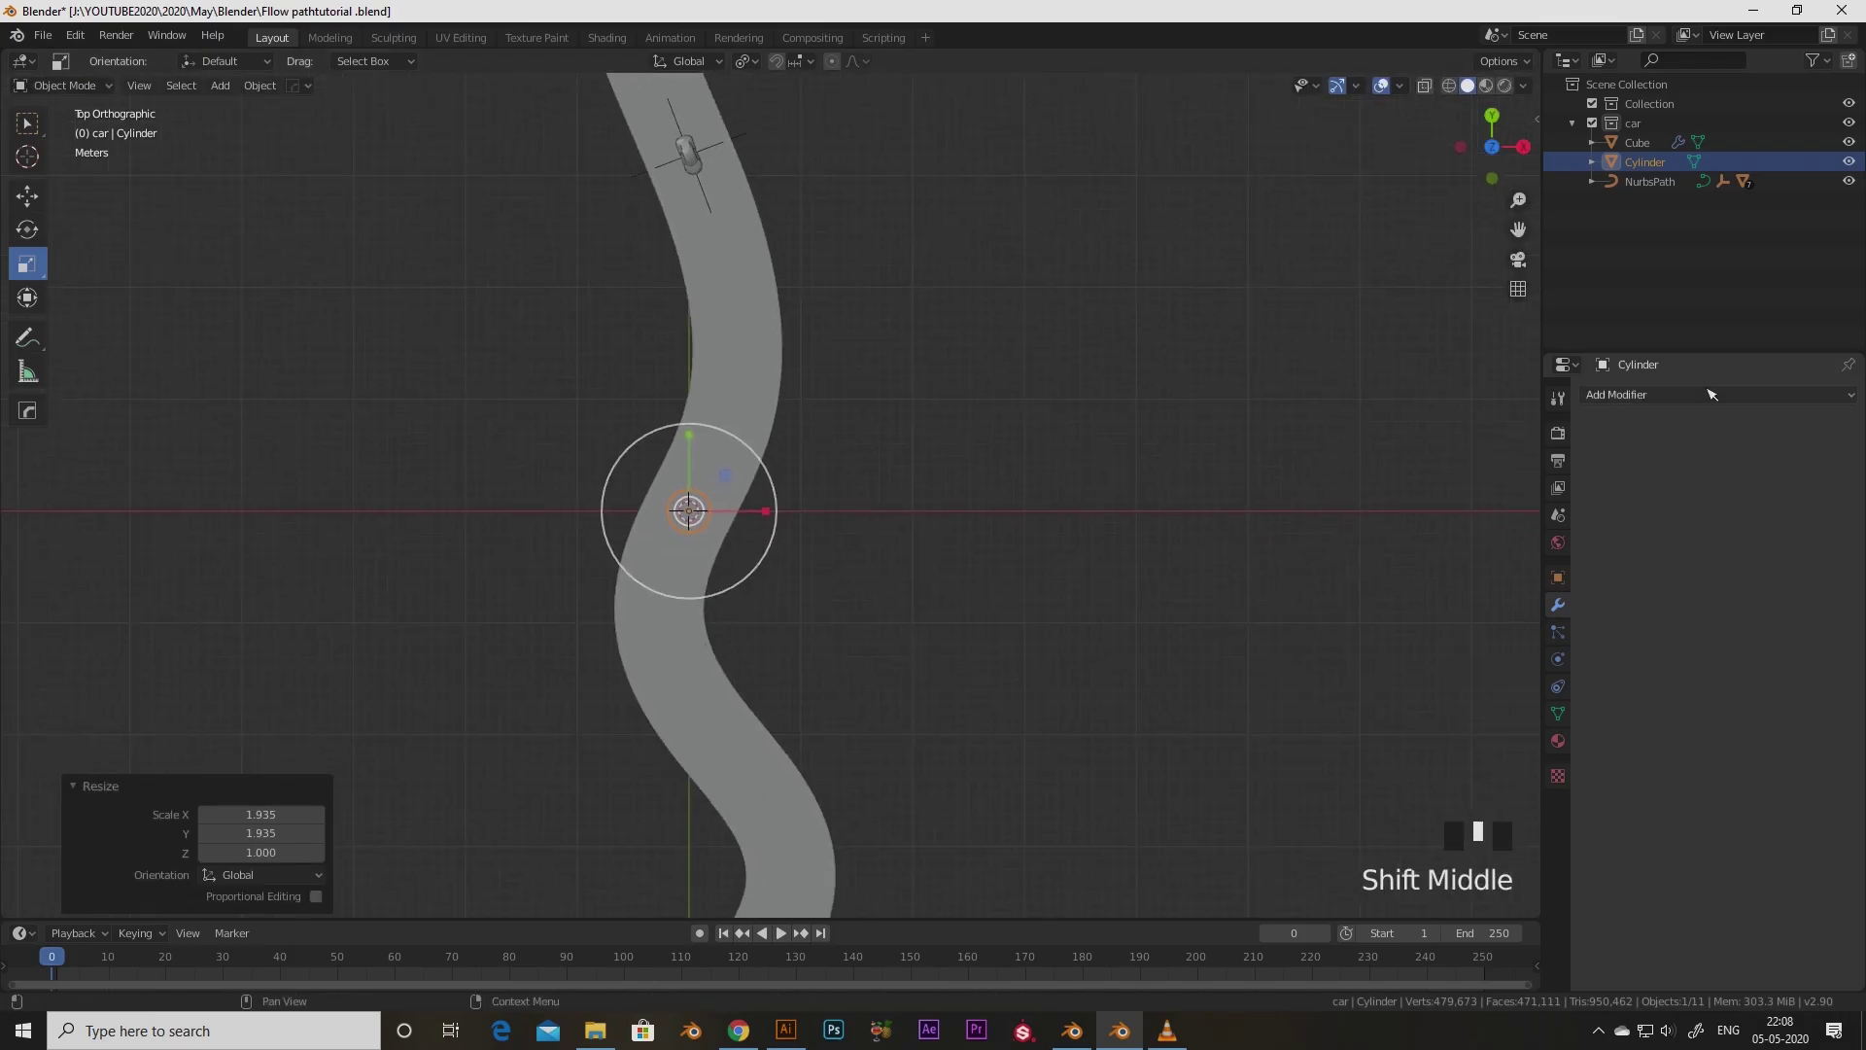
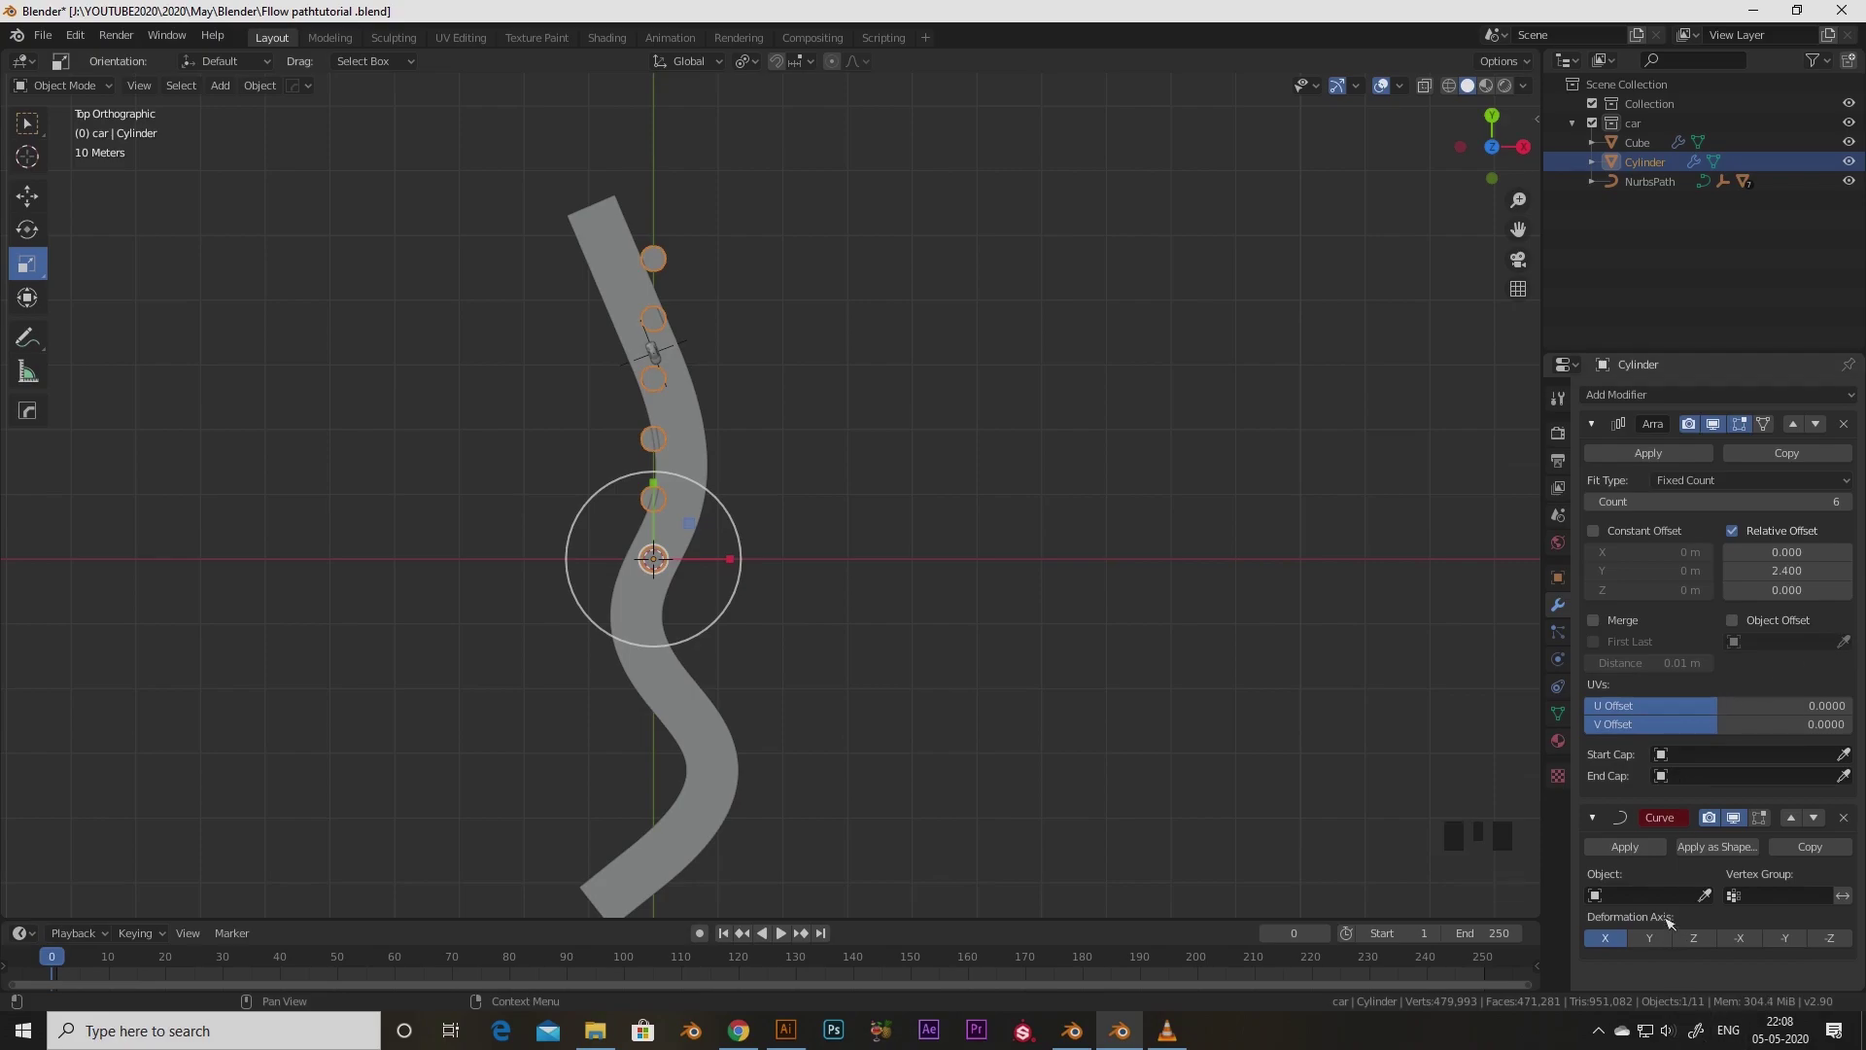
Move the cylinder along Y into position under the road
left_click_drag(1658, 895, 855, 582)
scroll("down", 3)
scroll("up", 3)
key("w")
left_click(695, 475)
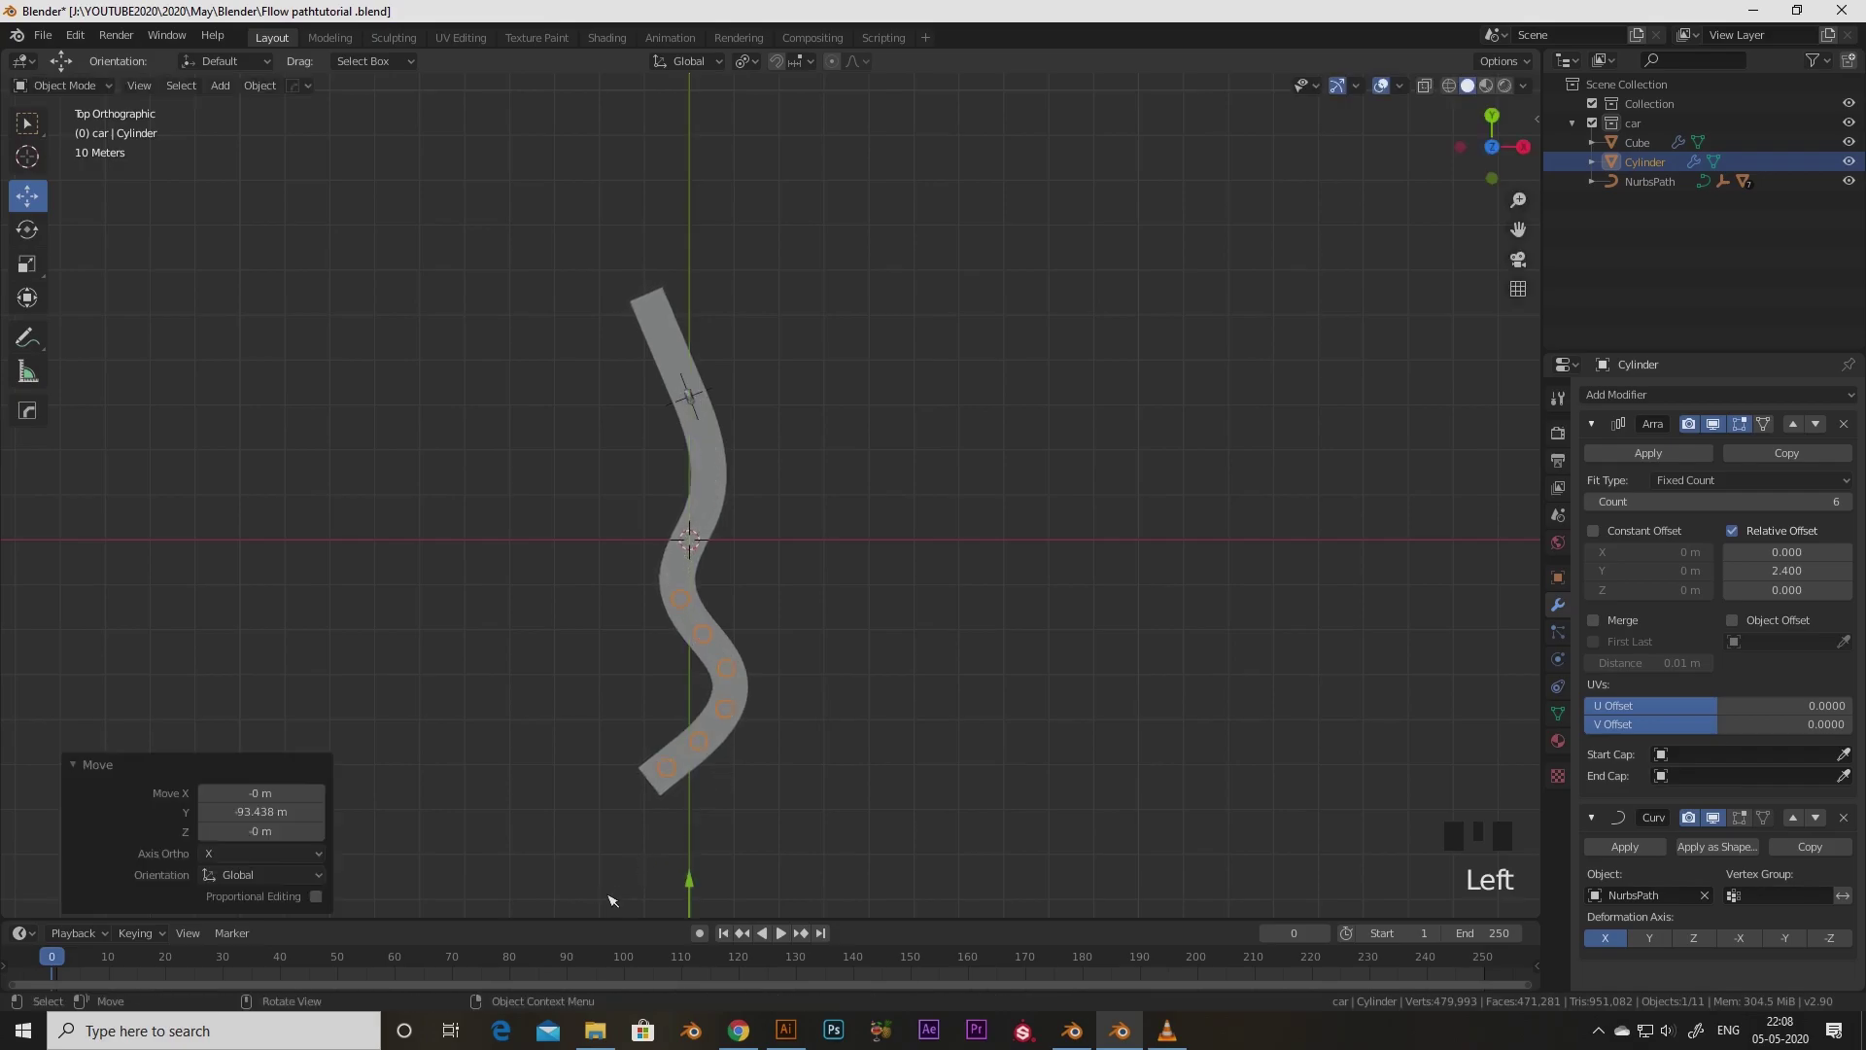
left_click_drag(740, 715, 588, 516)
scroll("up", 3)
left_click_drag(539, 569, 618, 603)
In Edit Mode stretch the cylinder tall along Z into a pillar
key("Tab")
left_click_drag(484, 606, 27, 266)
left_click(27, 266)
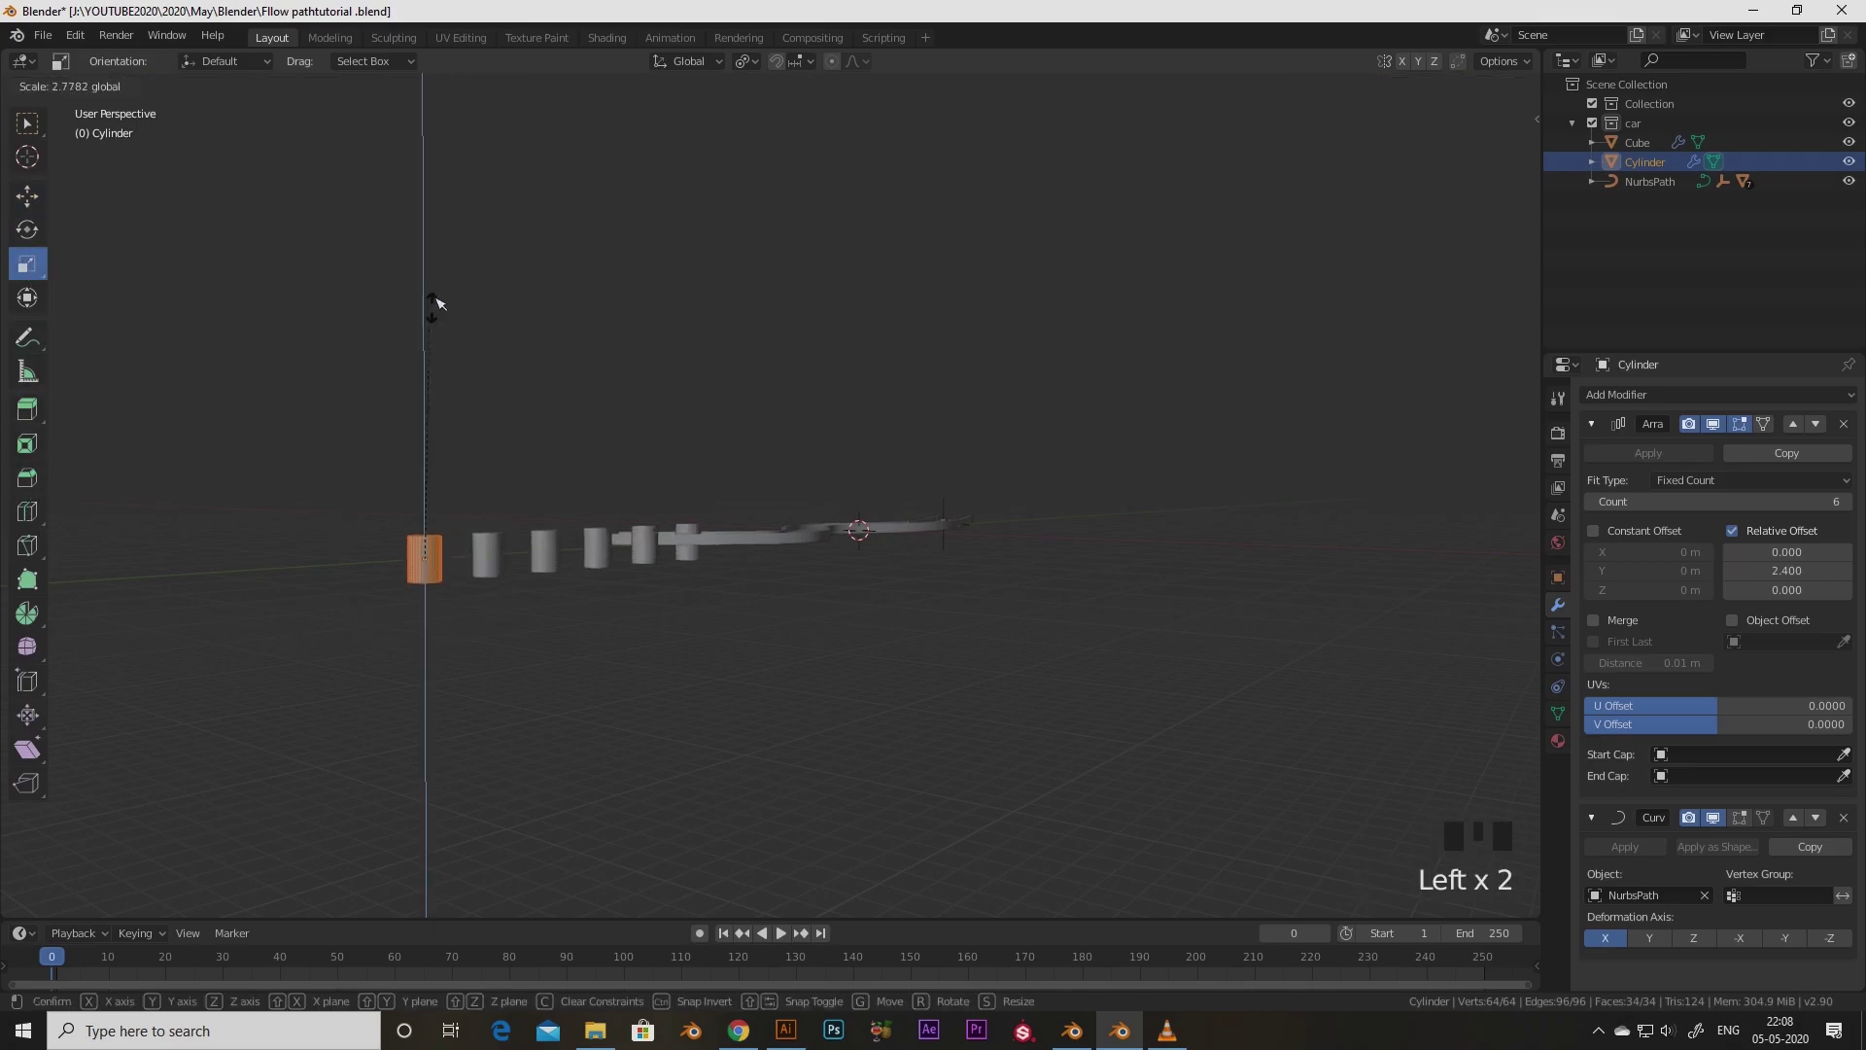
key("w")
left_click(429, 493)
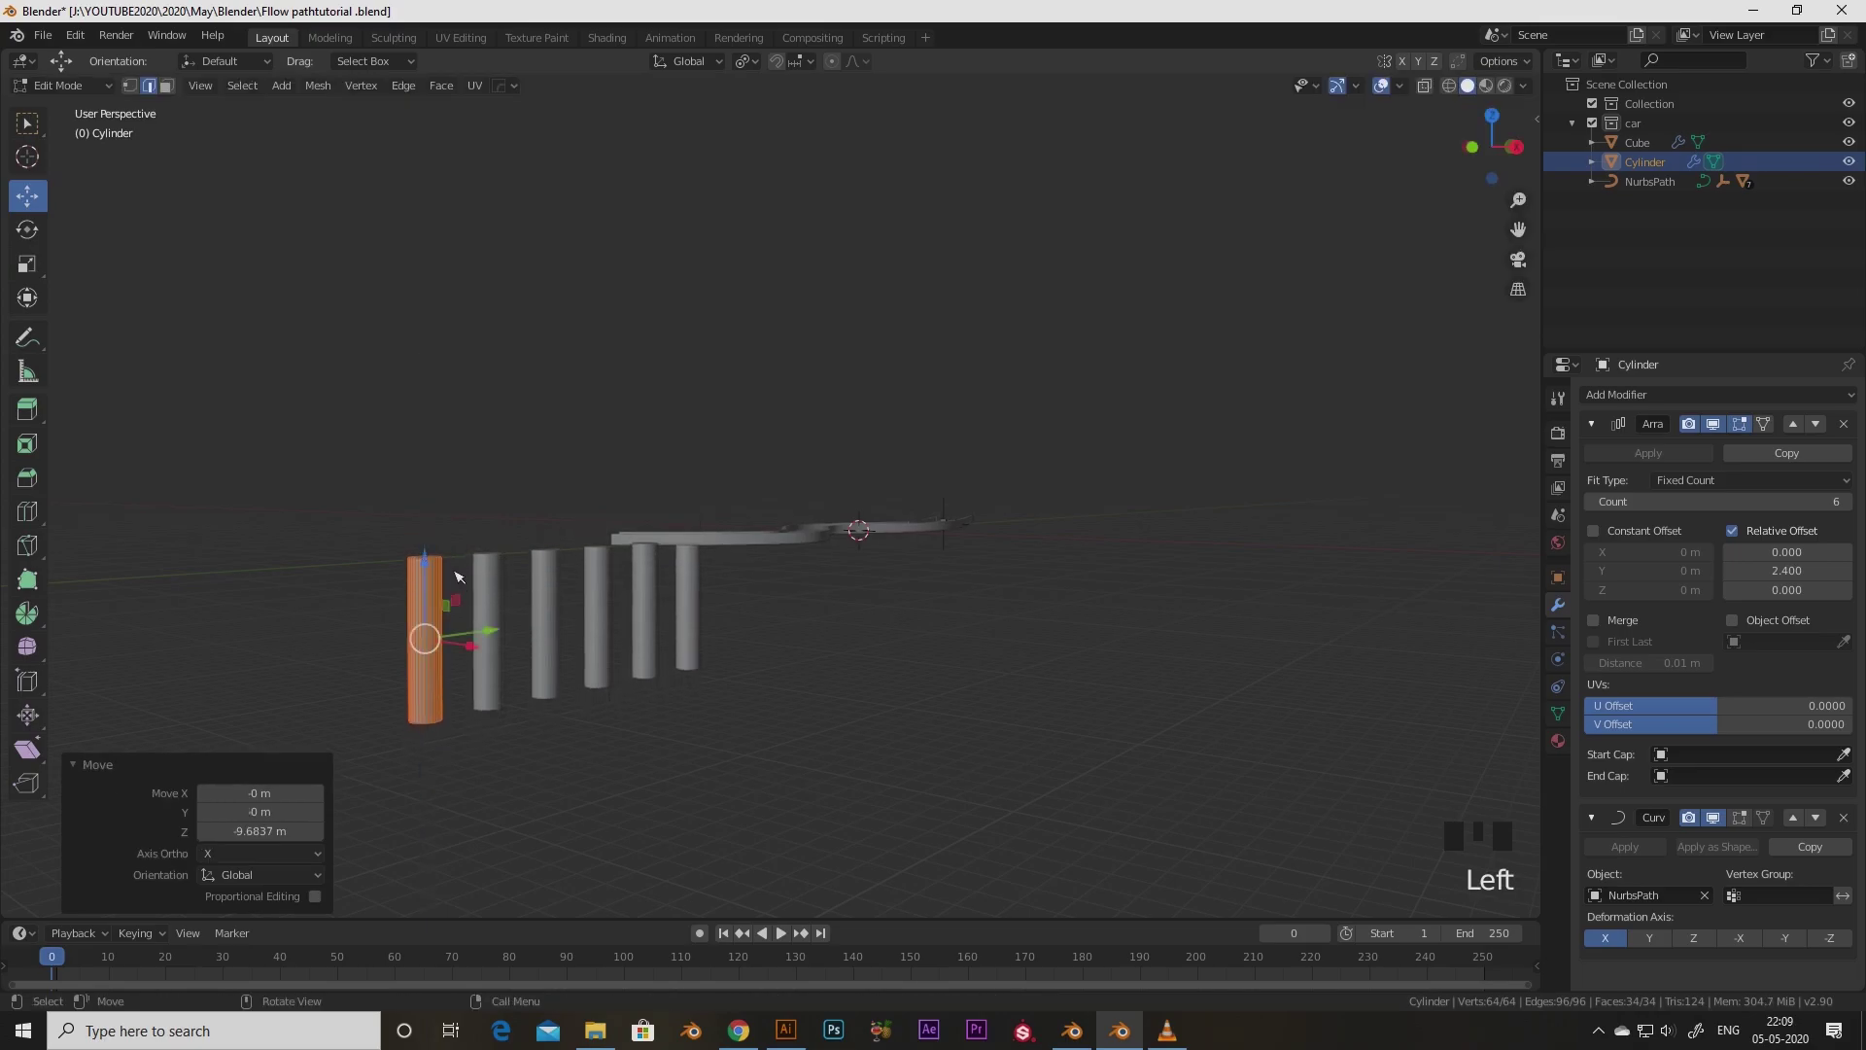
scroll("up", 3)
left_click_drag(624, 739, 643, 598)
scroll("down", 3)
left_click(387, 599)
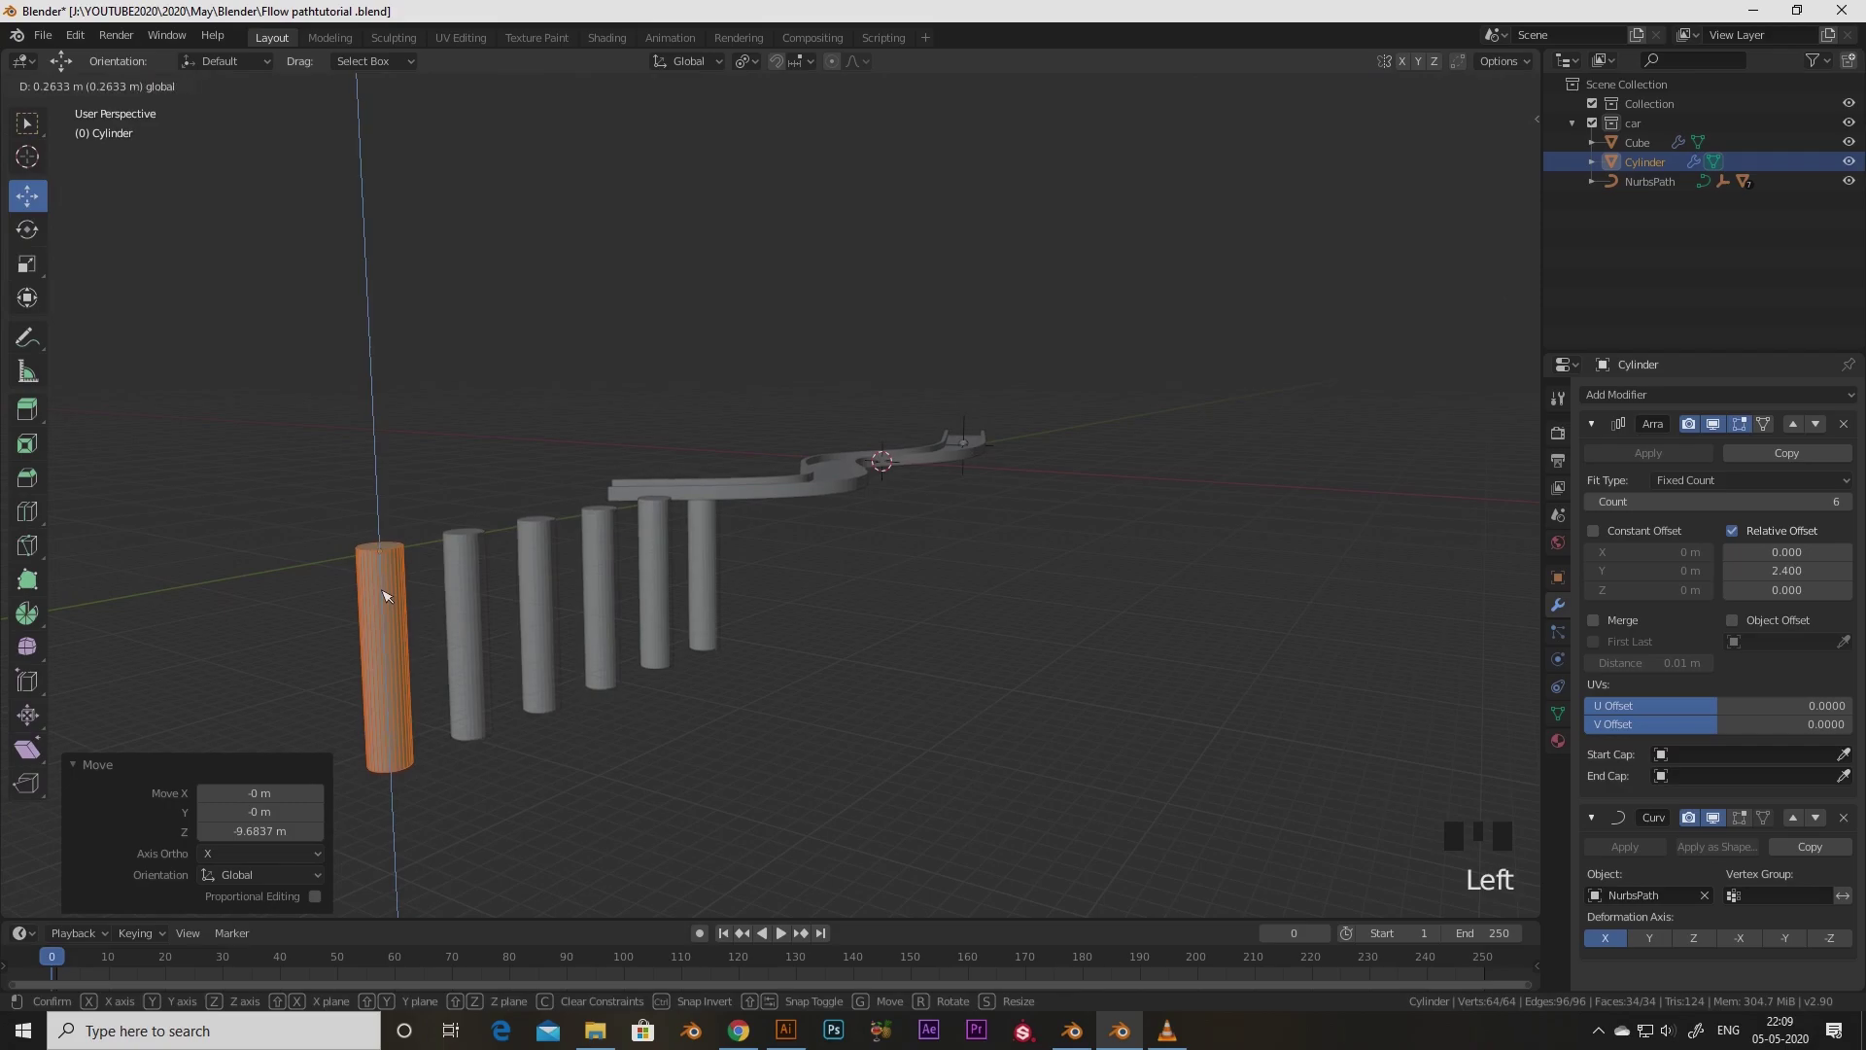
Lower the pillars along Z so they stand beneath the raised road
key("Tab")
scroll("down", 3)
left_click_drag(683, 649, 699, 680)
scroll("up", 3)
left_click_drag(853, 708, 171, 528)
left_click(171, 529)
left_click_drag(1807, 580, 1288, 598)
left_click(1288, 598)
Check the six pillars from around the road and reselect the road piece
scroll("down", 3)
left_click_drag(1074, 679, 716, 563)
scroll("up", 3)
left_click_drag(835, 638, 865, 741)
scroll("down", 3)
scroll("up", 3)
left_click_drag(1201, 576, 954, 680)
left_click(955, 680)
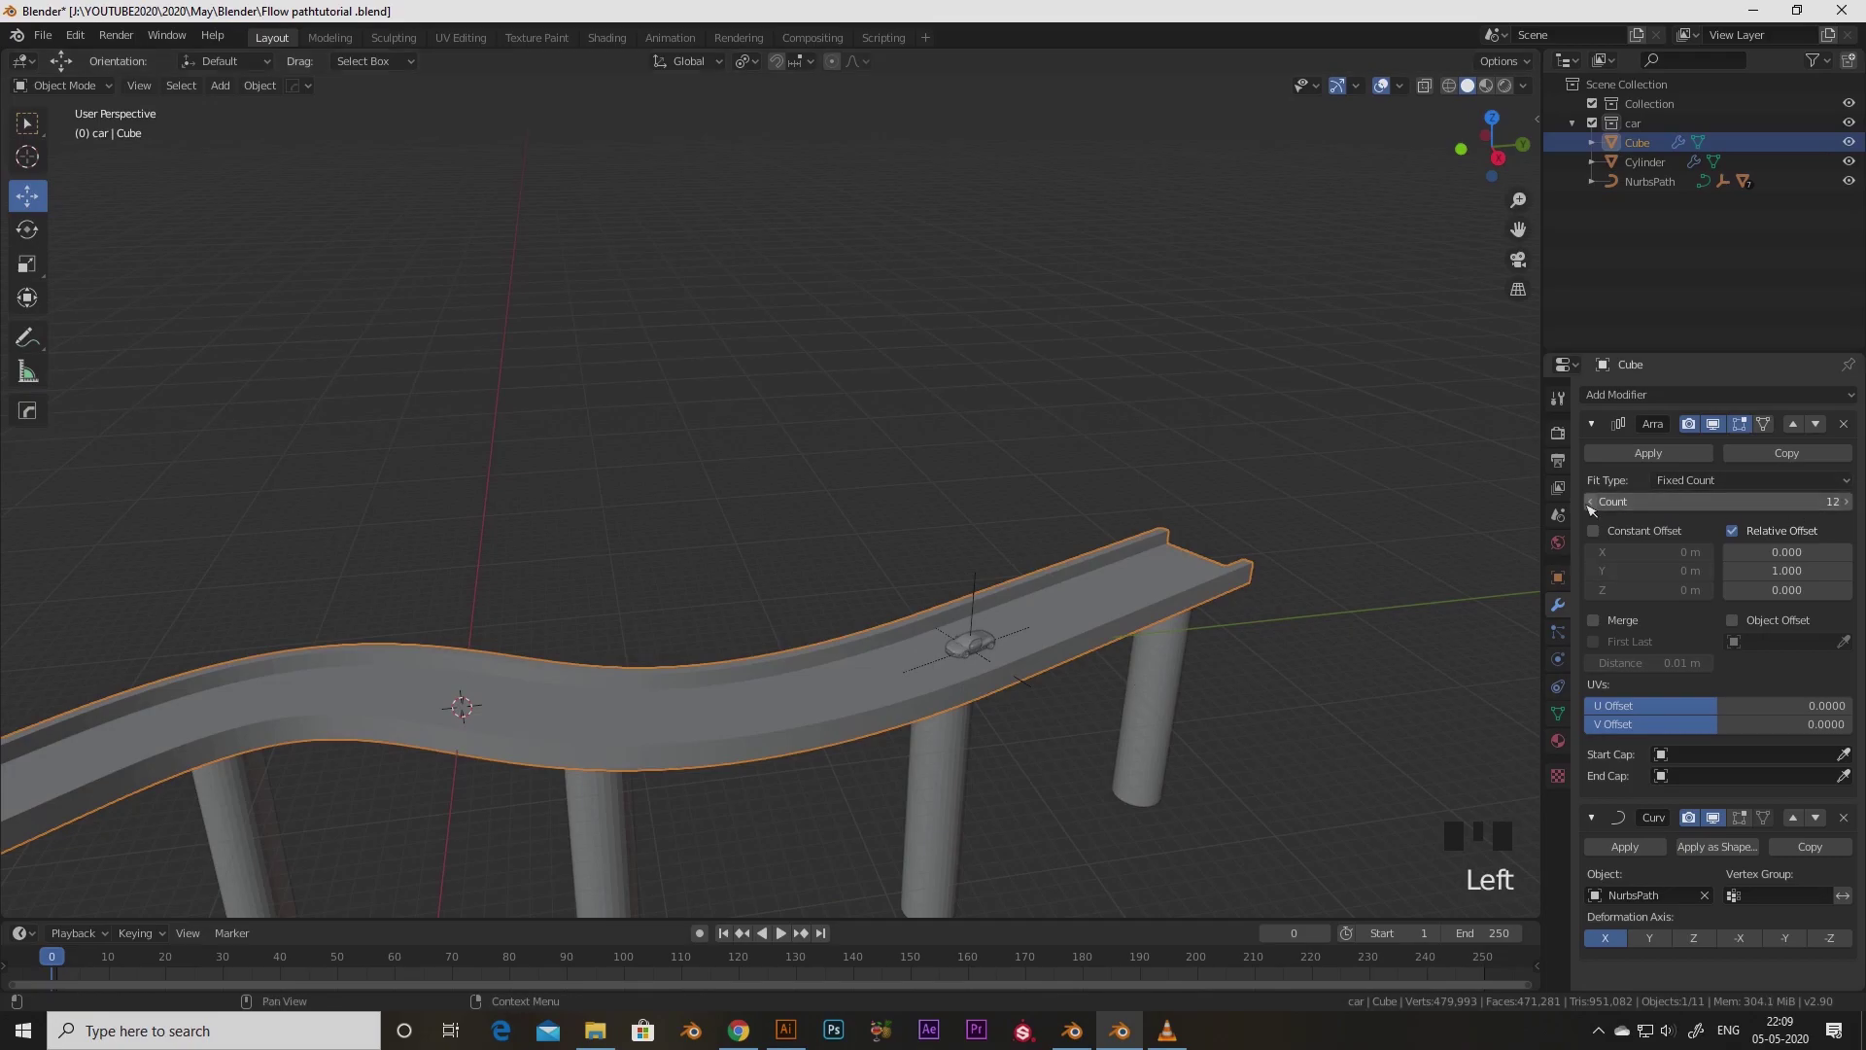
Add a Camera object, placed at the world origin
left_click(1599, 506)
scroll("down", 3)
left_click(1851, 503)
scroll("down", 3)
left_click_drag(934, 679, 867, 678)
scroll("up", 3)
left_click_drag(983, 769, 972, 620)
Orbit the view to find the new camera relative to the road
scroll("down", 3)
left_click_drag(990, 663, 909, 582)
scroll("up", 3)
left_click_drag(916, 616, 882, 690)
scroll("up", 3)
left_click_drag(985, 764, 913, 631)
scroll("up", 3)
left_click_drag(1028, 679, 846, 541)
Add a camera and navigate the viewport to sit behind the car looking down the road
key("shift+a")
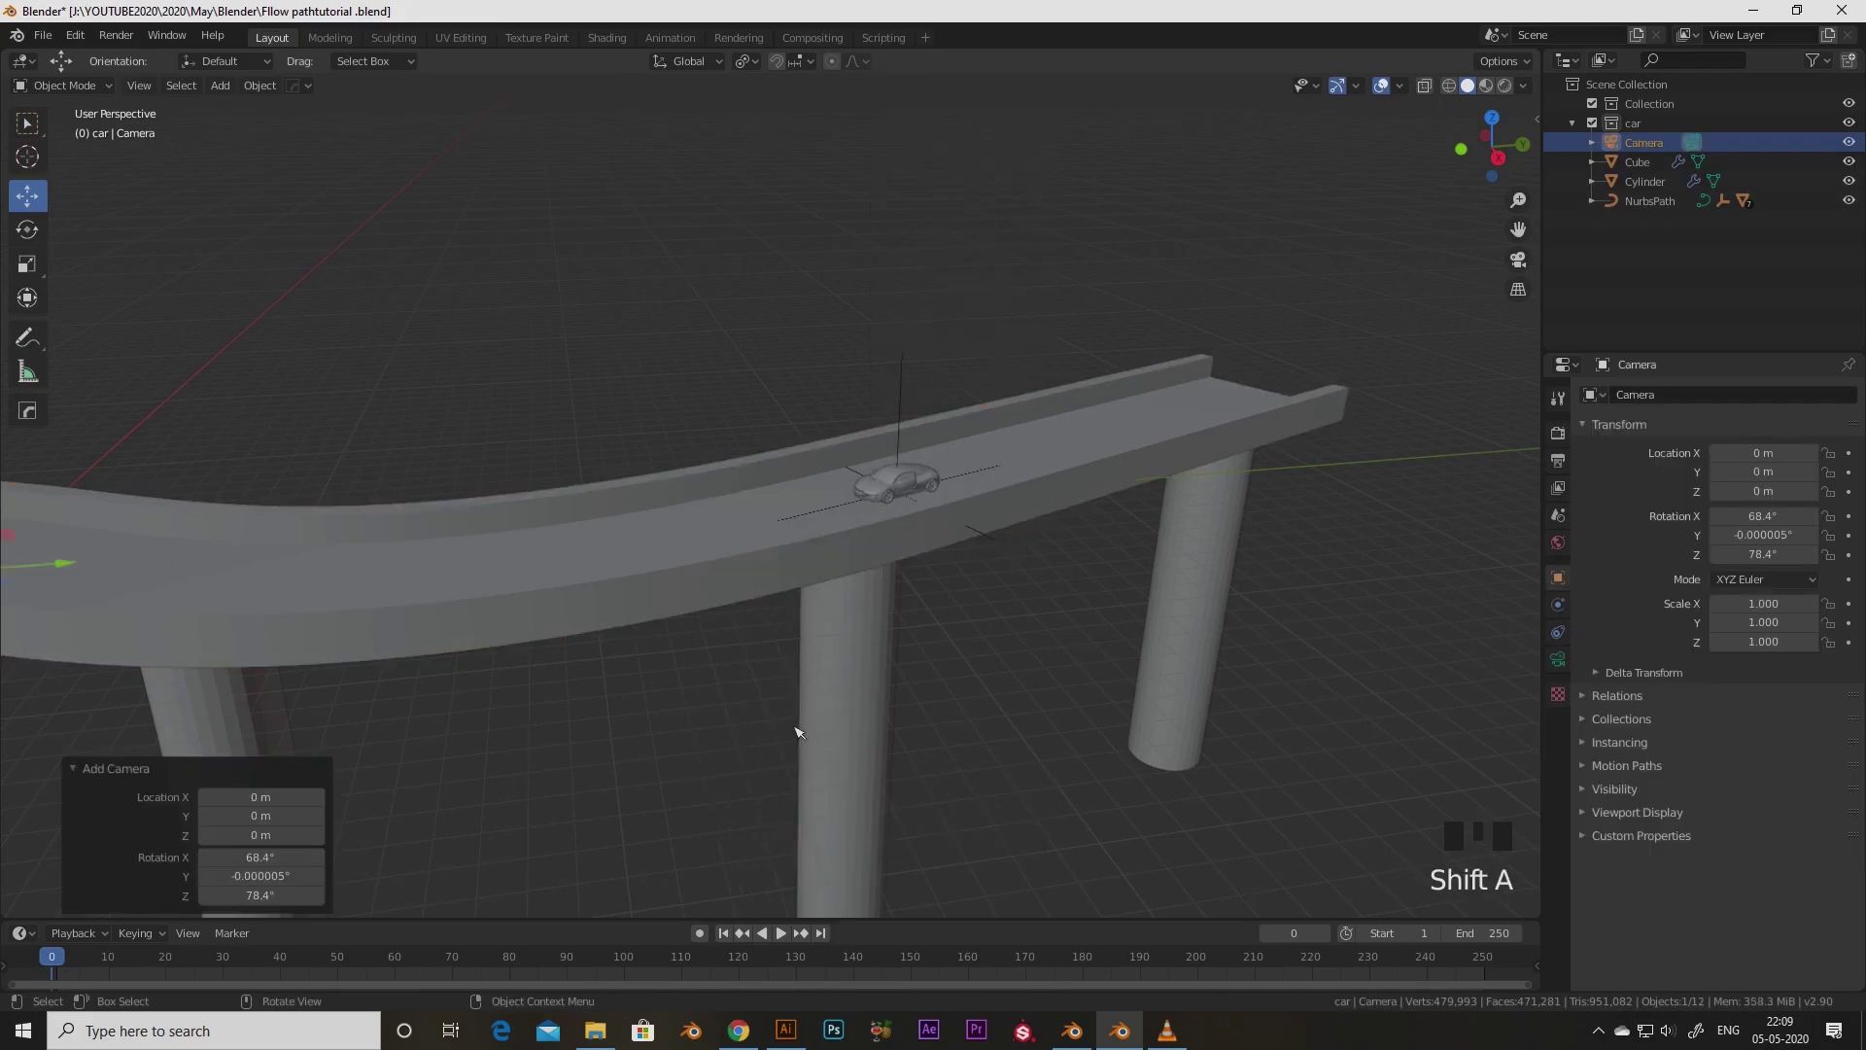
scroll("down", 3)
scroll("up", 3)
left_click_drag(1147, 569, 888, 606)
scroll("up", 3)
left_click_drag(930, 660, 826, 543)
scroll("up", 3)
left_click_drag(875, 664, 934, 580)
scroll("up", 3)
middle_click(959, 589)
scroll("up", 3)
left_click_drag(949, 589, 1195, 536)
left_click(1196, 537)
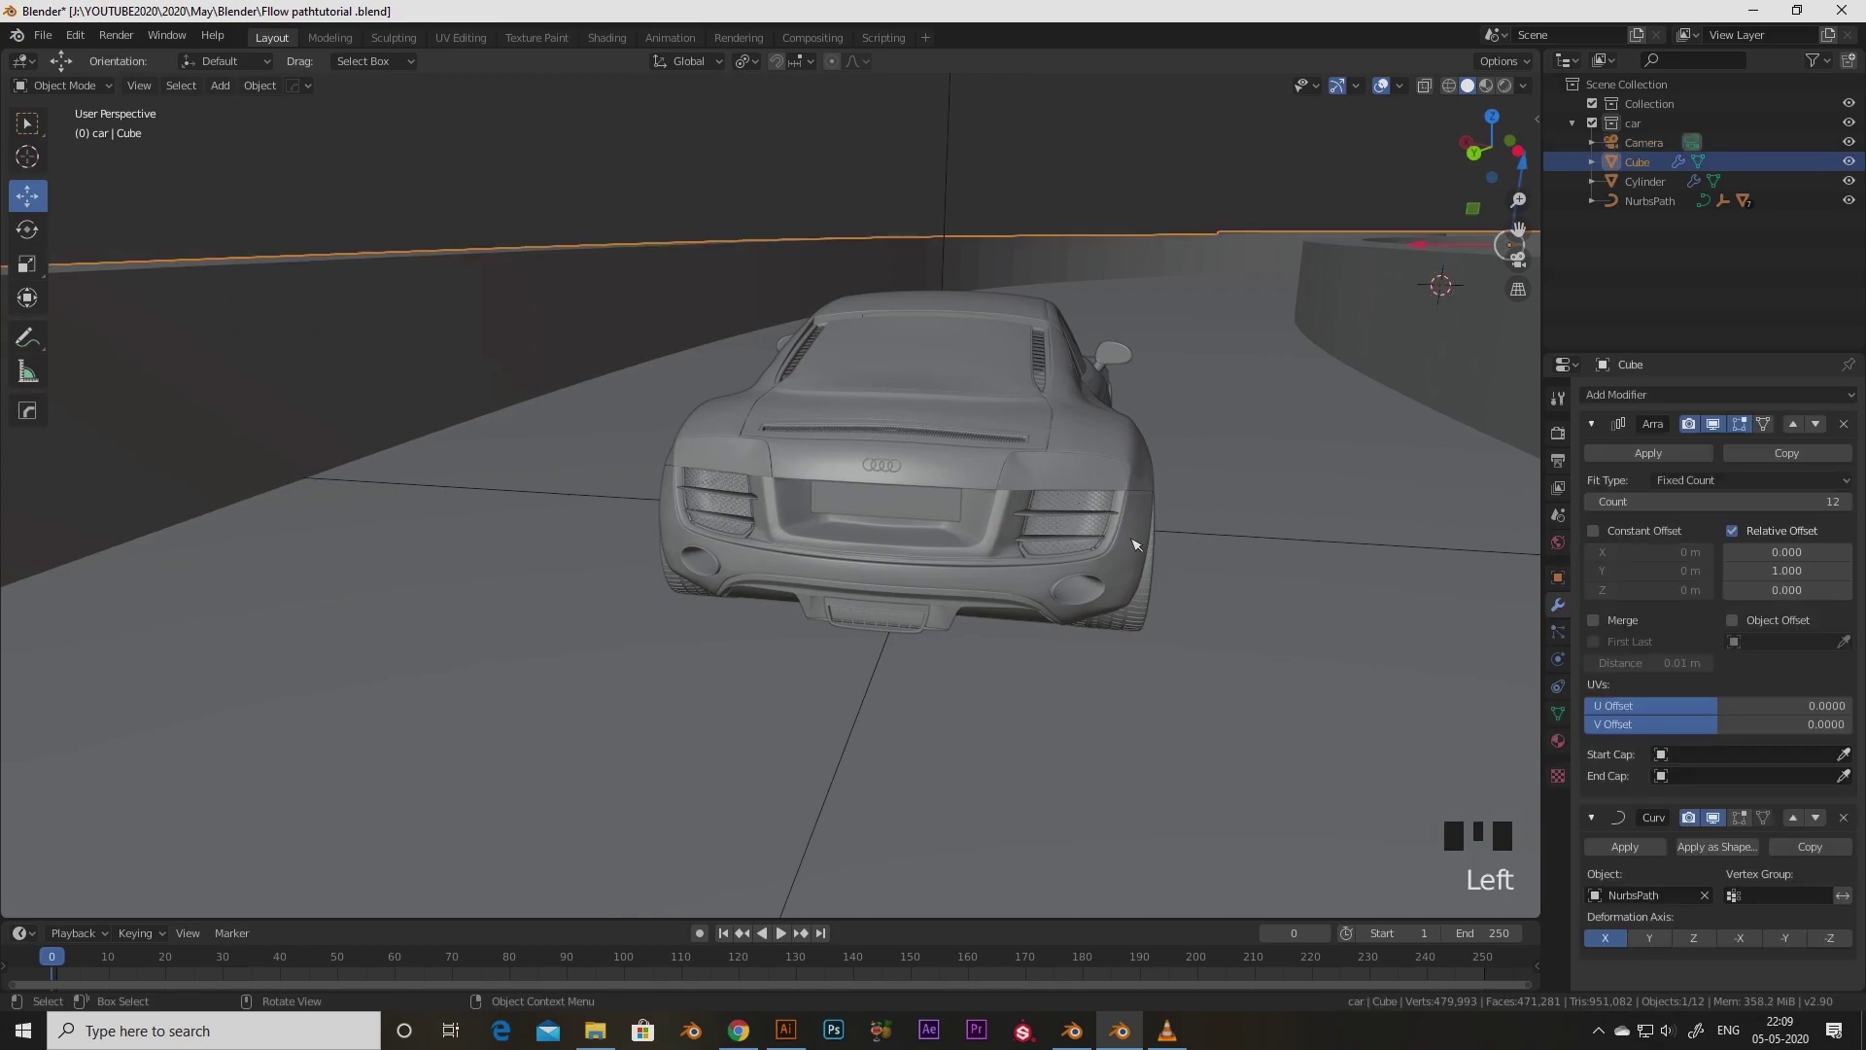
double_click(1167, 539)
key("s")
scroll("down", 3)
left_click_drag(1112, 623, 1047, 635)
Snap the camera to the current view and enable Lock Camera to View in the sidebar
key("ctrl+alt+KP_0")
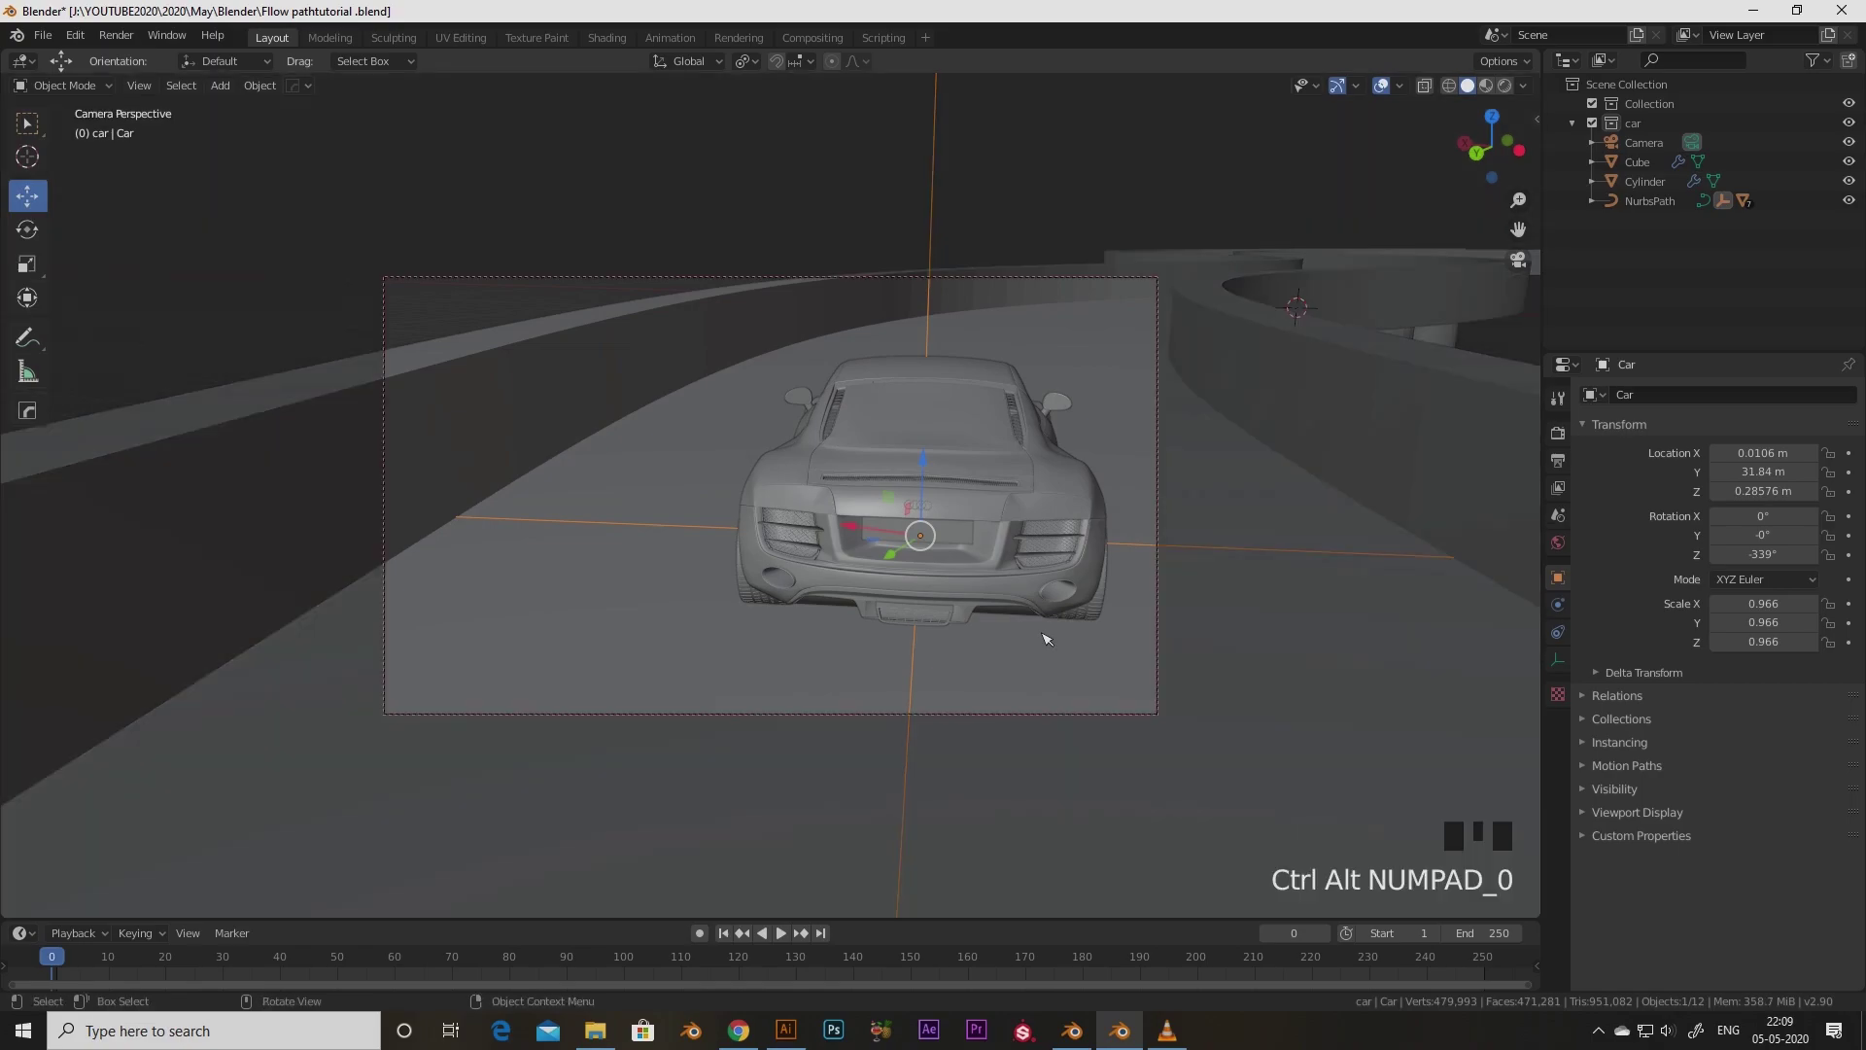
key("n")
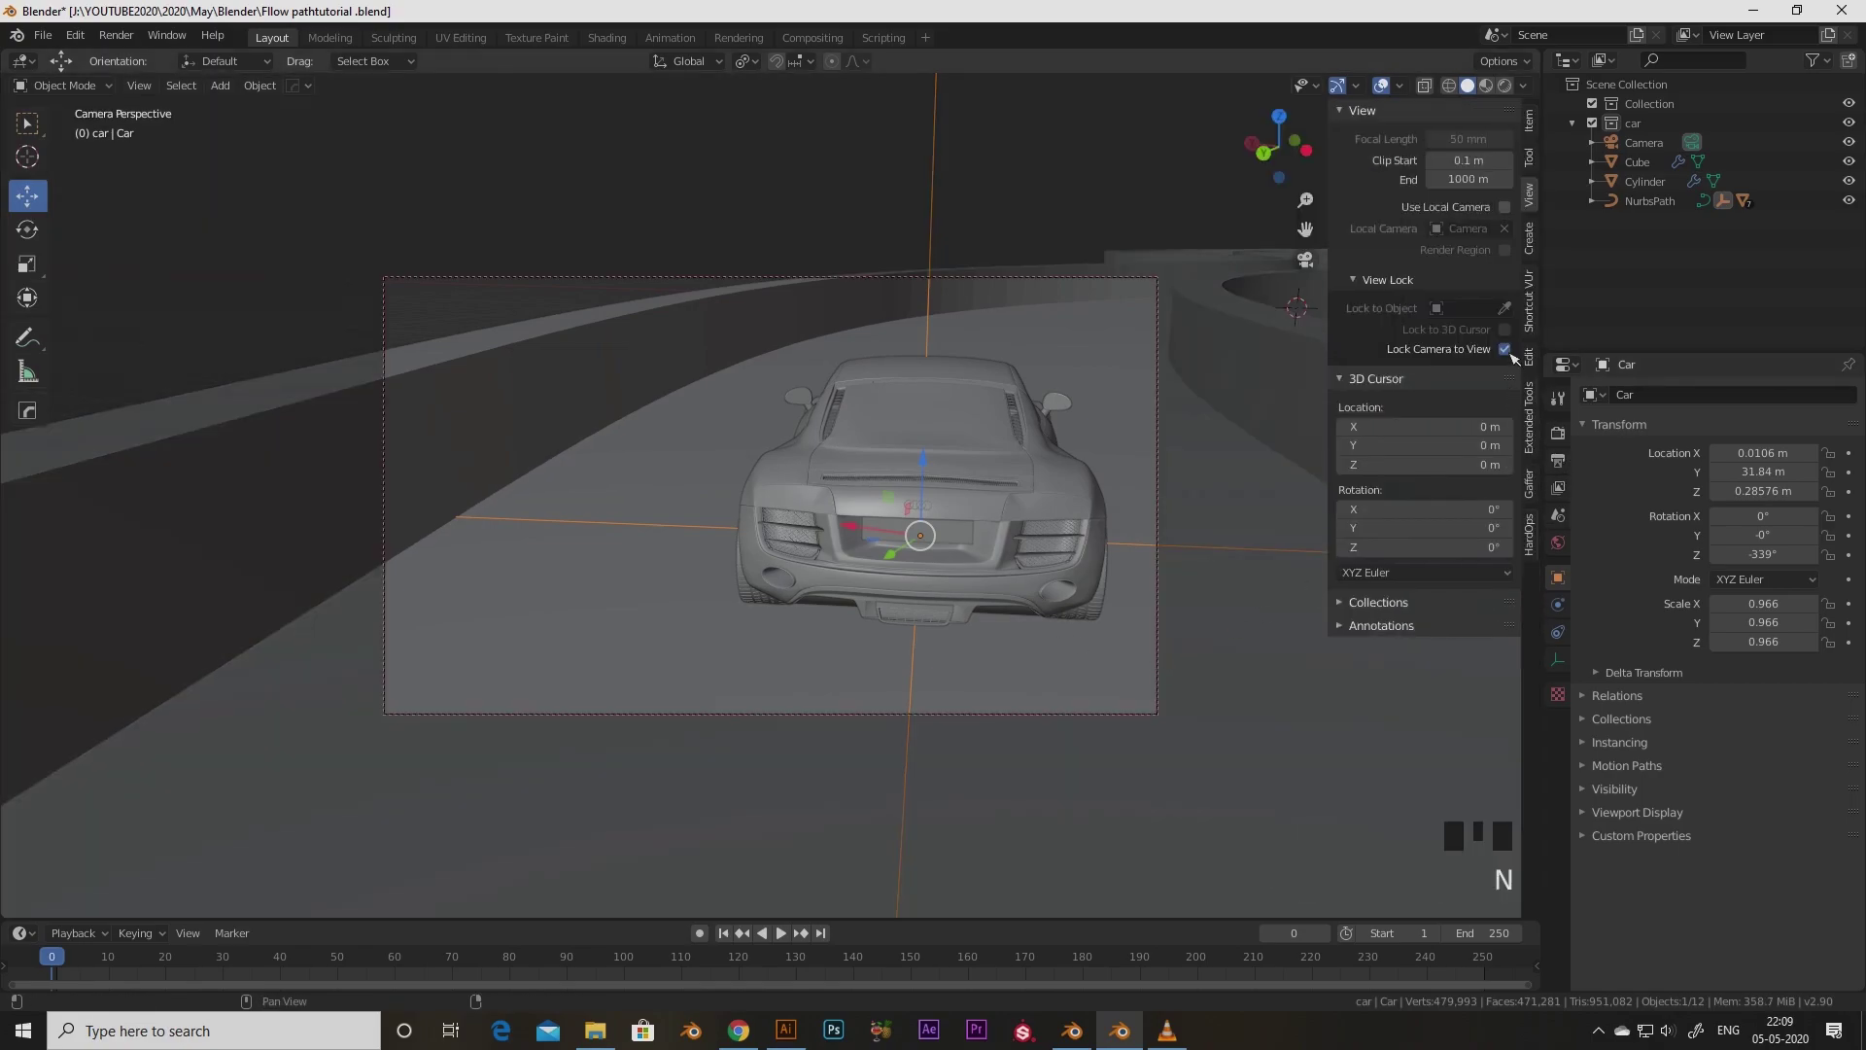
left_click(1514, 354)
scroll("down", 3)
left_click_drag(949, 527, 1523, 360)
double_click(1523, 360)
key("n")
Frame the car's rear through the locked camera, then play the animation to preview it
left_click_drag(912, 547, 895, 528)
scroll("up", 3)
scroll("down", 3)
left_click_drag(894, 532, 1279, 514)
key("n")
left_click(1512, 356)
left_click_drag(991, 509, 1508, 351)
left_click(1508, 352)
left_click_drag(1017, 521, 1312, 598)
key("n")
key("space")
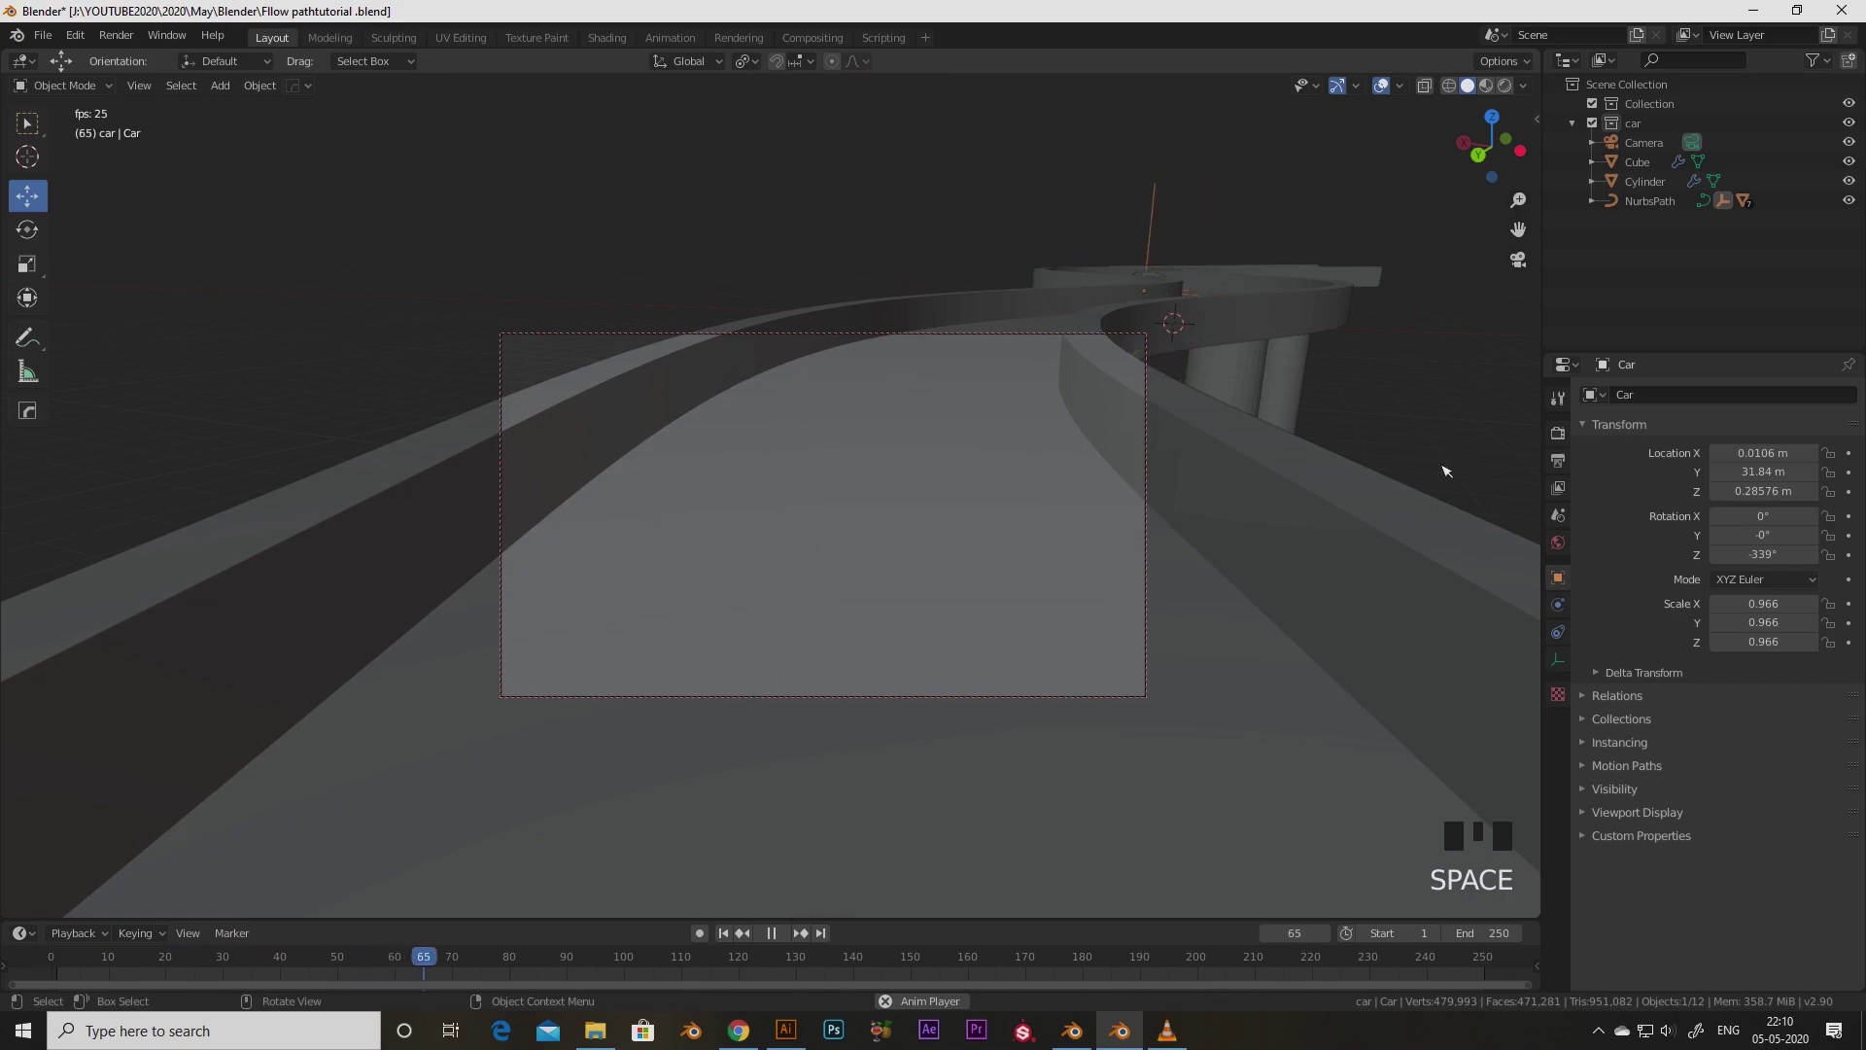
Stop playback and refine the camera's framing of the car from behind
key("space")
left_click_drag(507, 966, 918, 248)
key("KP_0")
scroll("down", 3)
left_click_drag(804, 567, 965, 557)
scroll("up", 3)
middle_click(1045, 525)
scroll("down", 3)
left_click_drag(818, 575, 805, 595)
scroll("up", 3)
left_click_drag(1041, 589, 786, 605)
scroll("down", 3)
left_click_drag(1035, 568, 736, 419)
left_click(737, 419)
Parent the camera to NurbsPath with Follow Path and play to confirm it tracks the car
left_click(1645, 212)
key("ctrl+p")
scroll("down", 3)
key("KP_0")
left_click(848, 348)
key("KP_0")
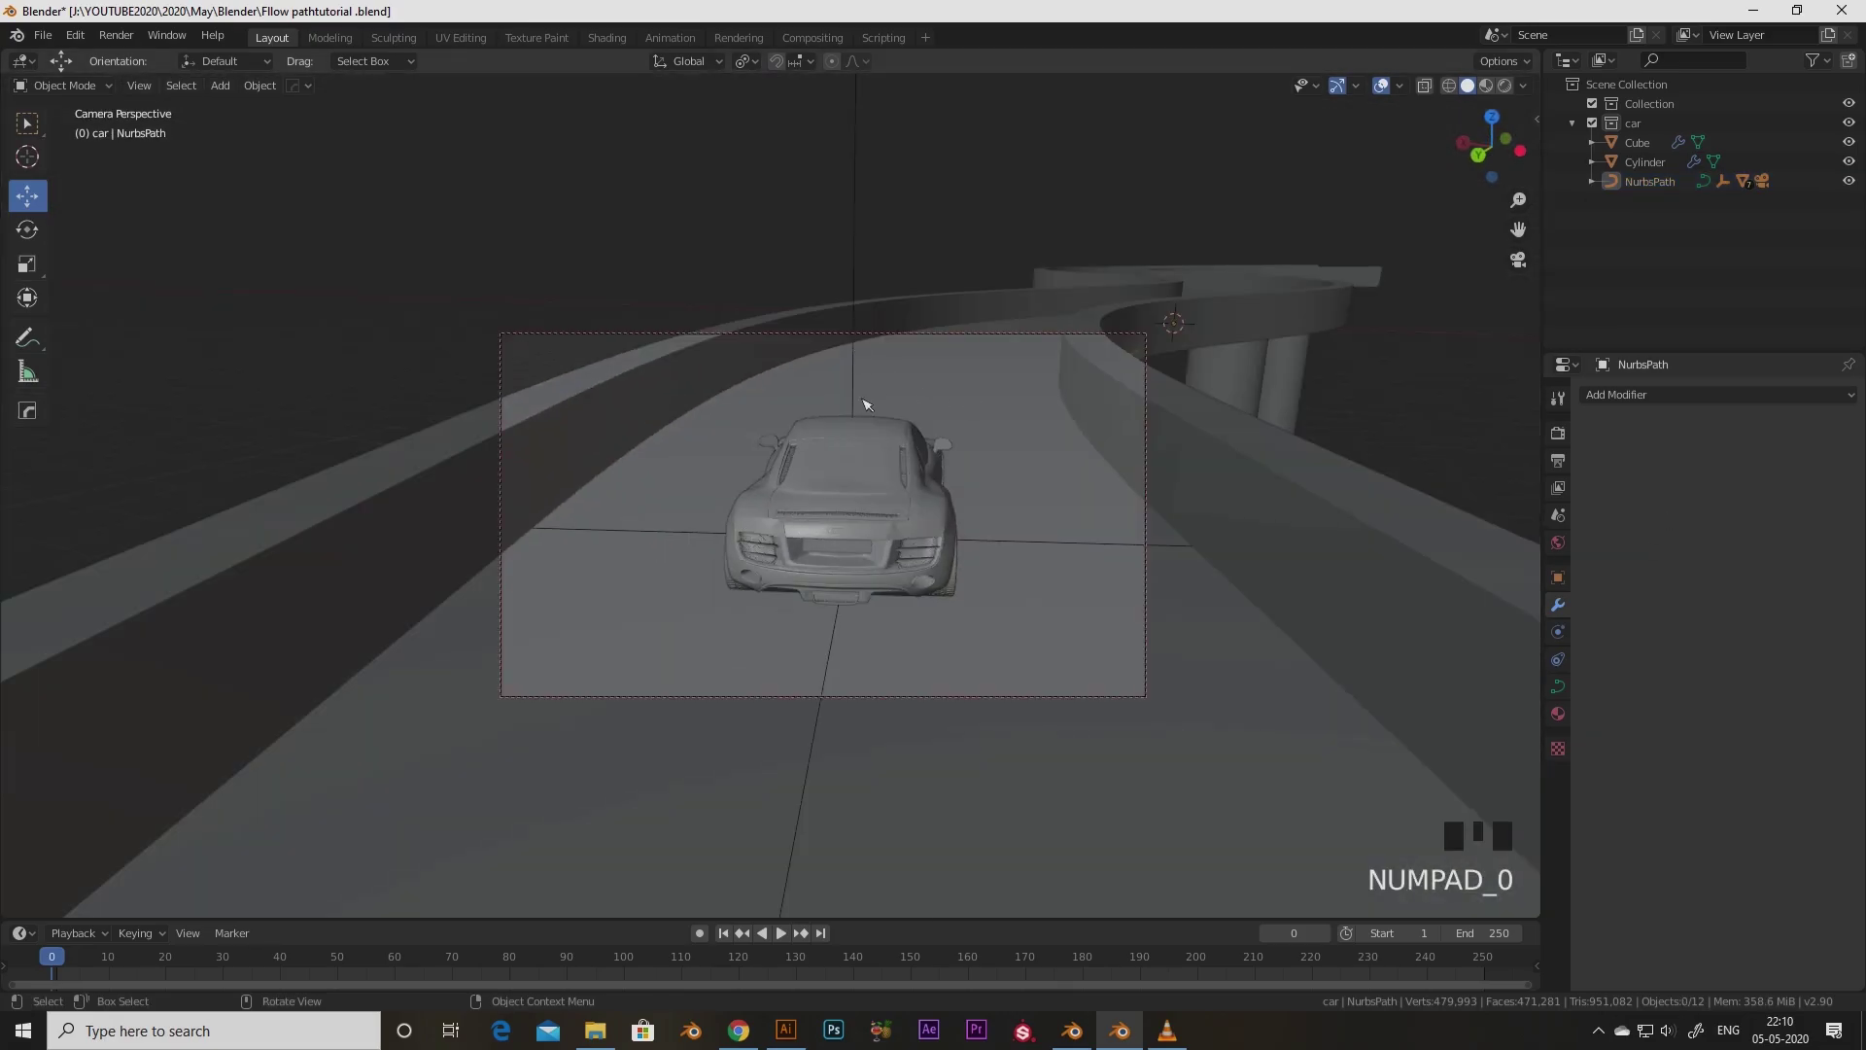
key("space")
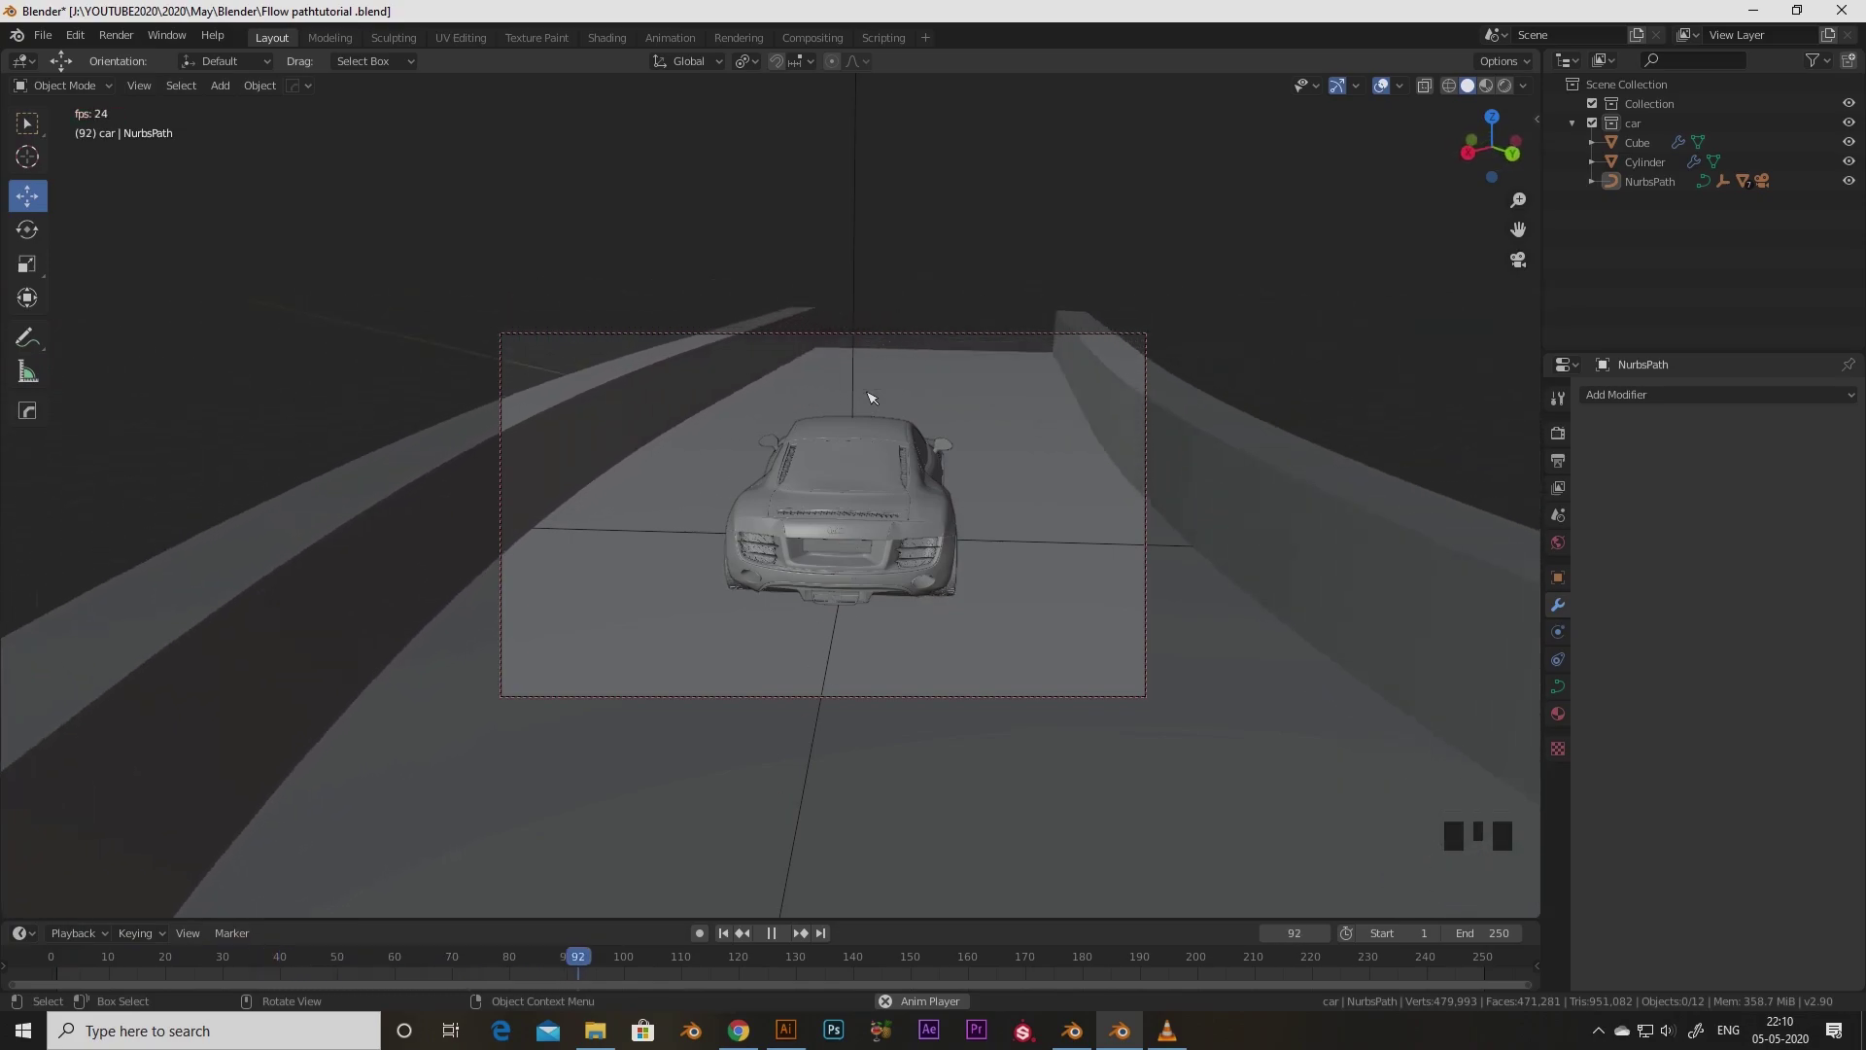
key("space")
Leave the camera view and navigate around to the side of the car
left_click_drag(652, 961, 836, 585)
key("KP_0")
scroll("down", 3)
left_click_drag(899, 626, 718, 615)
scroll("up", 3)
left_click_drag(730, 667, 835, 648)
left_click_drag(829, 688, 853, 721)
Add a second camera, raise it and move it beside the car, starting to turn it toward the car
key("shift+a")
scroll("down", 3)
left_click_drag(750, 652, 812, 603)
scroll("up", 3)
left_click_drag(921, 653, 971, 539)
scroll("up", 3)
left_click_drag(1106, 523, 1049, 505)
scroll("down", 3)
scroll("up", 3)
scroll("down", 3)
left_click_drag(750, 626, 615, 609)
scroll("down", 3)
Rotate and move Camera.001 out ahead of the car
left_click(456, 521)
left_click_drag(482, 575, 534, 583)
left_click(534, 583)
scroll("up", 3)
left_click_drag(1040, 489, 728, 572)
scroll("up", 3)
left_click_drag(717, 542, 644, 473)
left_click(644, 473)
left_click_drag(736, 524, 46, 232)
left_click_drag(47, 232, 670, 622)
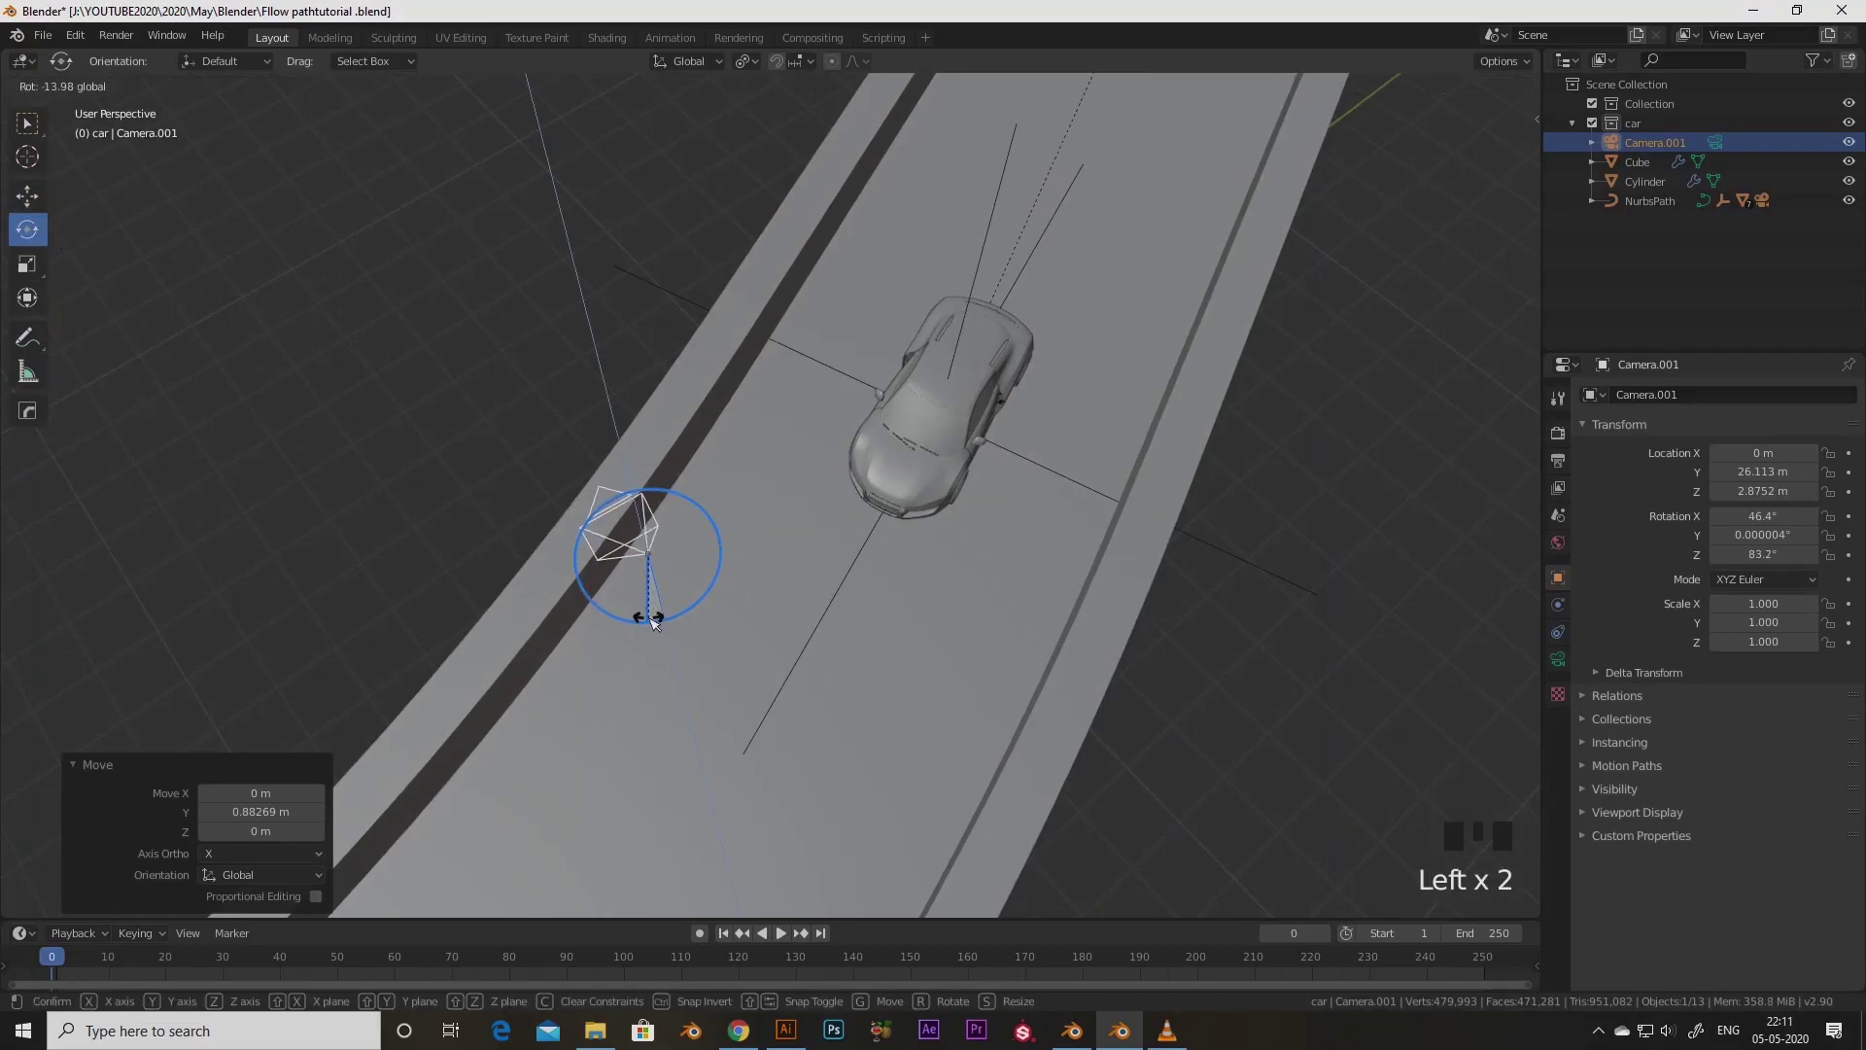
Fine-tune Camera.001's rotation so it faces the car head-on
scroll("down", 3)
scroll("up", 3)
left_click_drag(776, 558, 640, 455)
left_click(641, 455)
left_click_drag(747, 497, 148, 97)
left_click_drag(147, 97, 465, 281)
left_click_drag(971, 585, 1004, 576)
Parent Camera.001 to NurbsPath with Follow Path and play to watch the car approaching
key("KP_0")
scroll("down", 3)
left_click_drag(912, 681, 1642, 212)
left_click(1641, 212)
key("ctrl+p")
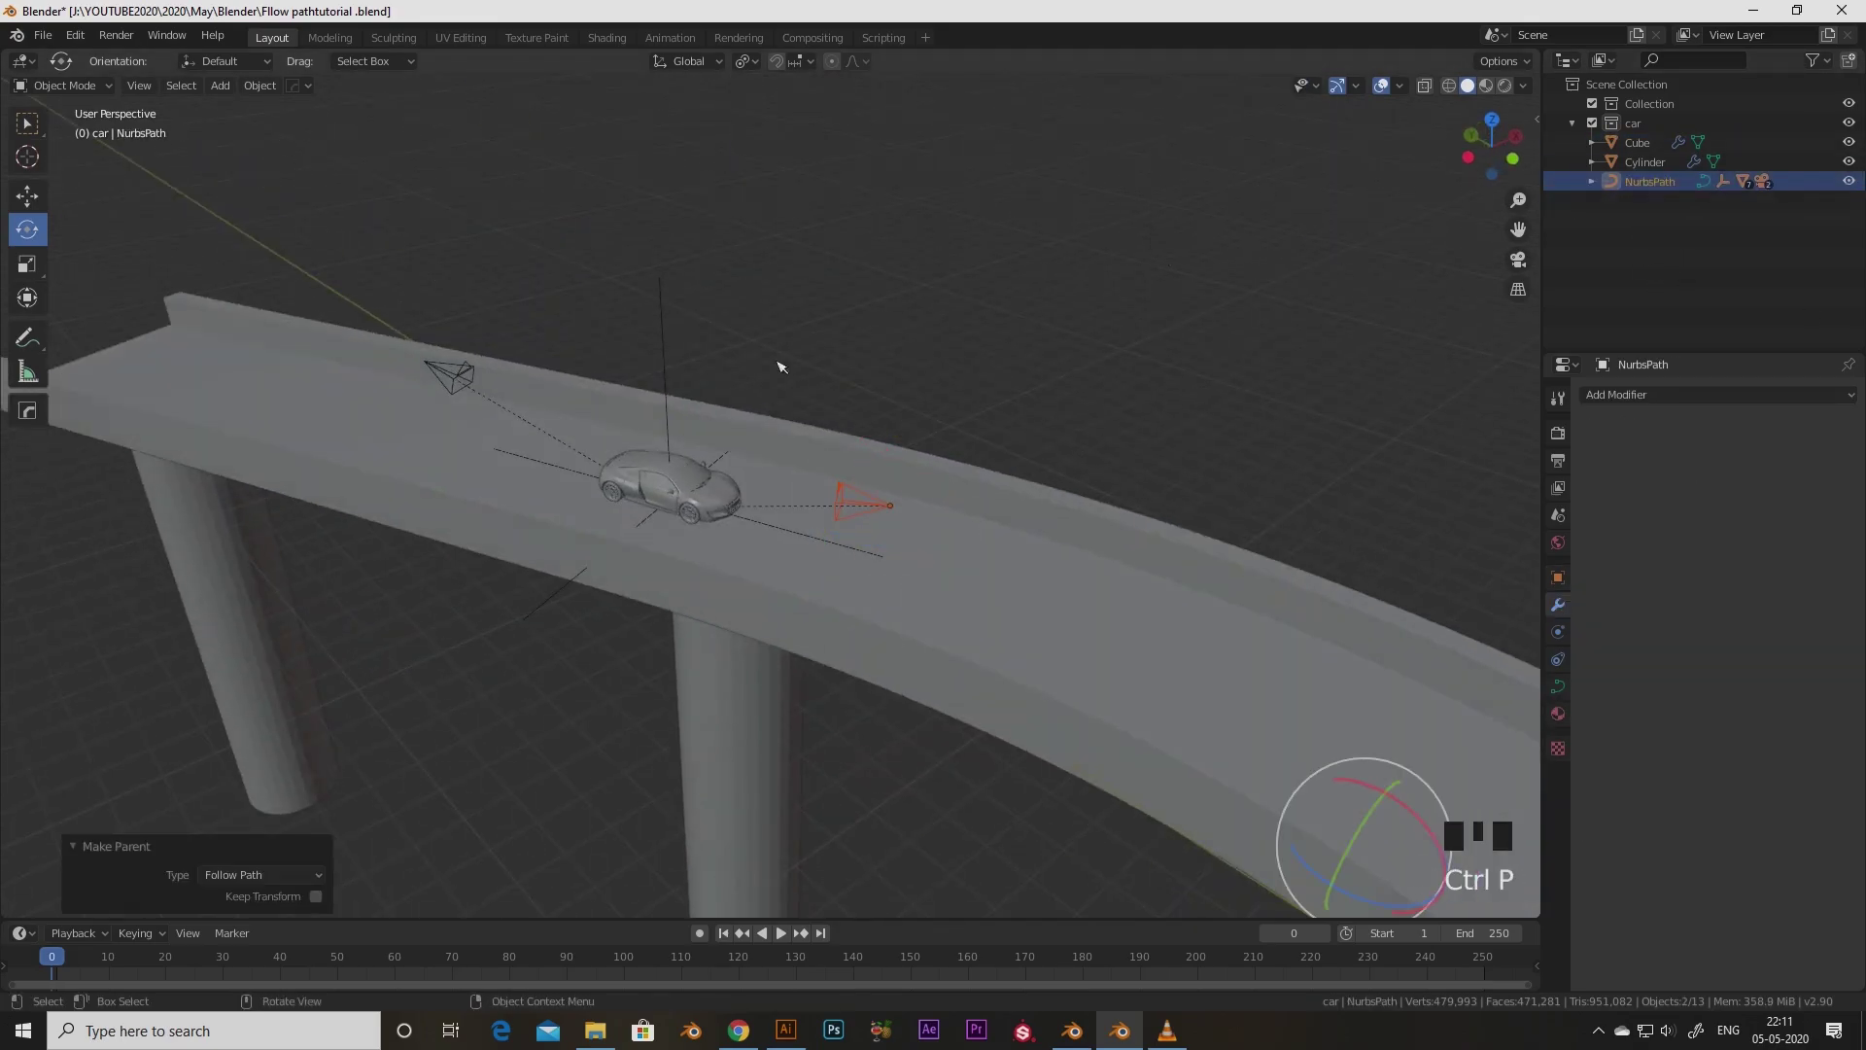
key("KP_0")
key("space")
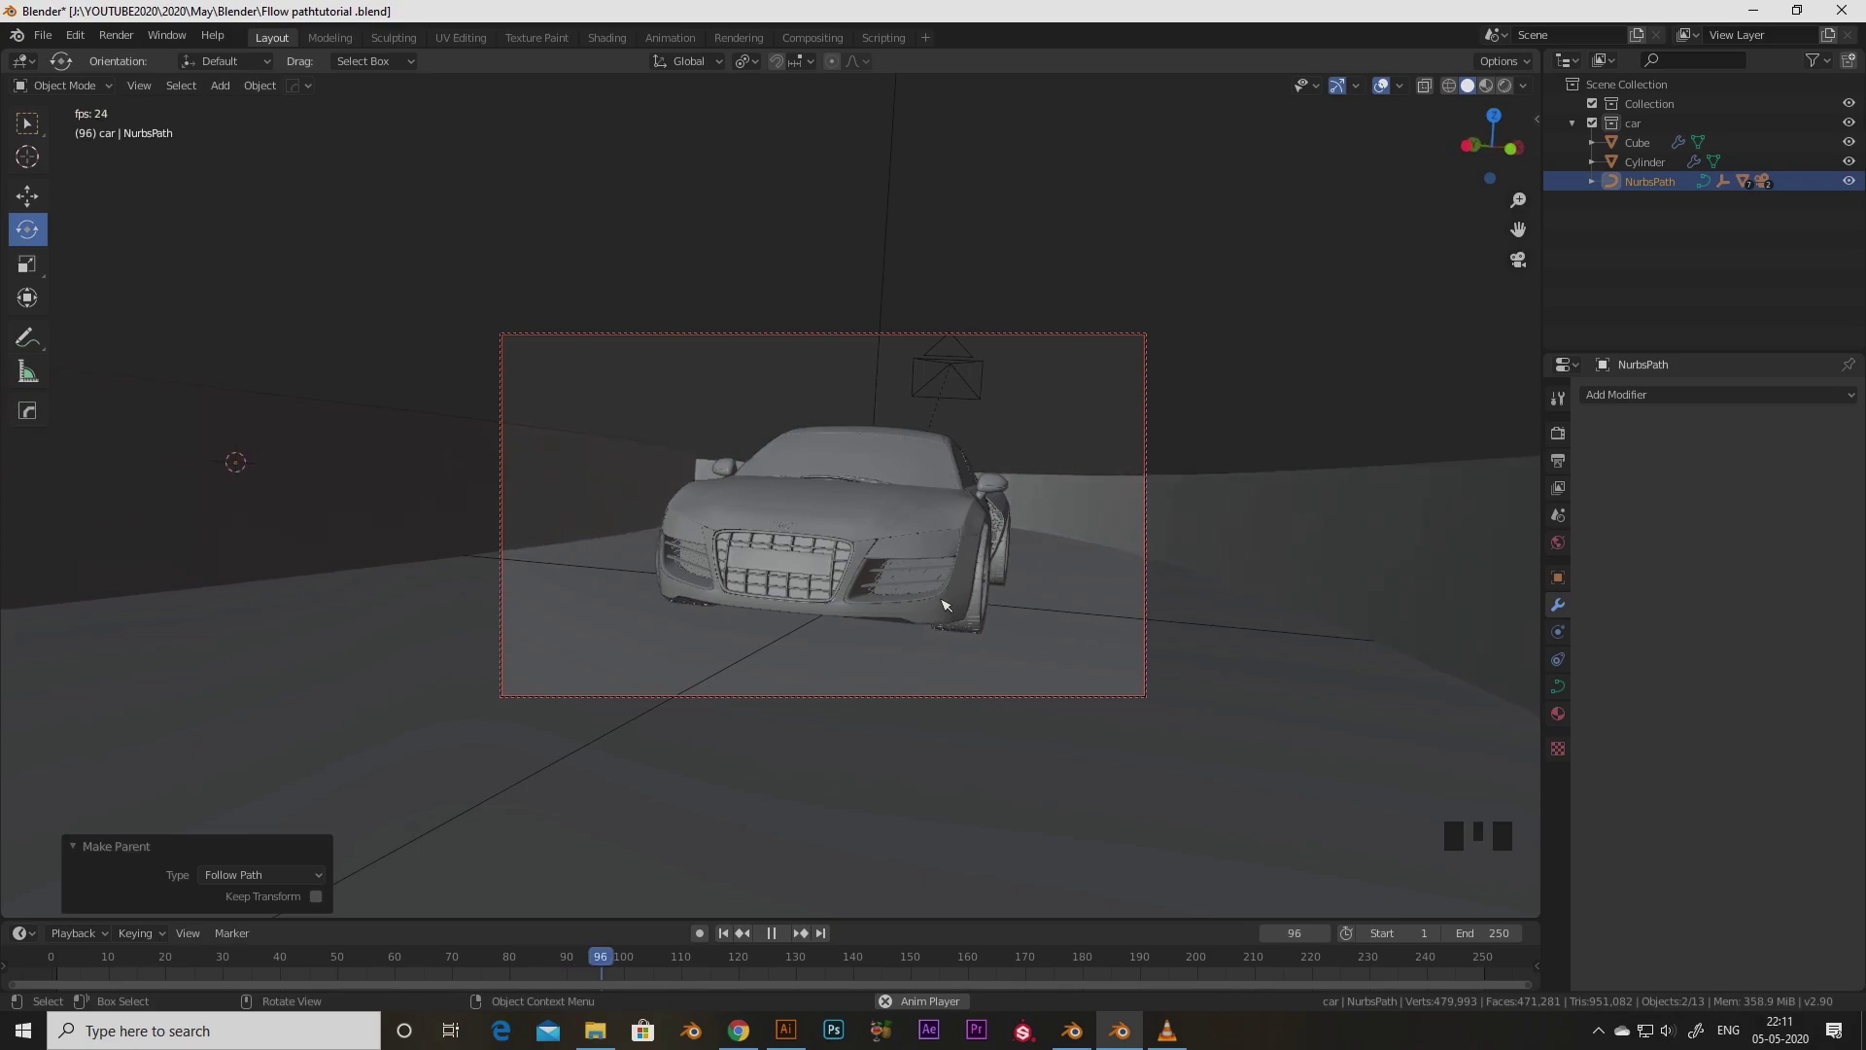
key("space")
Return to the second camera's view and start rotating it again to refine the framing
left_click_drag(810, 956, 1134, 244)
key("KP_0")
scroll("down", 3)
scroll("up", 3)
left_click_drag(832, 538, 700, 567)
scroll("up", 3)
left_click_drag(854, 540, 933, 375)
left_click(933, 375)
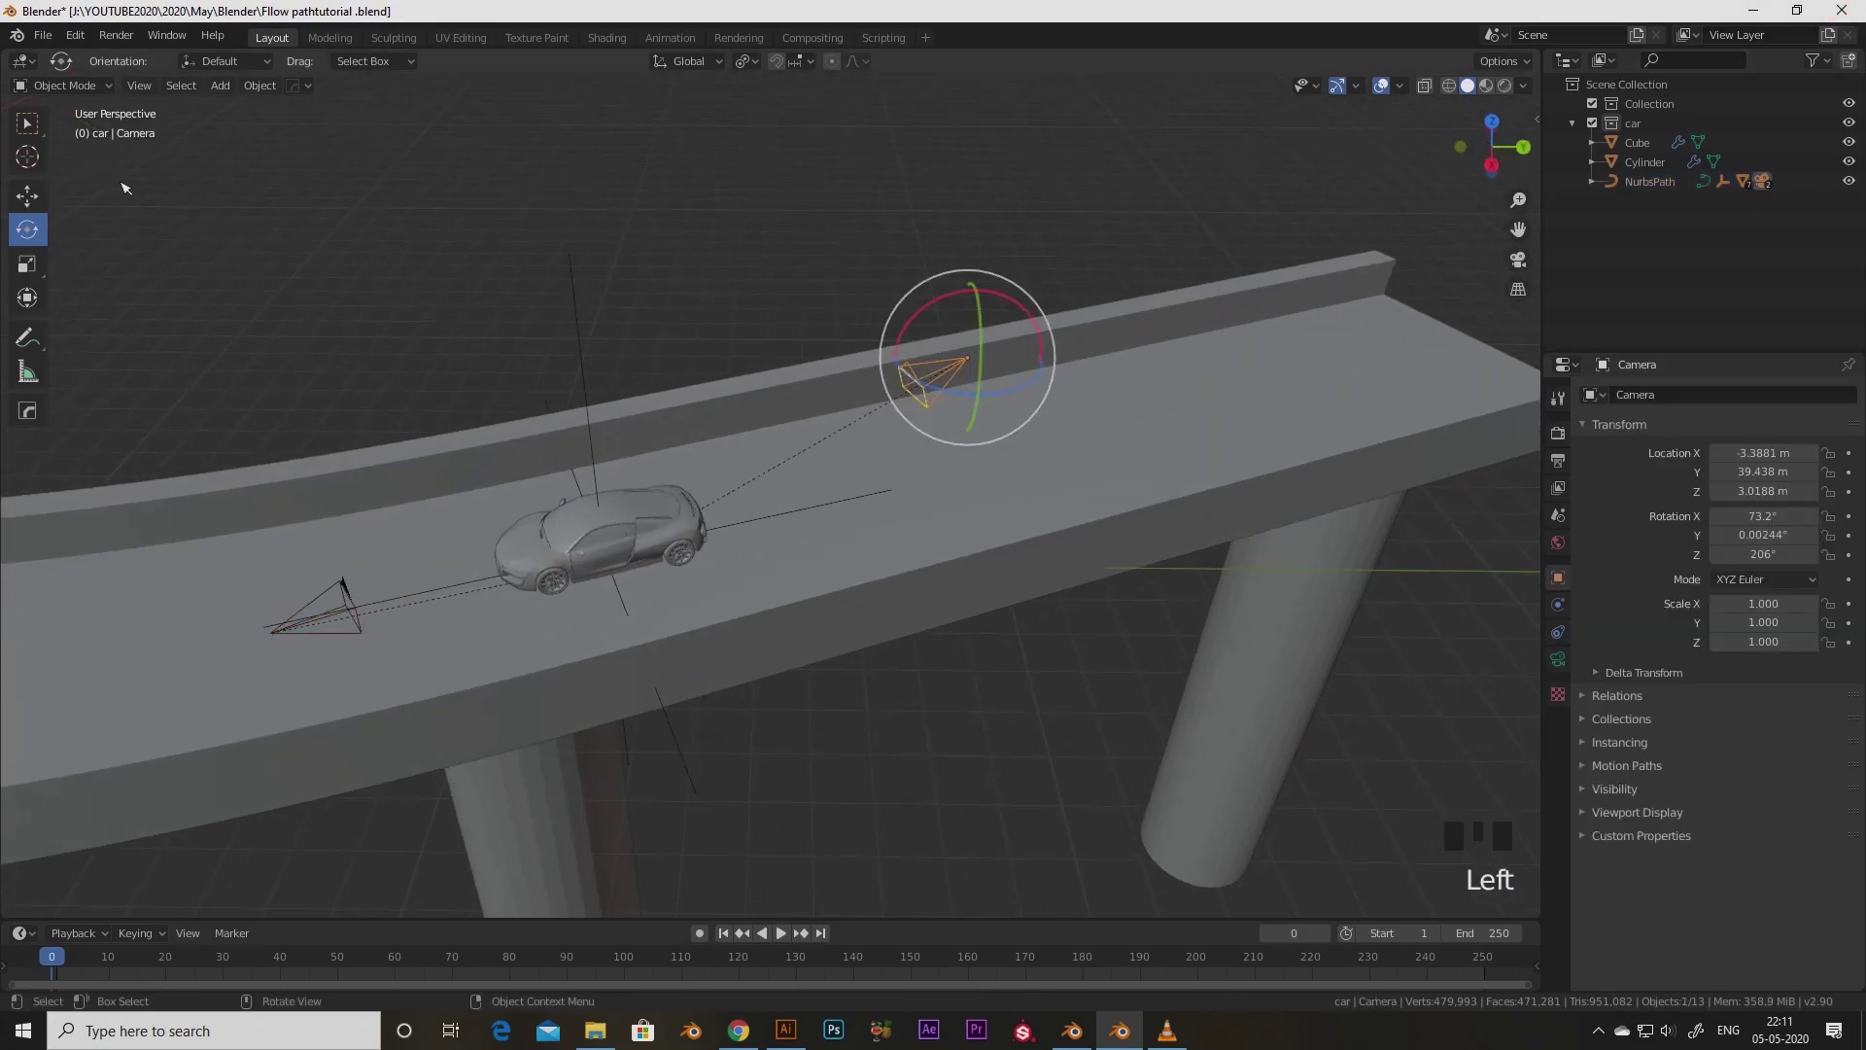